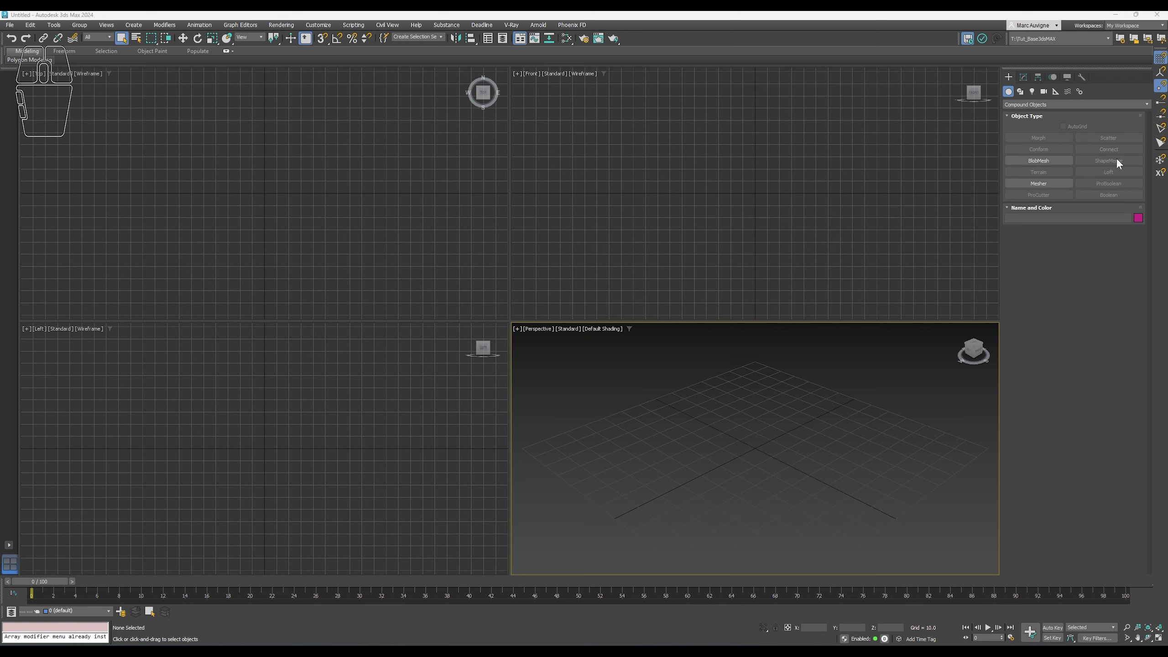
Choose the Plane primitive from the Standard Primitives category.
left_click(1042, 109)
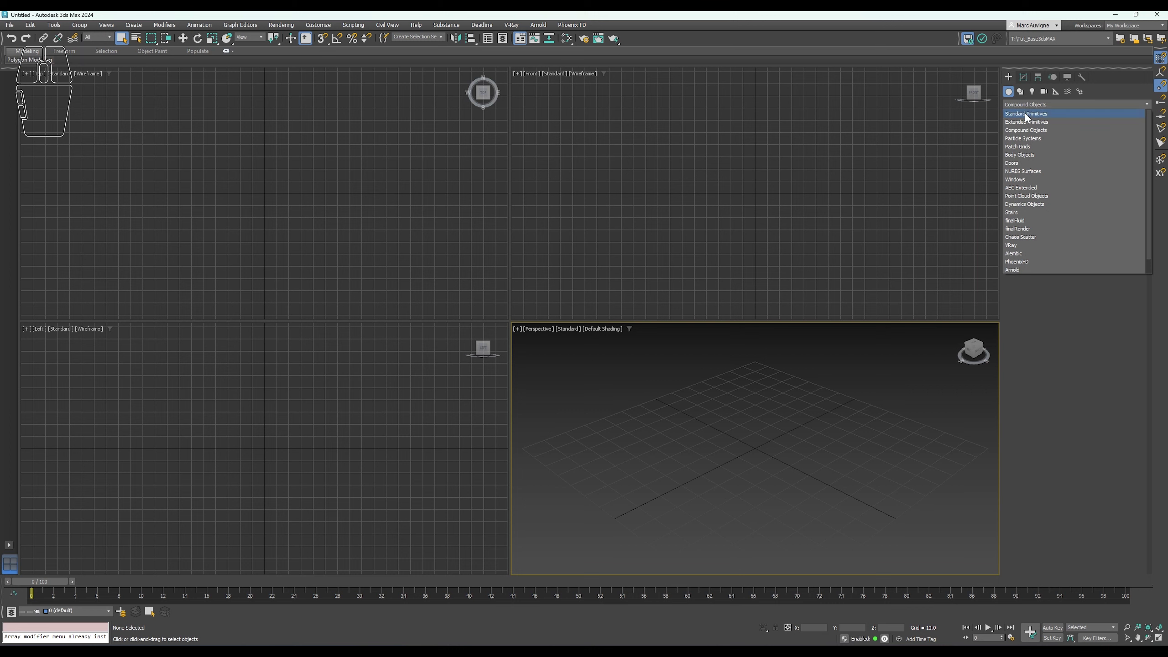
middle_click(1030, 113)
left_click(1040, 119)
left_click(1107, 189)
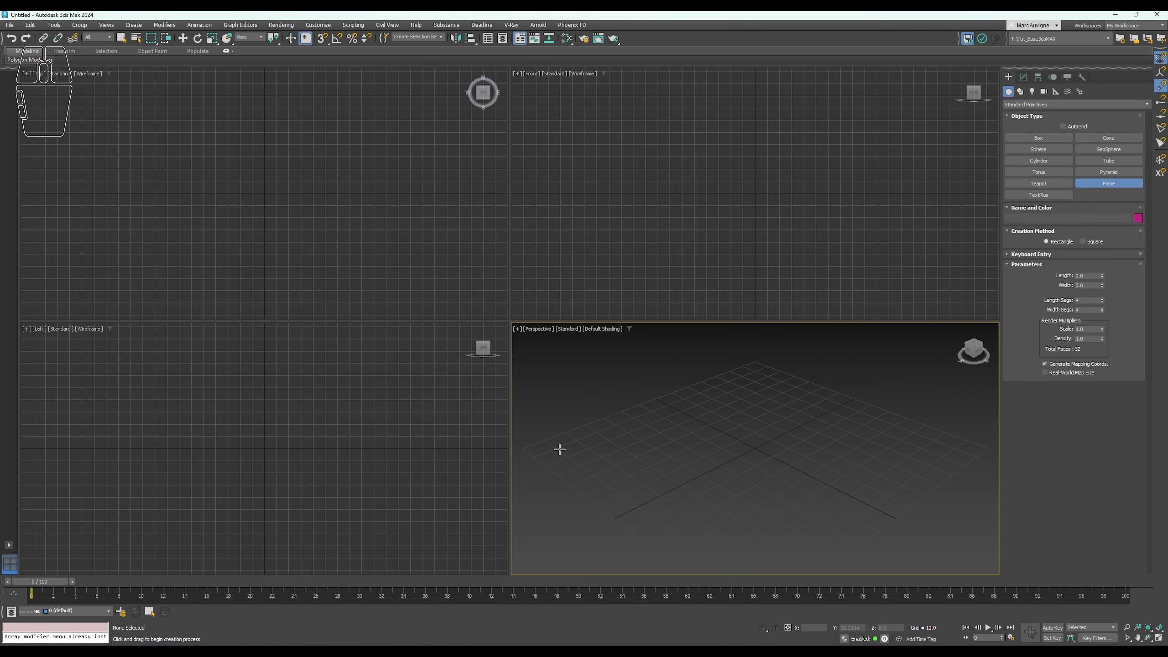
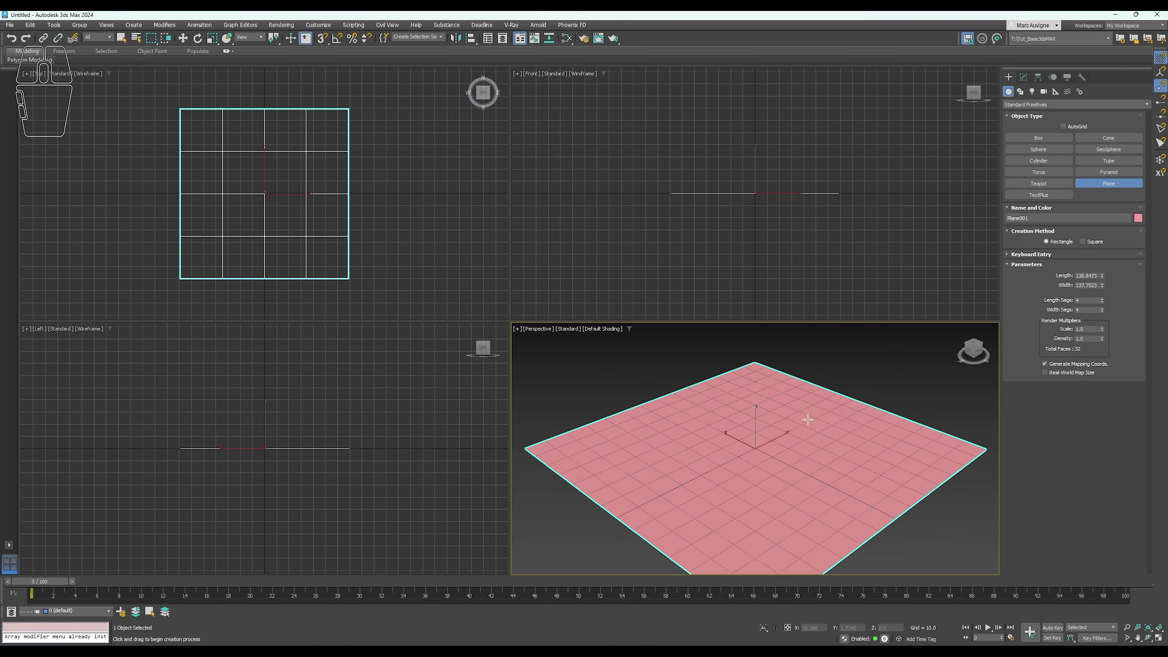
Create a plane in the Perspective view with edged faces shown, ready for 10 by 10 segments.
key("g")
right_click(812, 424)
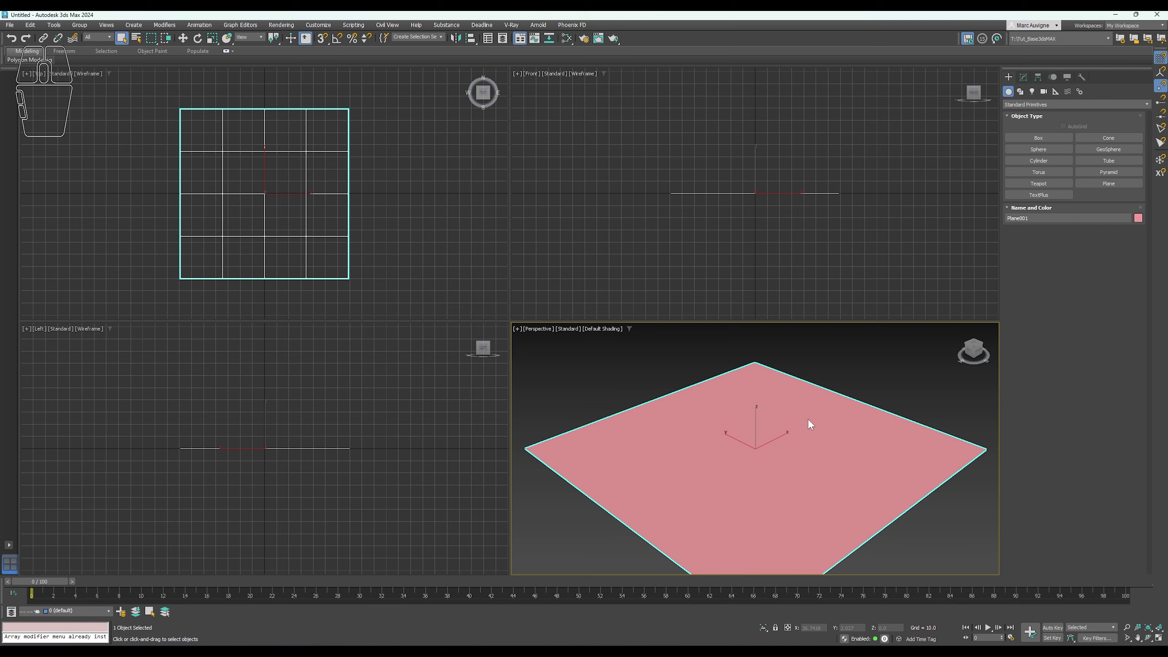
key("F4")
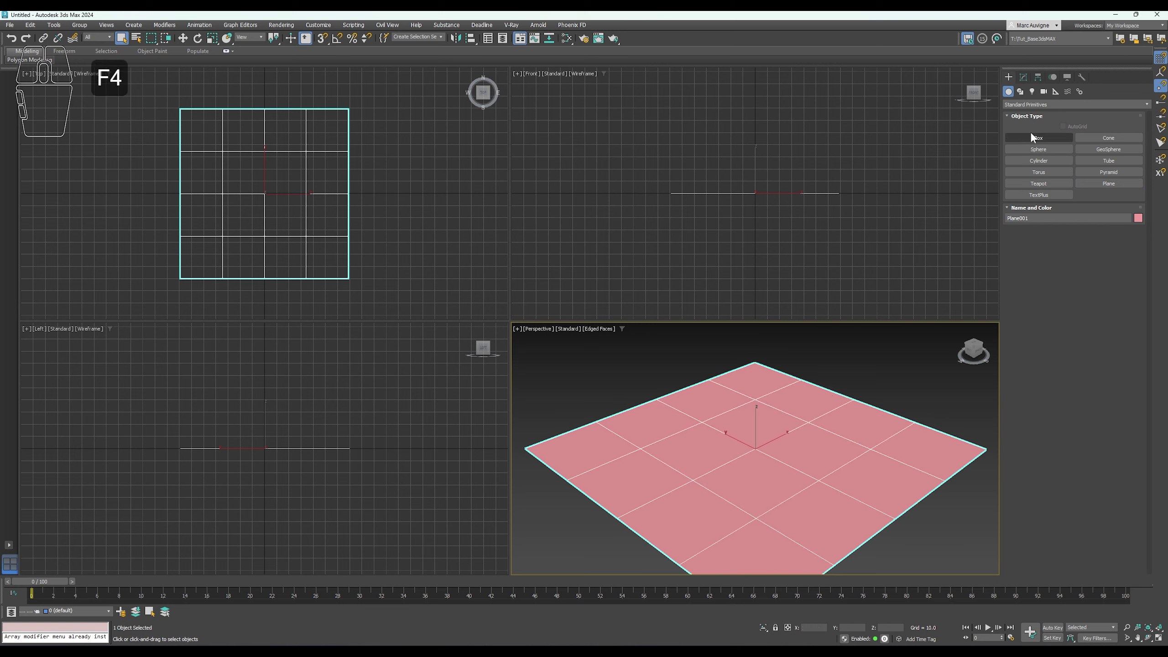
left_click(1030, 77)
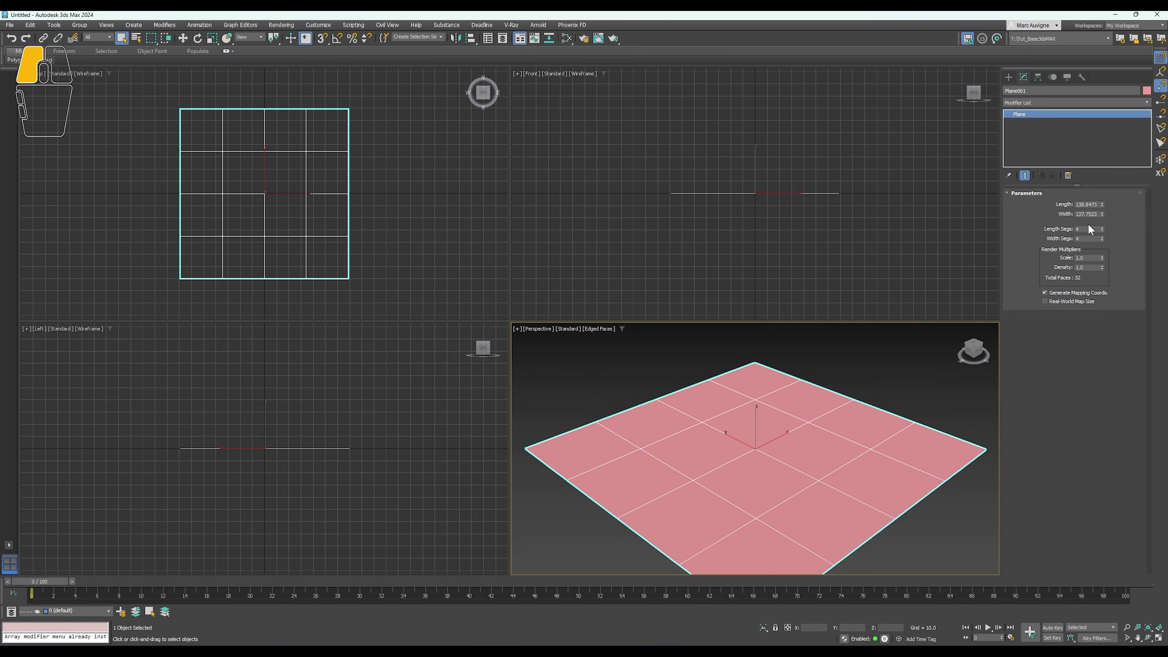
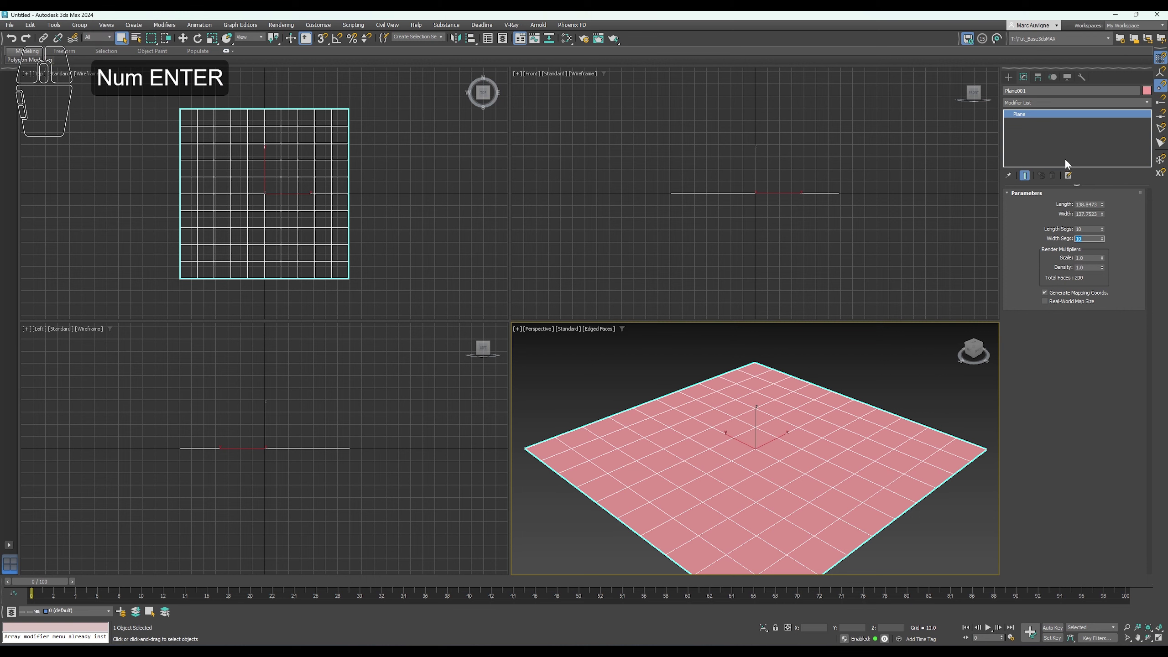
Bring up the quad menu to convert the plane to Editable Poly.
right_click(781, 400)
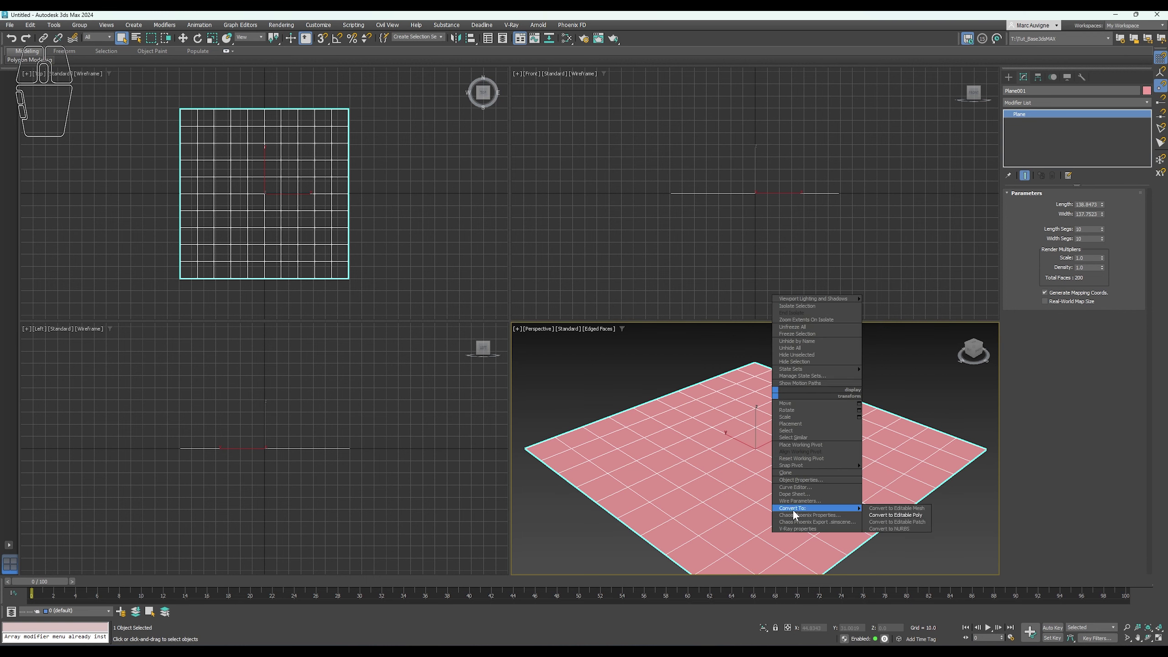
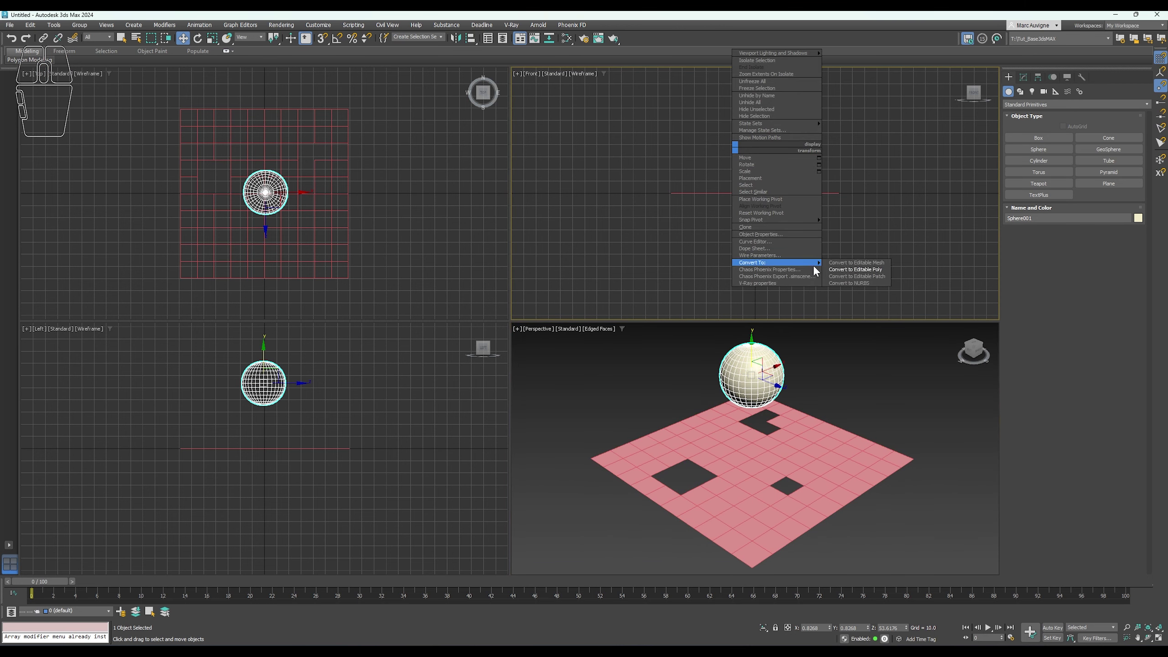
Convert the sphere to Editable Poly, leave Polygon mode and return to the Create panel.
left_click(859, 268)
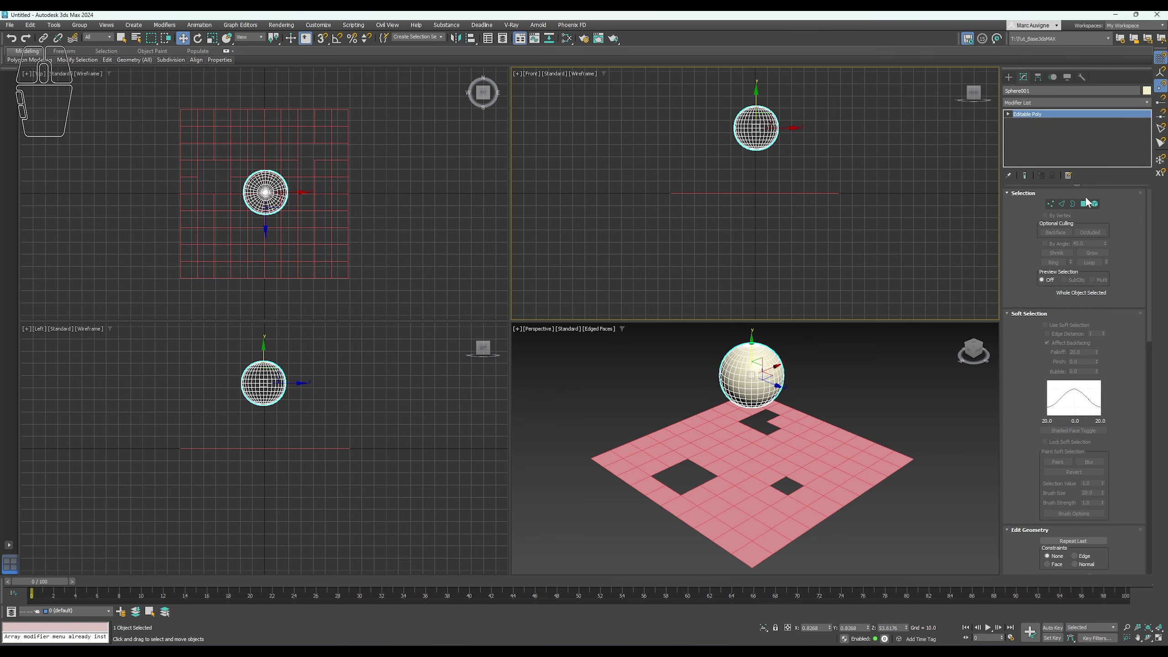
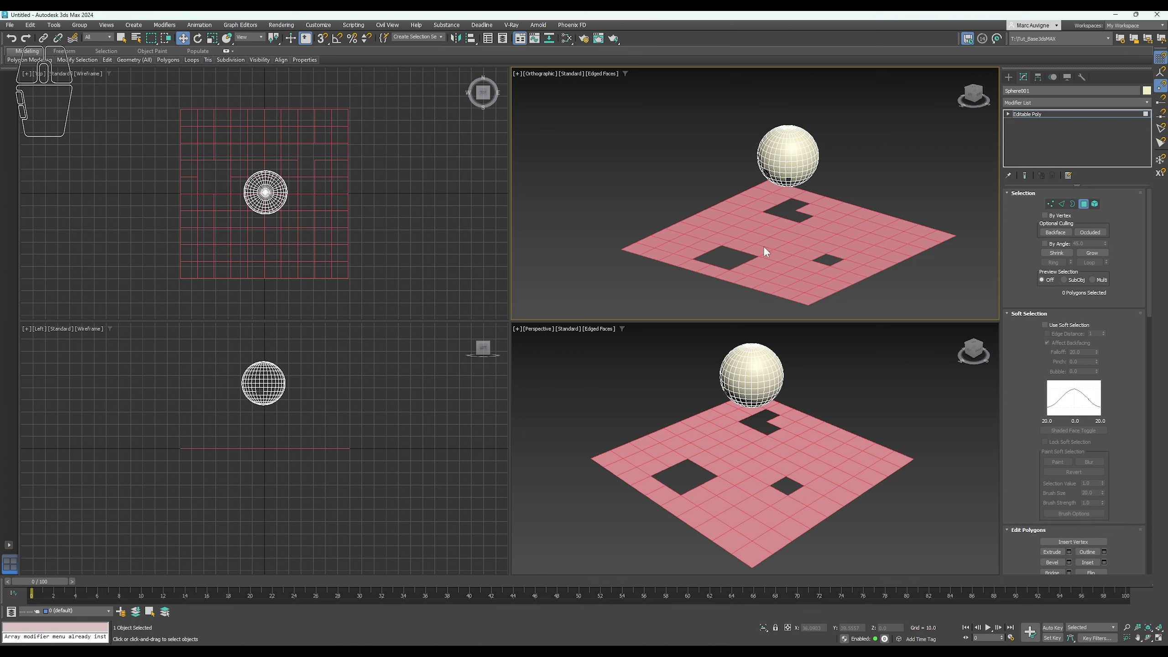
left_click(1084, 207)
left_click(1016, 79)
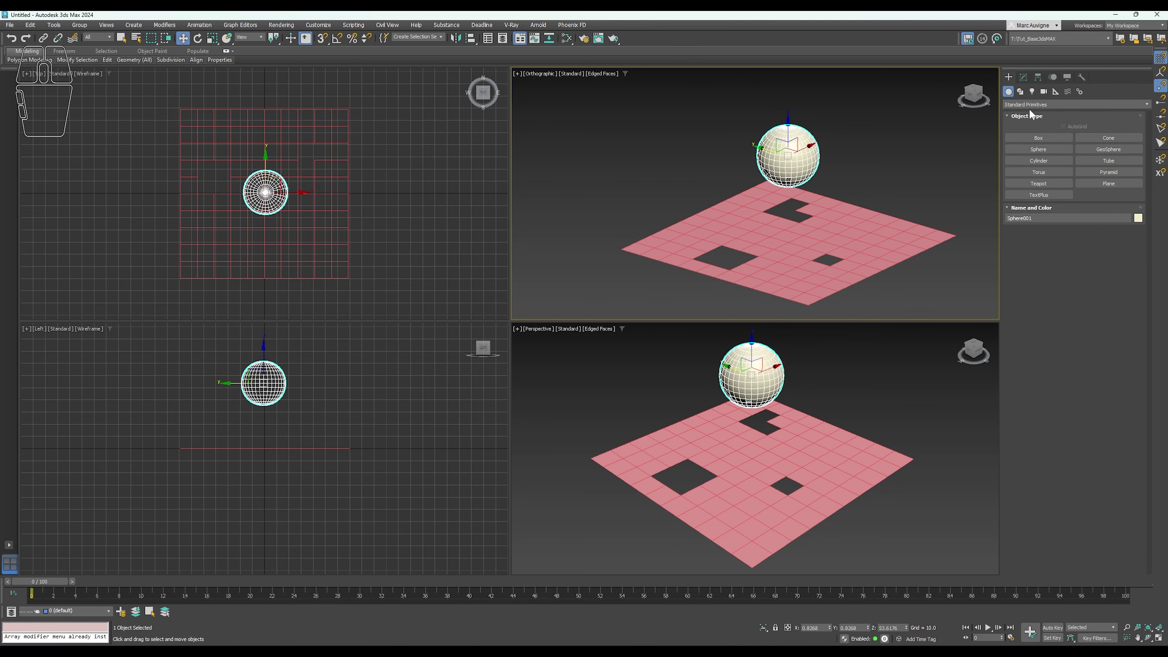
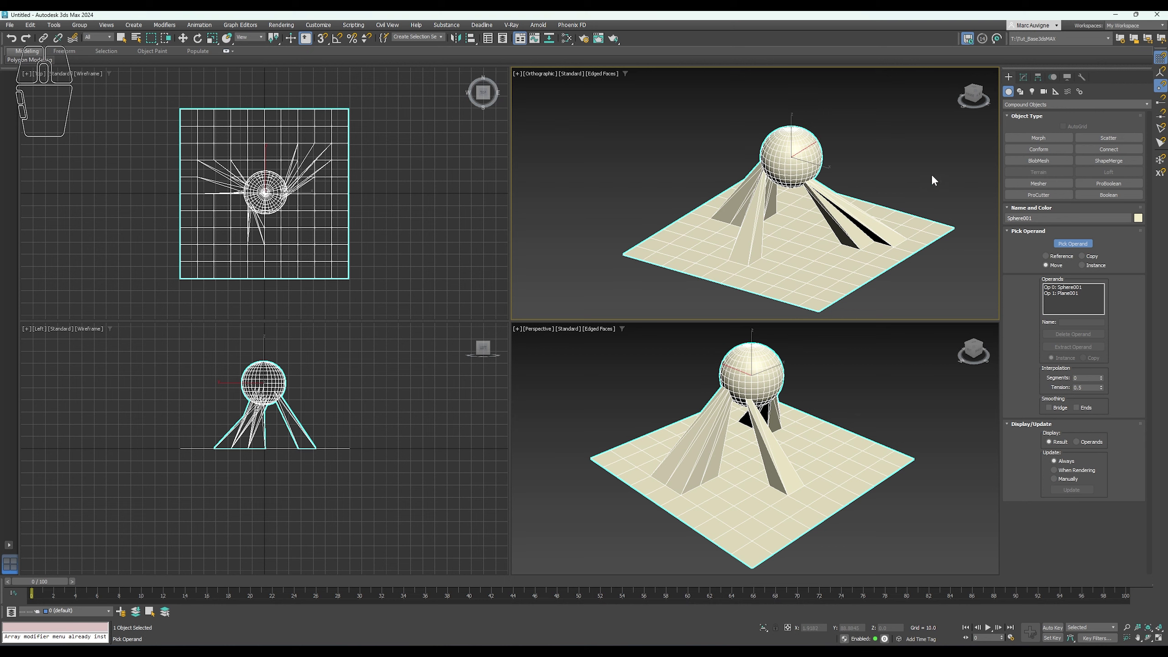
Show the Connect compound object's parameters in the Modify panel.
left_click(1028, 79)
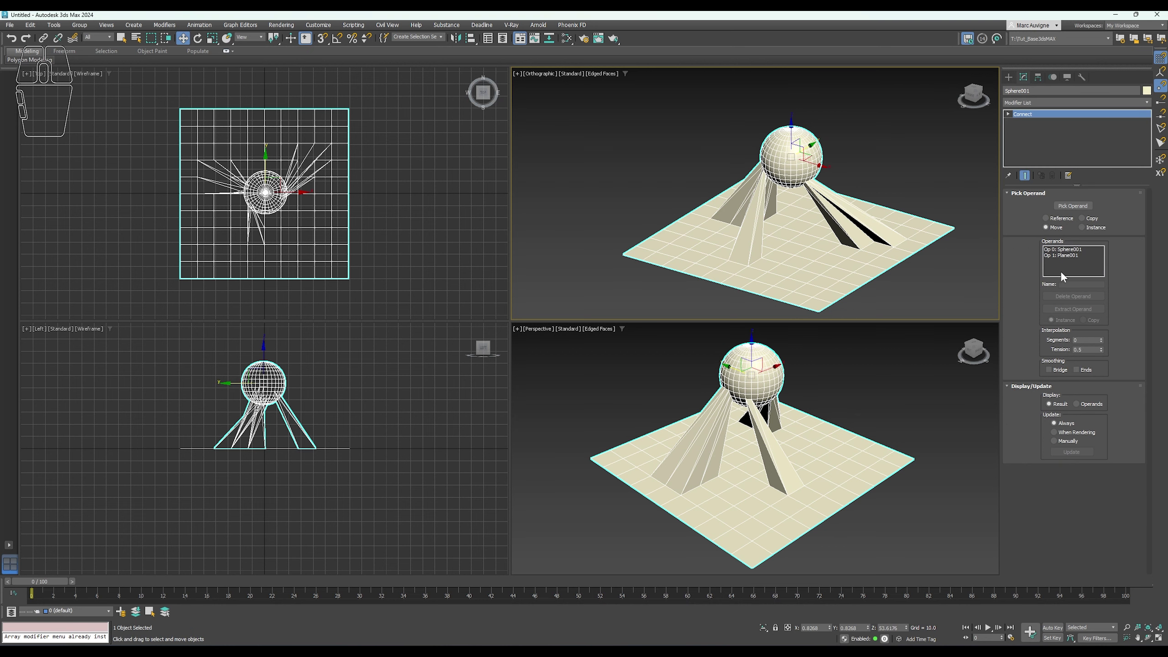
Select the Sphere001 operand inside the Connect object and rotate it.
left_click(1015, 118)
left_click(1031, 125)
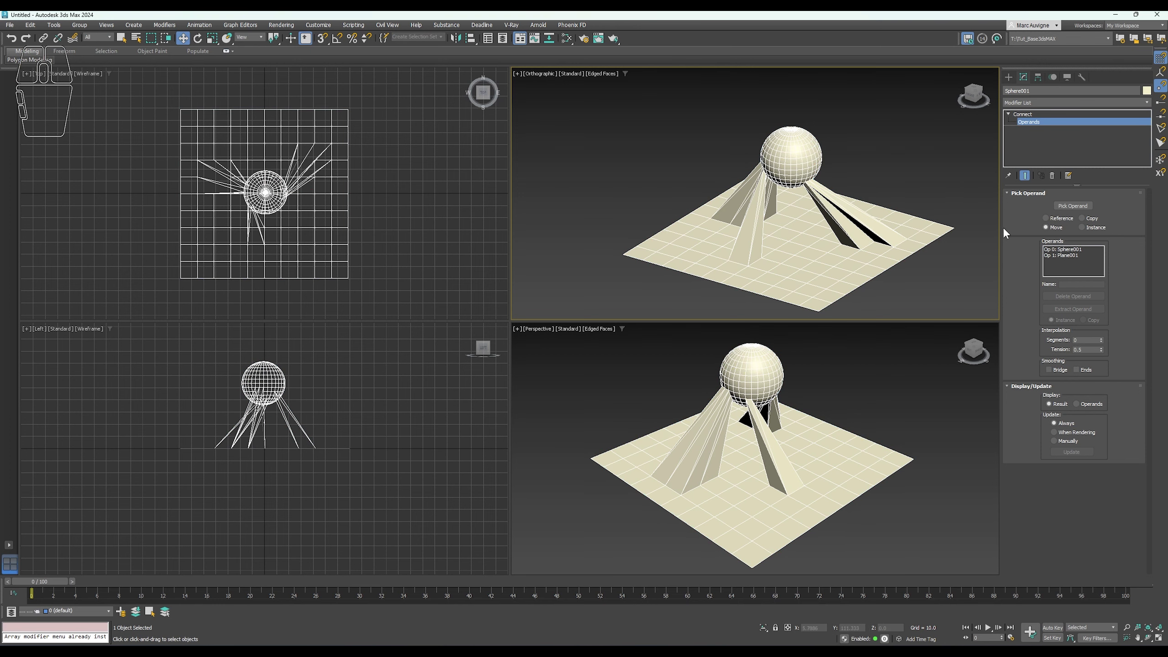
left_click(1070, 253)
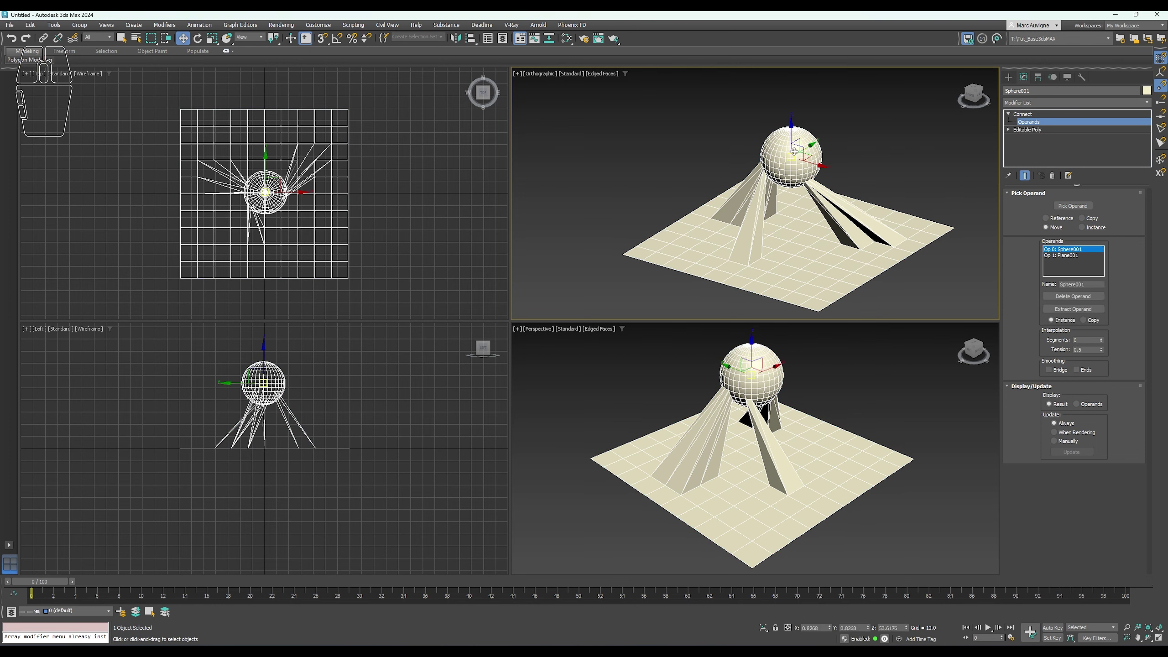
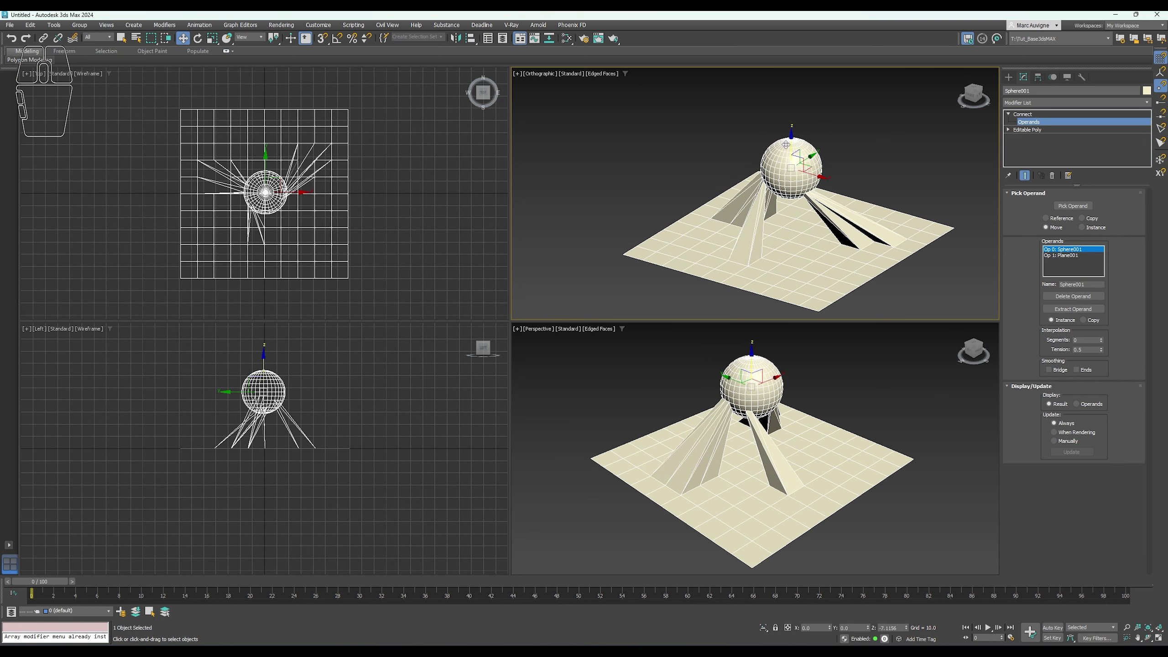
left_click(207, 43)
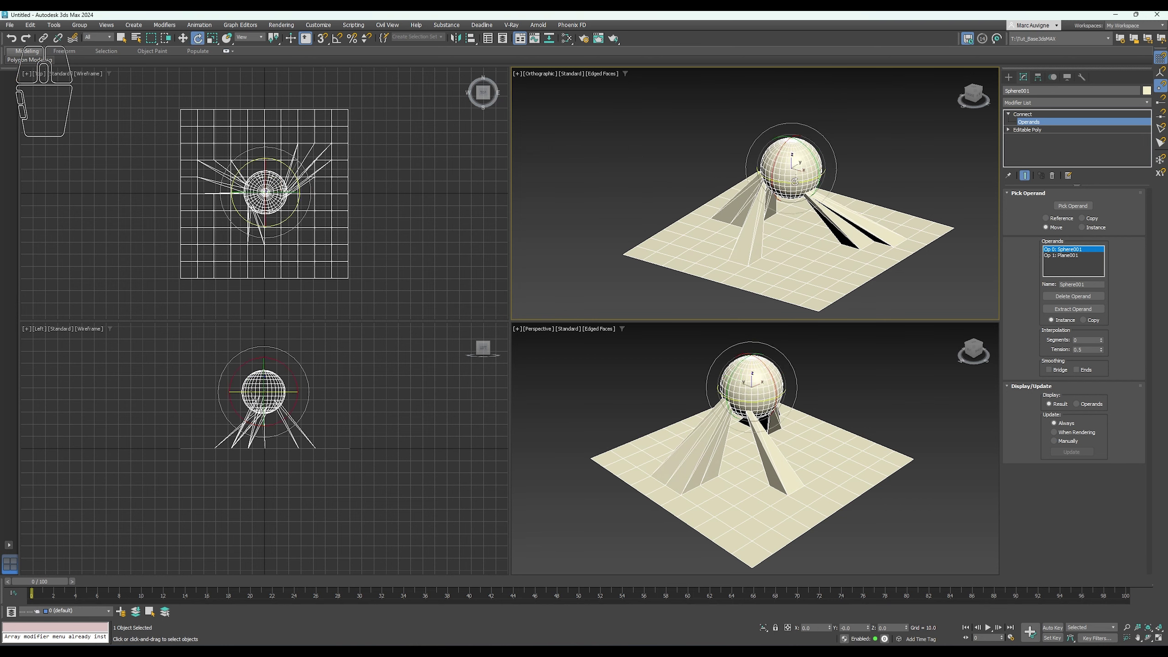
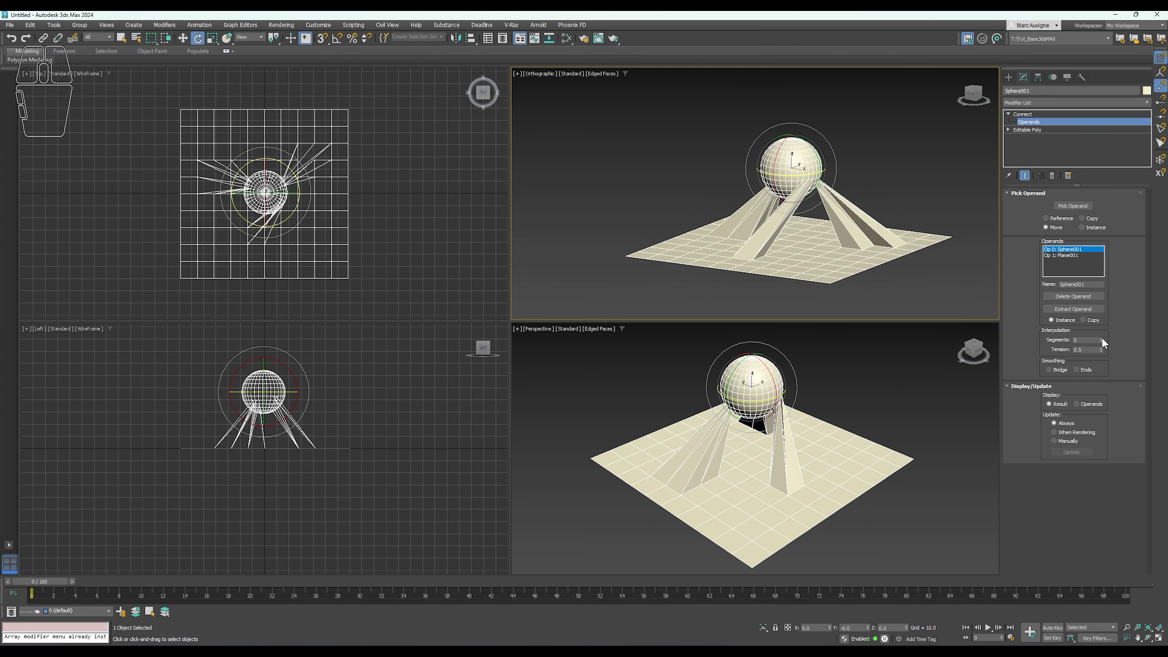
Give the bridges 10 segments with lower tension and shade the Perspective view in Clay.
left_click_drag(1108, 342, 1105, 335)
middle_click(896, 265)
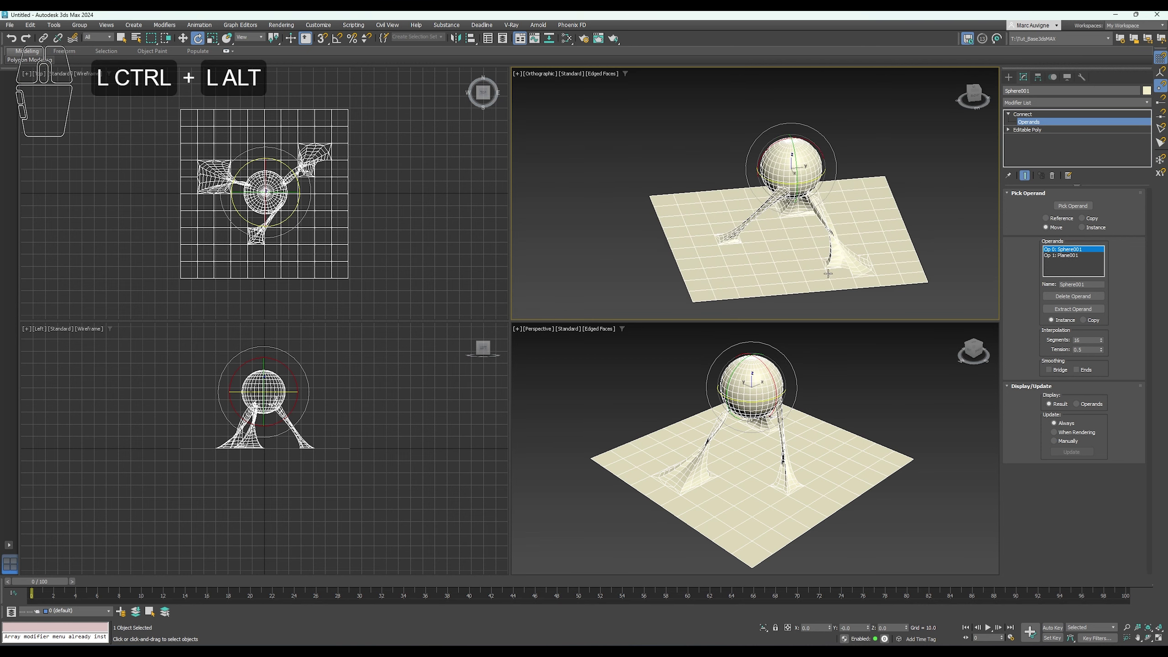
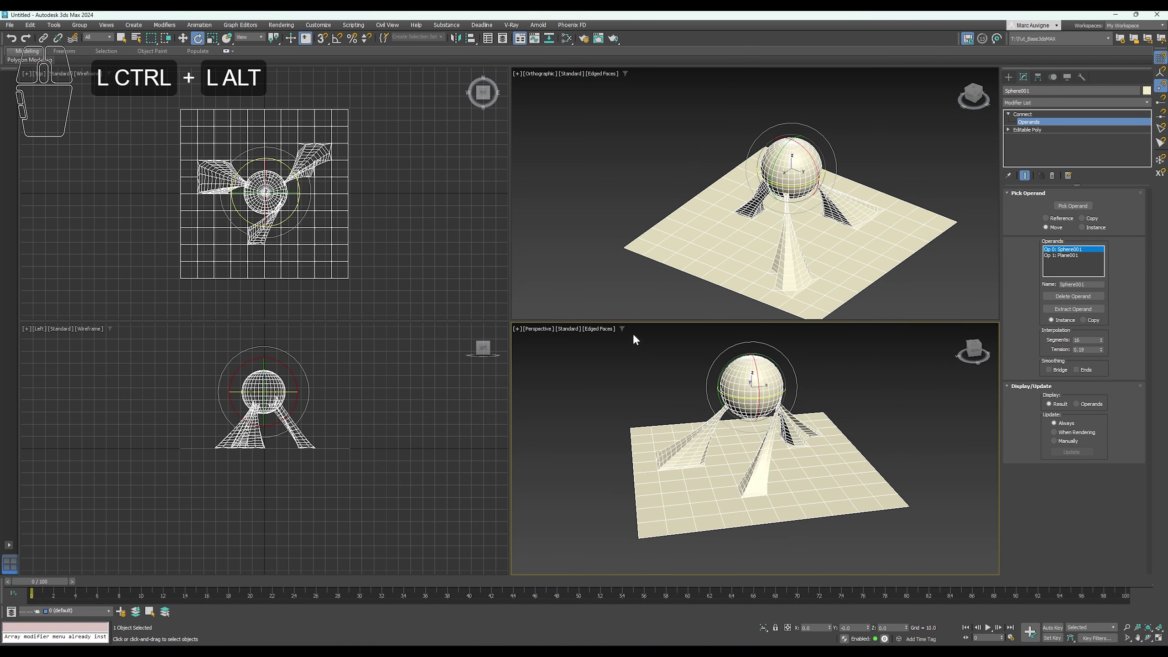
left_click(607, 331)
left_click(623, 390)
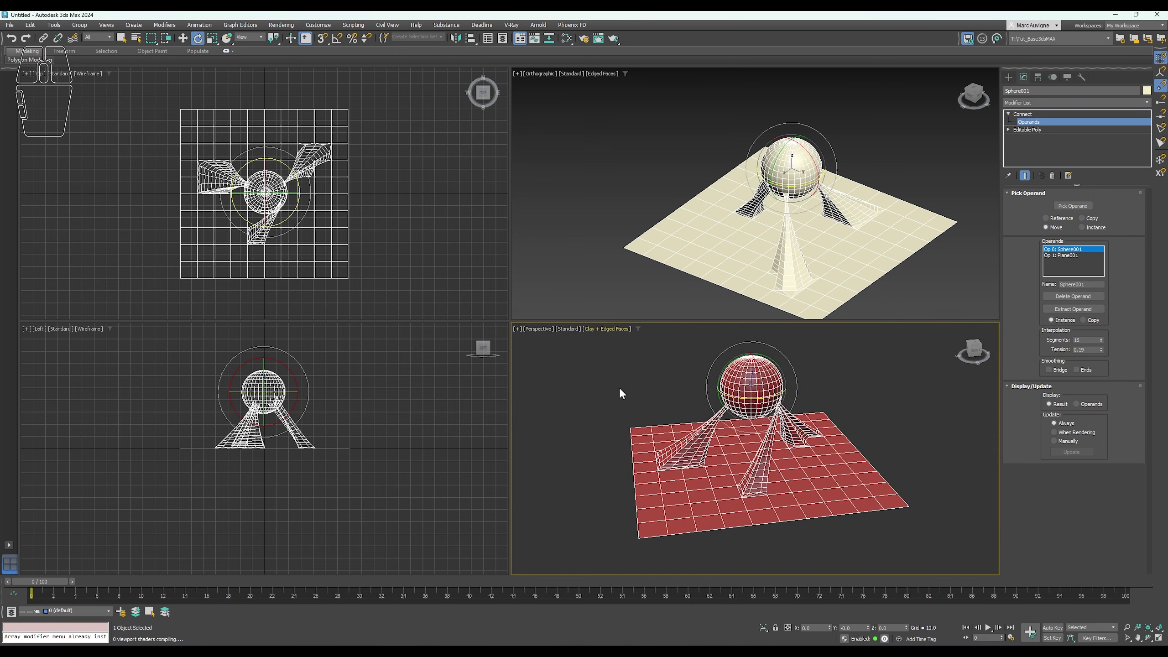
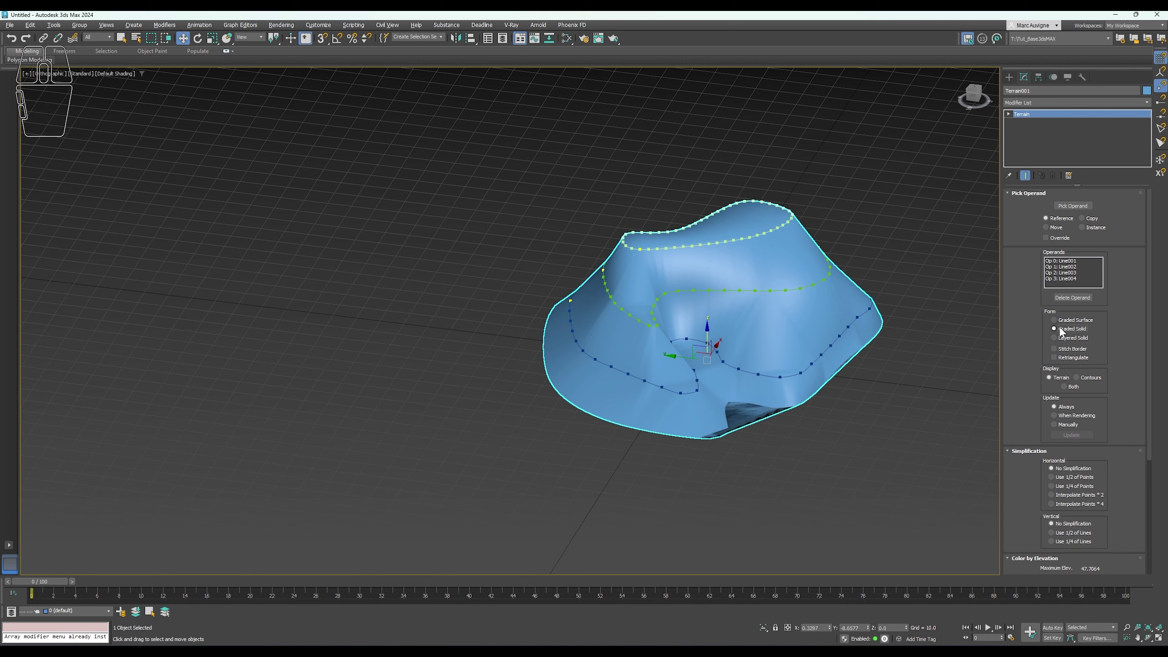
Make the terrain a graded surface and set its display to both mesh and contours.
left_click(1062, 340)
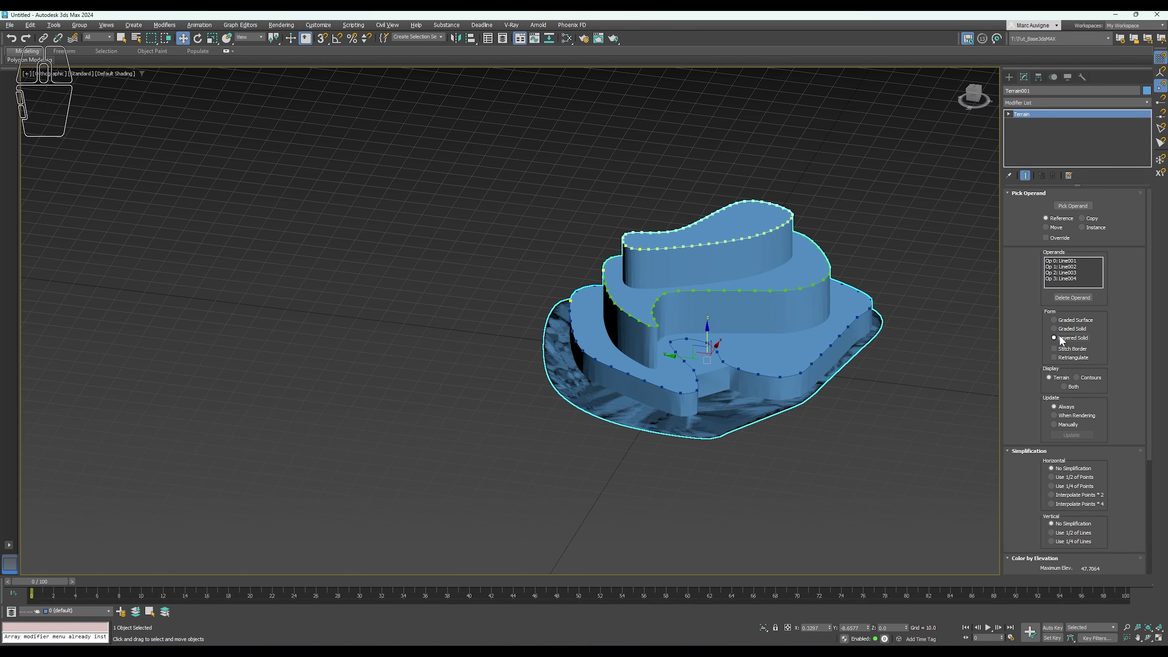
left_click(1062, 329)
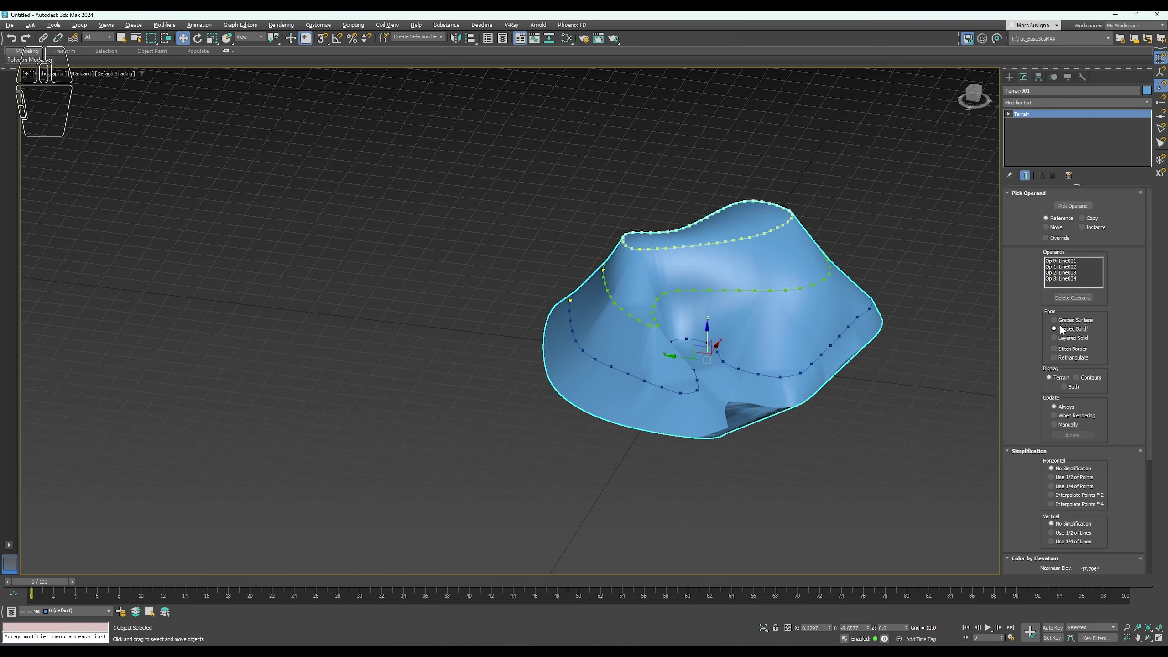
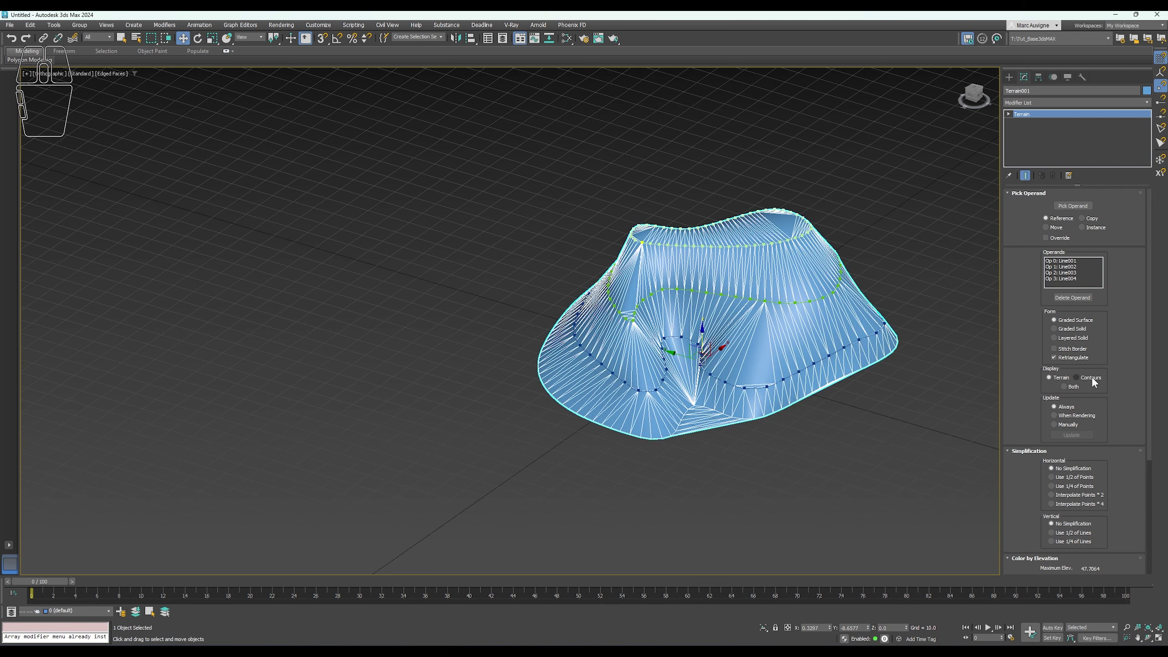
left_click(1093, 380)
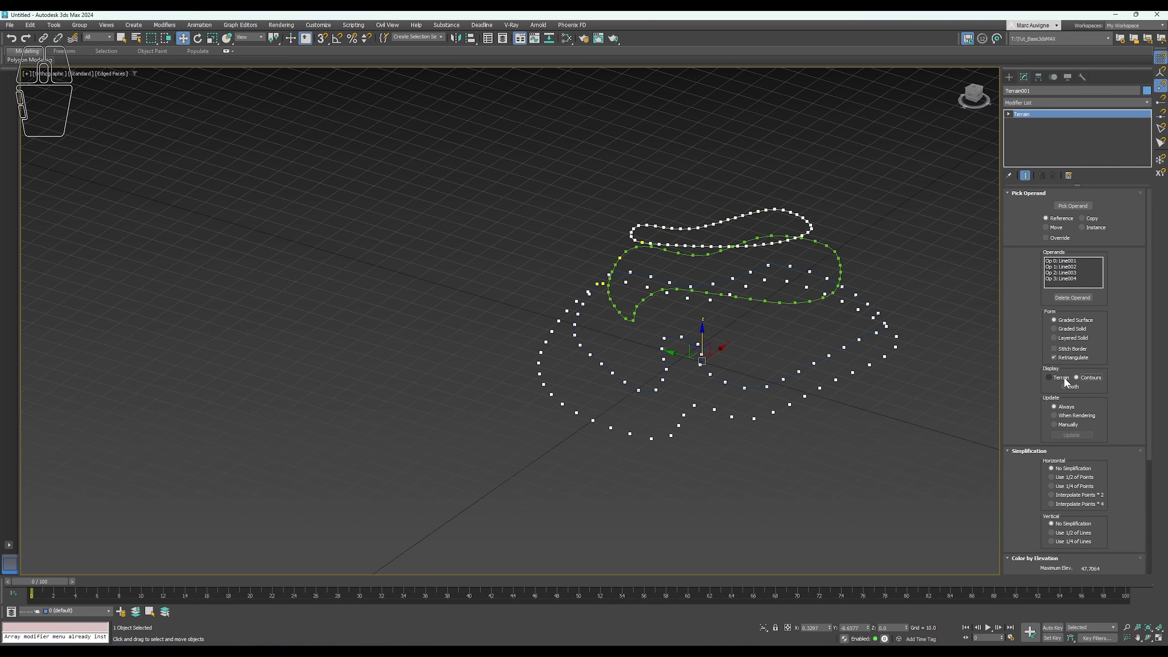
left_click(1059, 382)
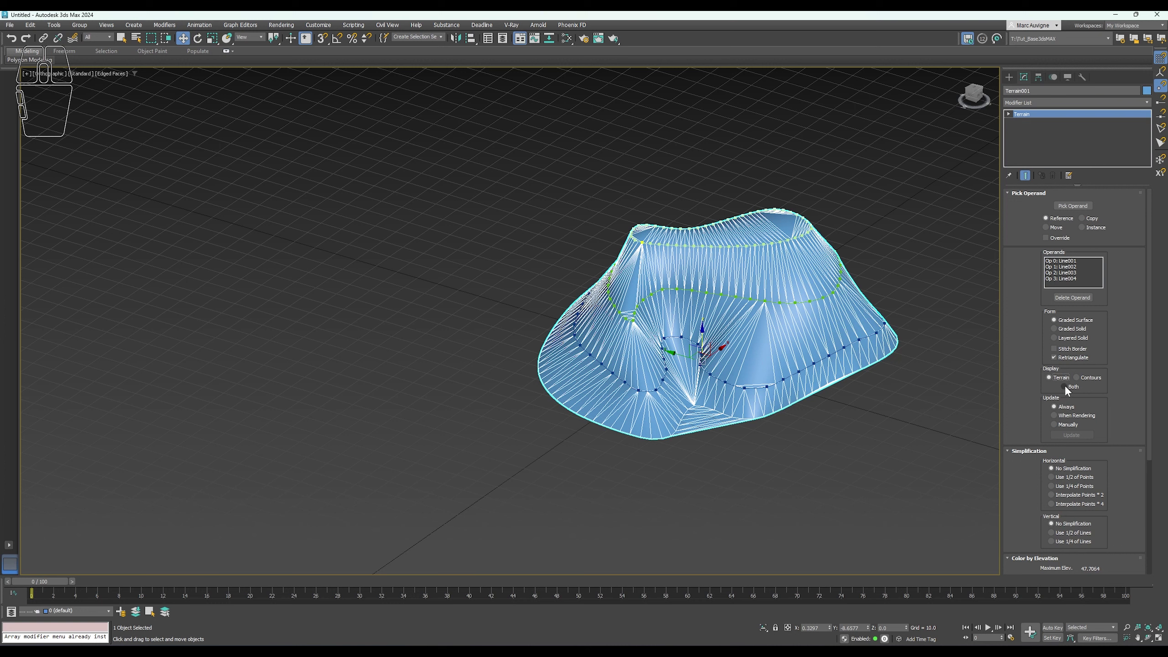
left_click(1067, 388)
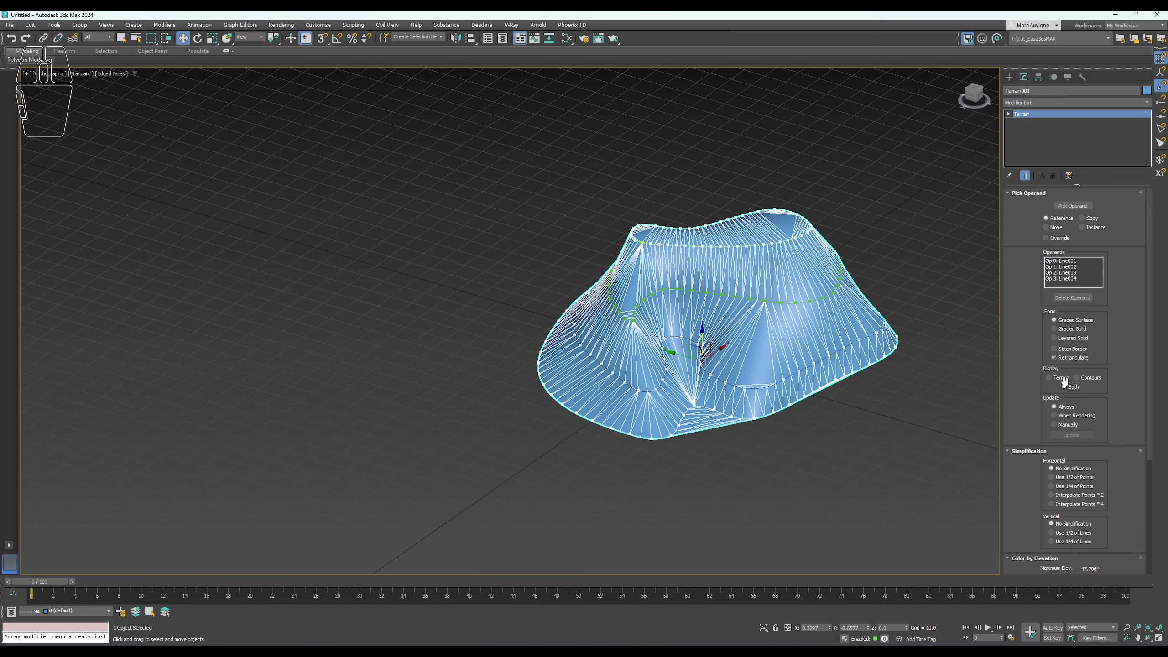
Select one source contour spline and reach its Normalize Spline modifier in the stack.
left_click(1061, 266)
left_click(1032, 127)
left_click(1017, 206)
left_click(1039, 118)
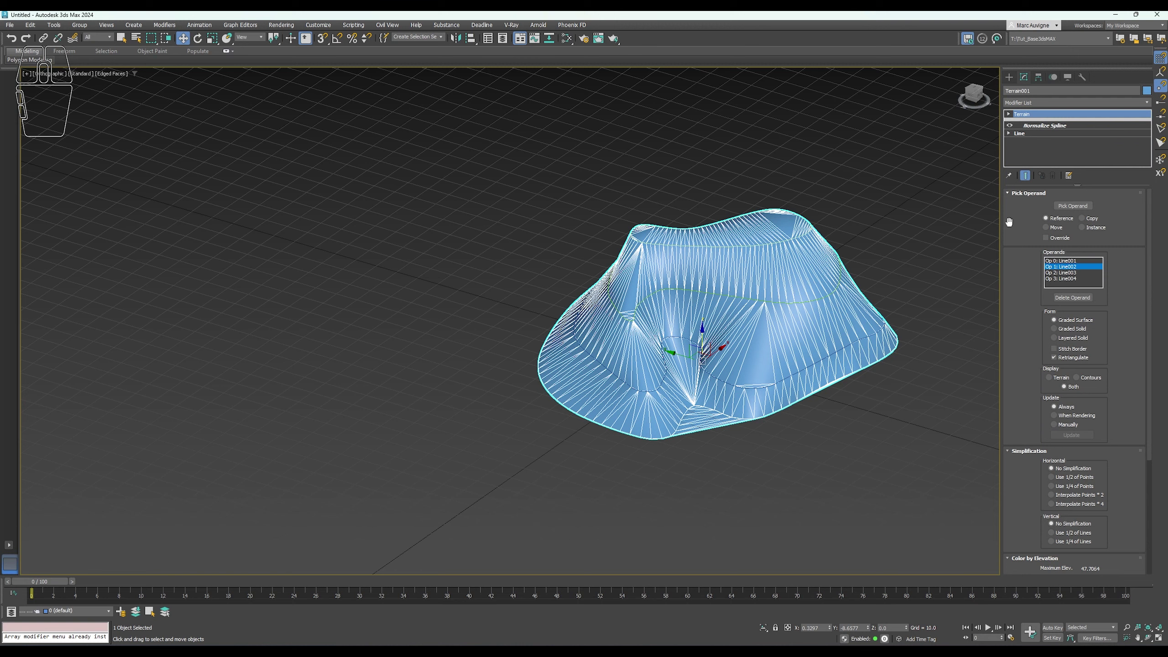
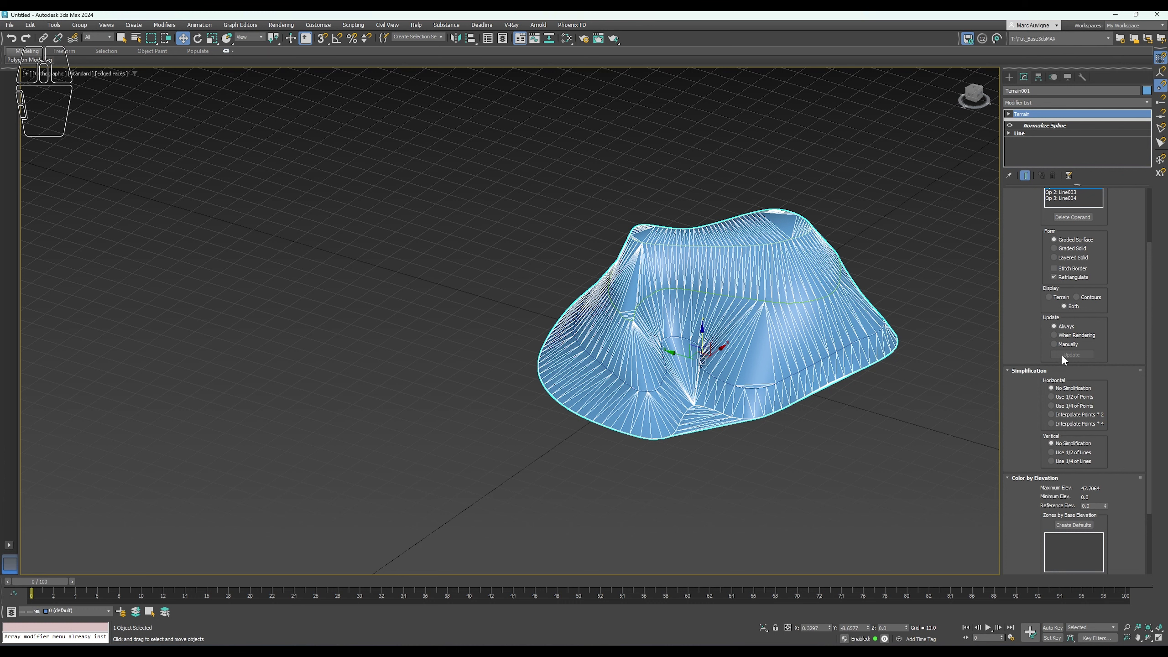
Scroll the Terrain rollouts down to the Color by Elevation section.
left_click_drag(1045, 404, 1043, 376)
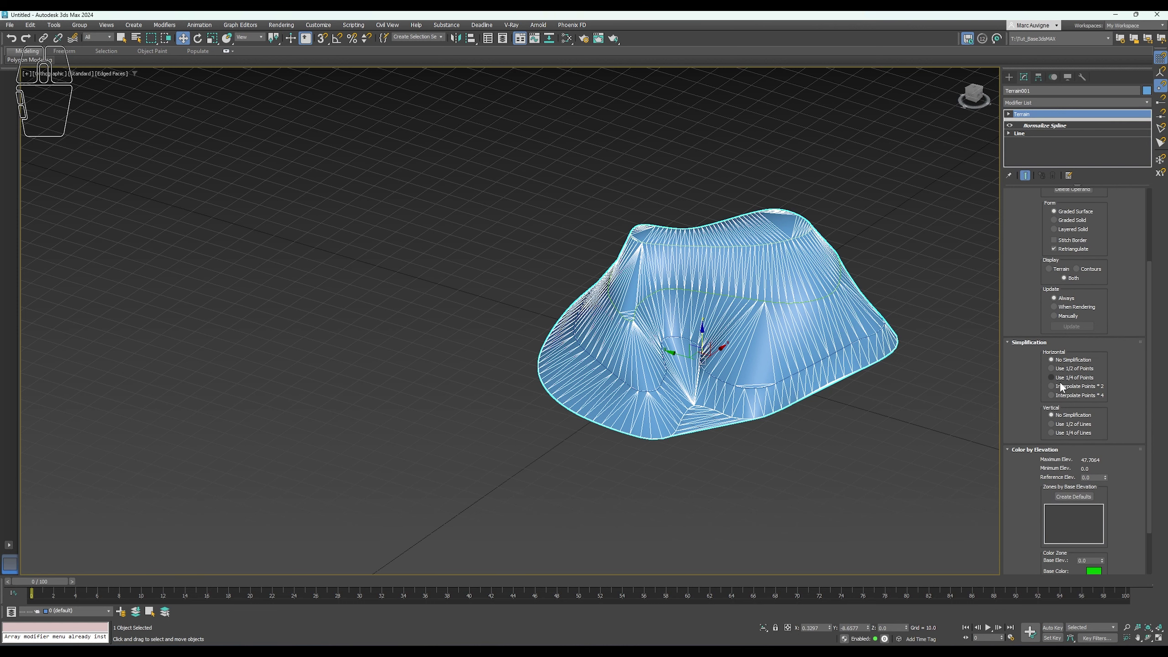
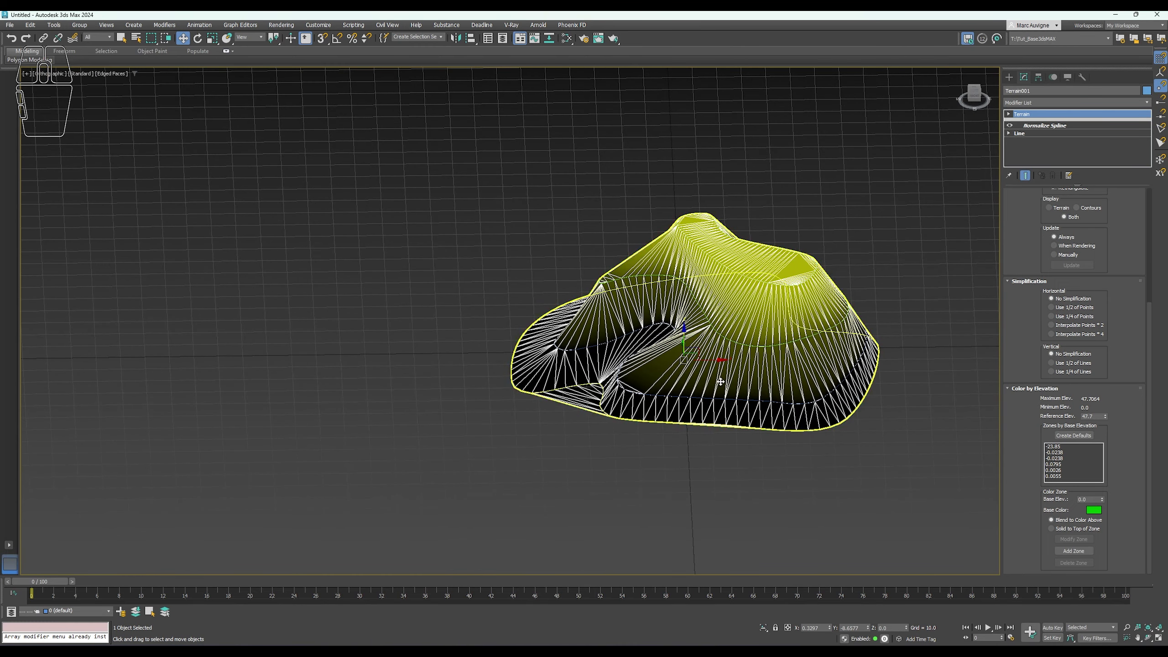
Return to the Create panel to start the new loft scene.
left_click(1015, 86)
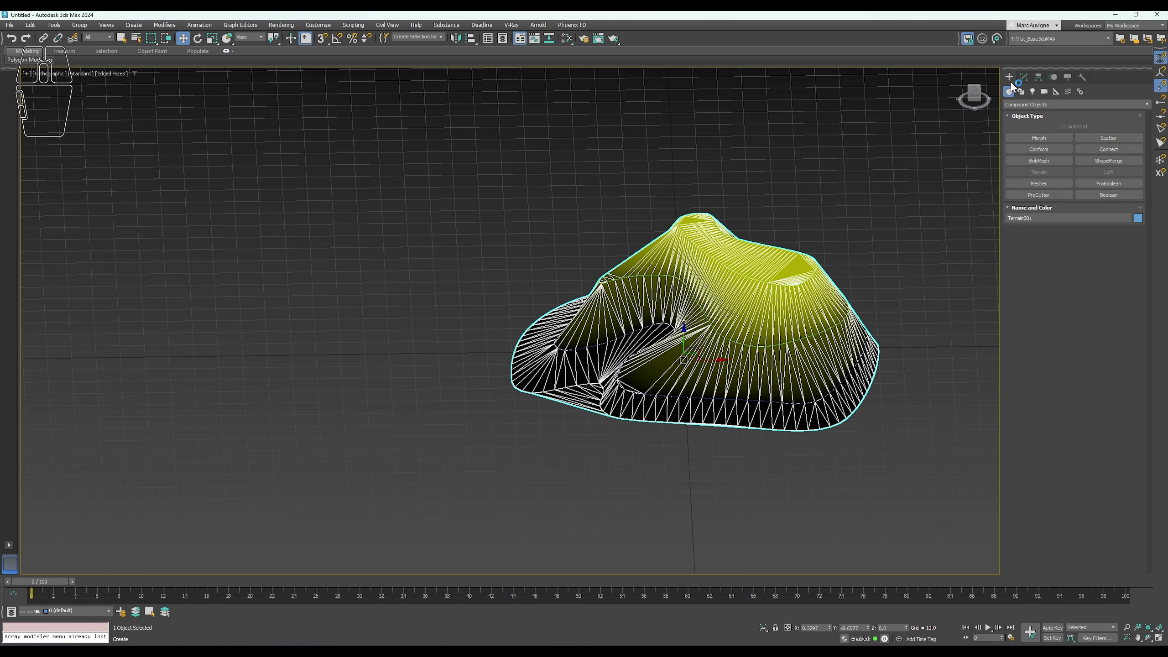
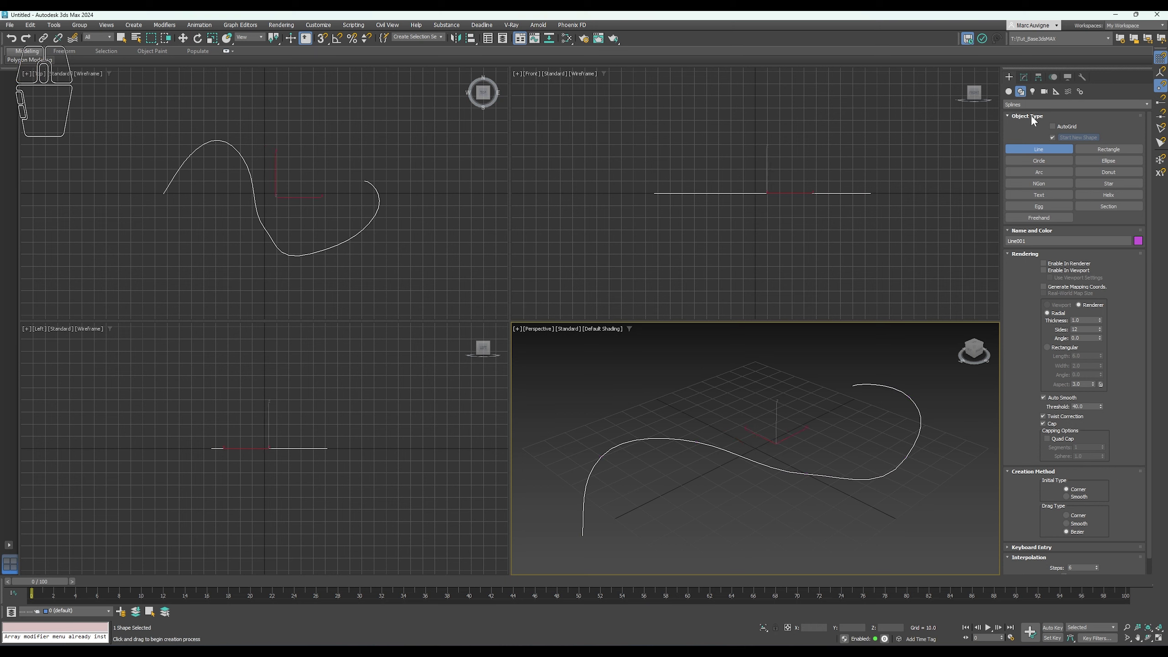
Edit the wavy line at vertex level and select two vertices near its start.
left_click(1033, 83)
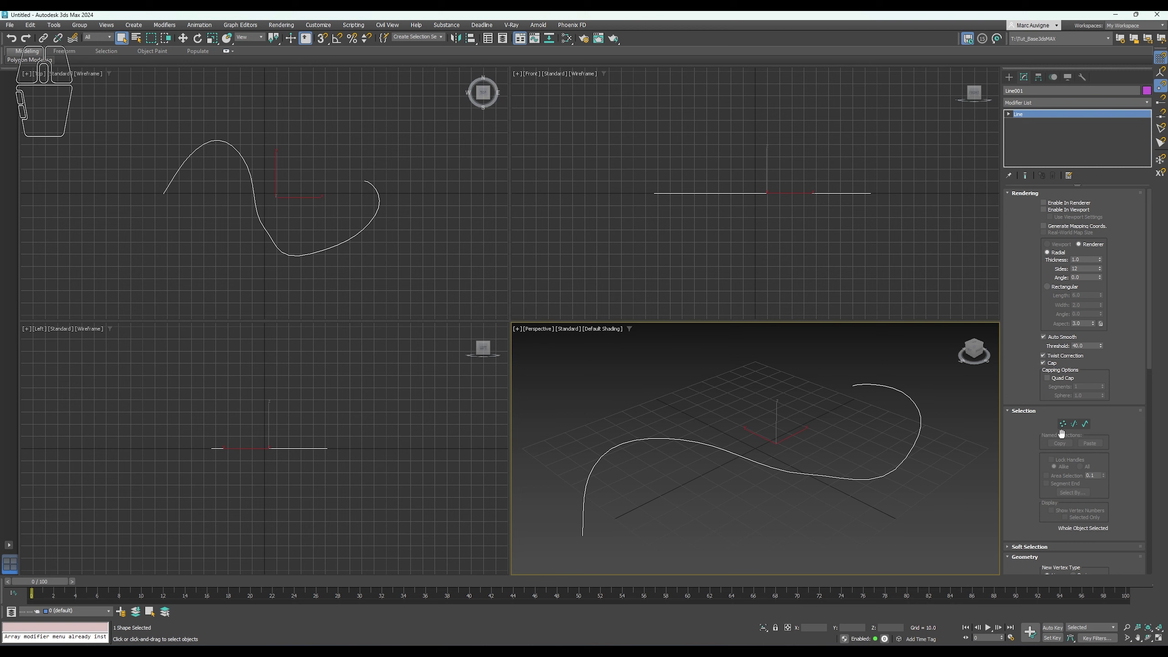
left_click(1063, 427)
left_click_drag(675, 177, 708, 234)
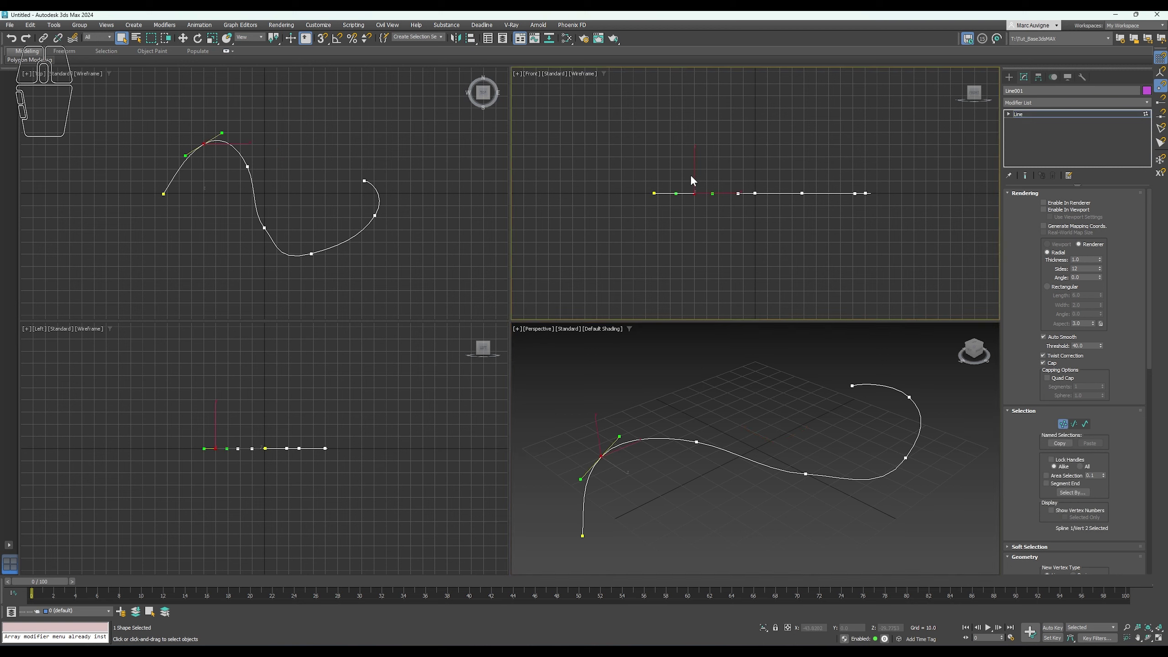
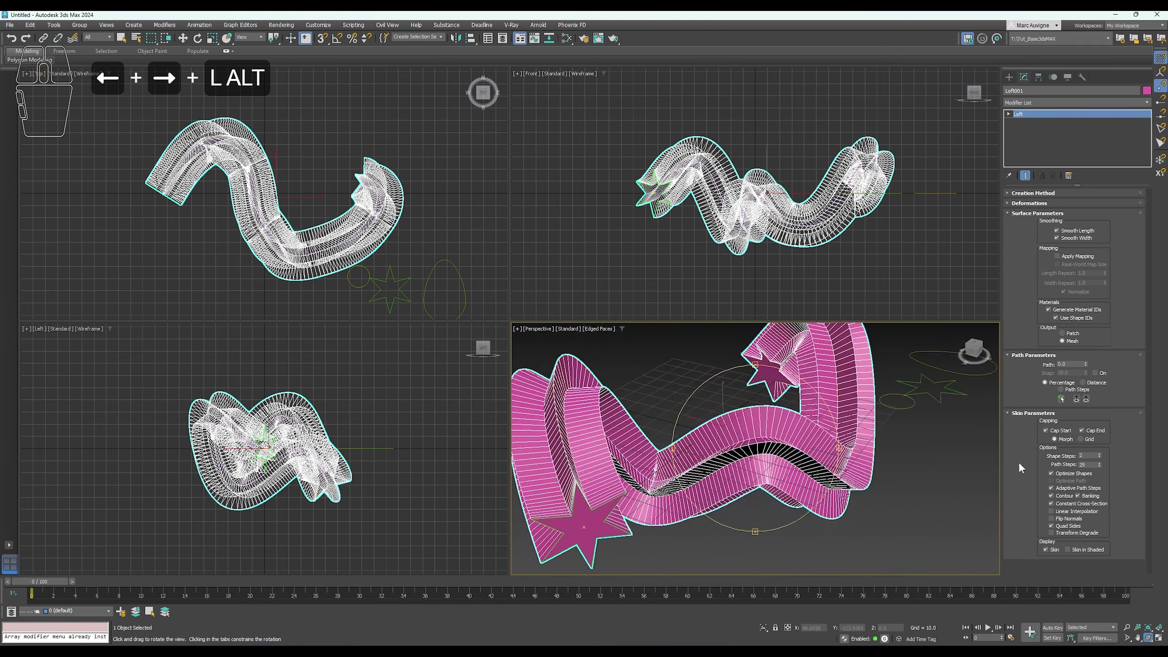
Turn off Optimize Shapes and Adaptive Path Steps, re-enable Banking and try nearby skin options.
left_click(1055, 477)
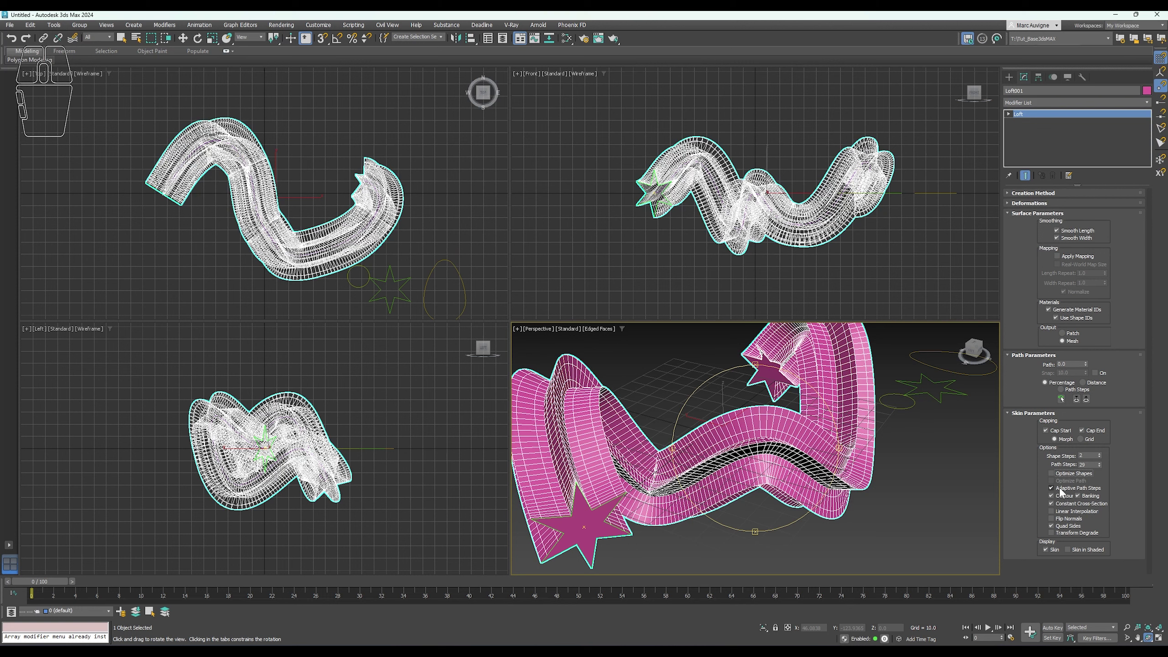
left_click(1062, 492)
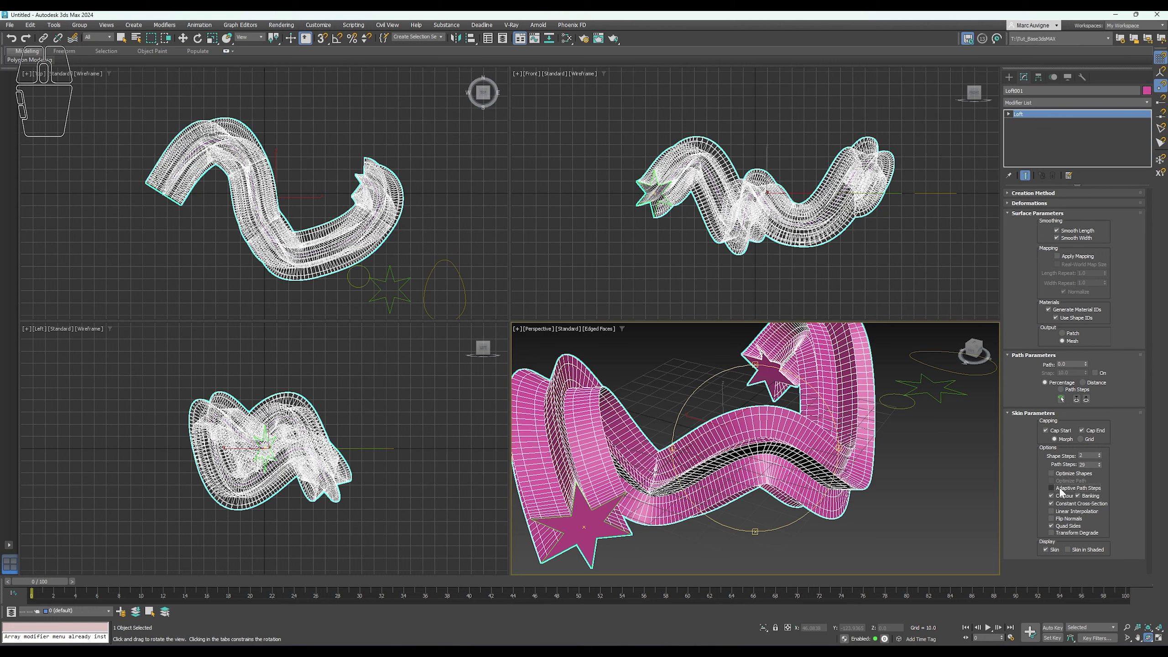
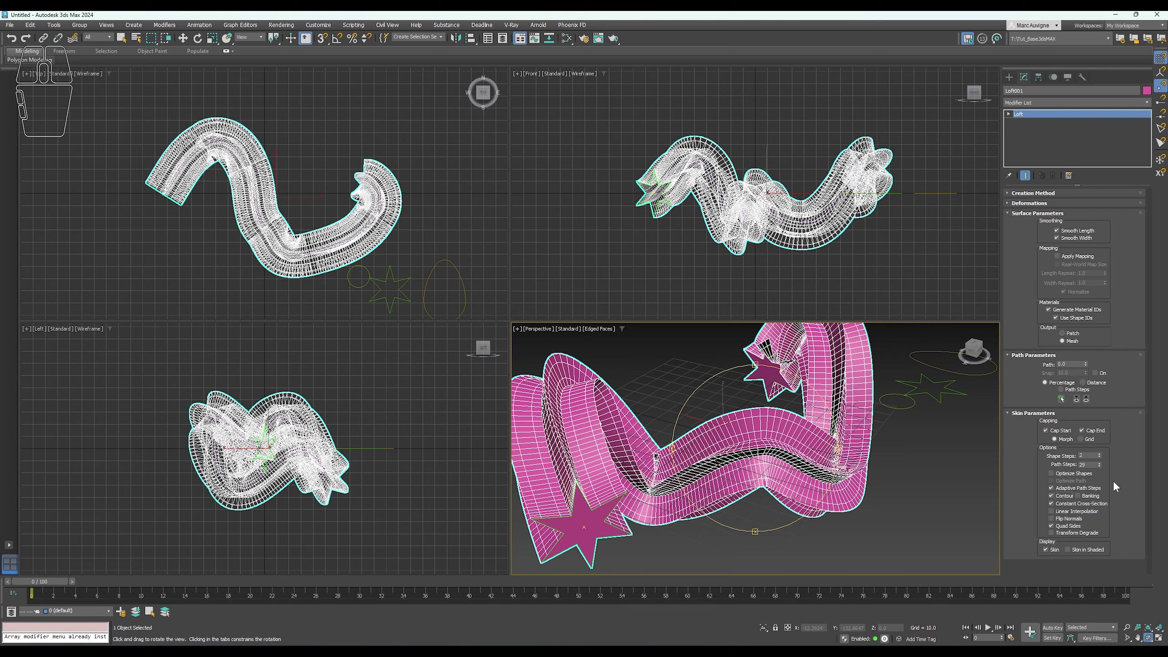
left_click(1088, 497)
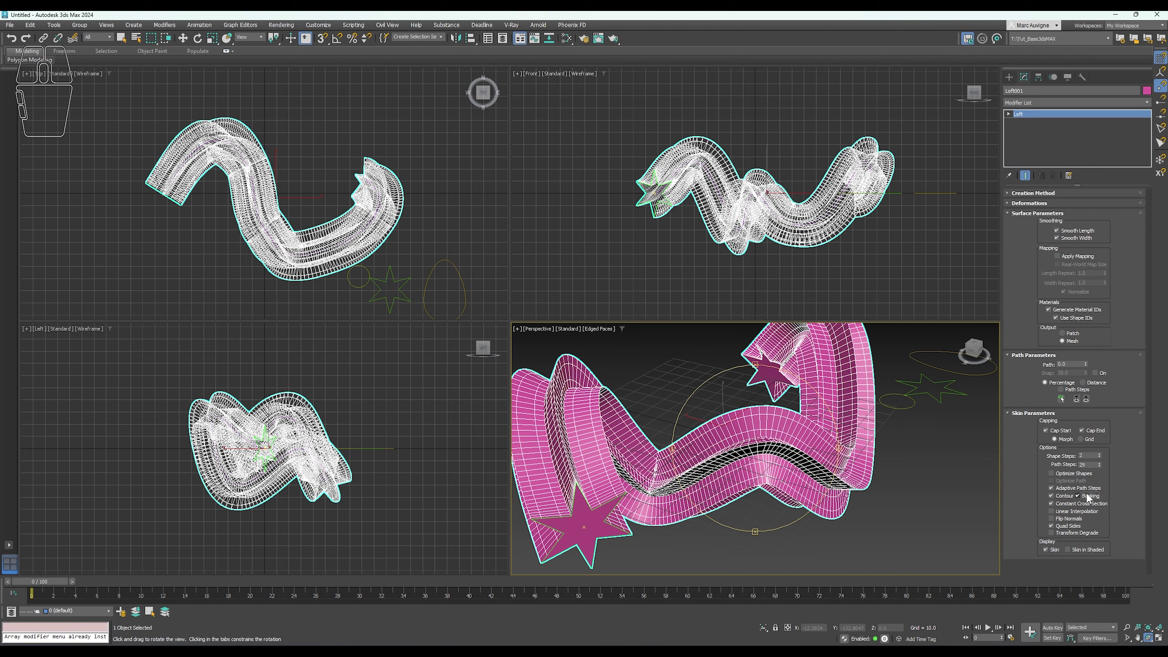
left_click(1075, 506)
left_click(1074, 507)
left_click(1098, 517)
left_click(1098, 517)
left_click(1098, 517)
left_click(1097, 517)
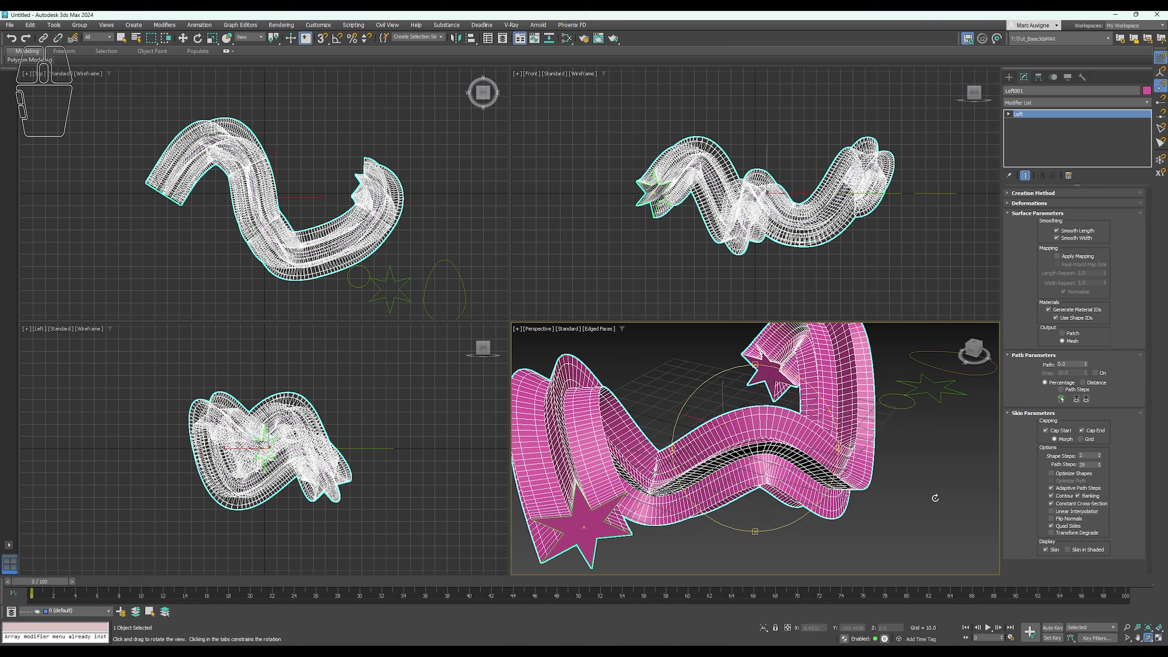
Test Flip Normals and Quad Sides on the loft skin, restoring both to their defaults.
left_click(1079, 522)
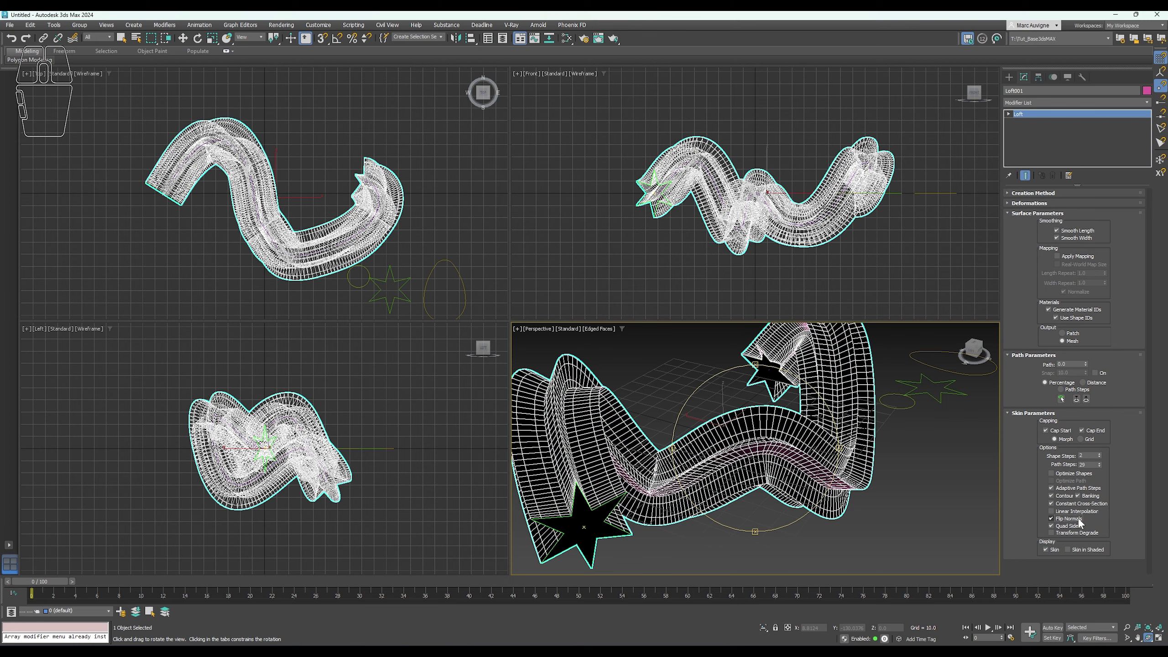
left_click(1080, 521)
left_click(1065, 530)
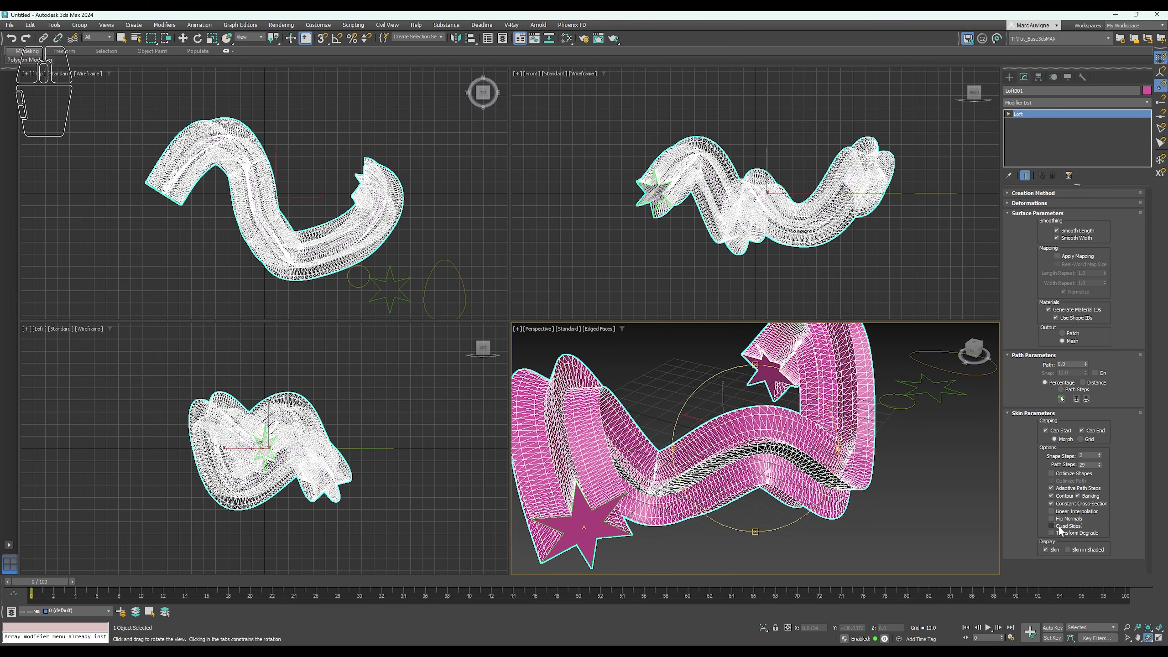
left_click(1065, 531)
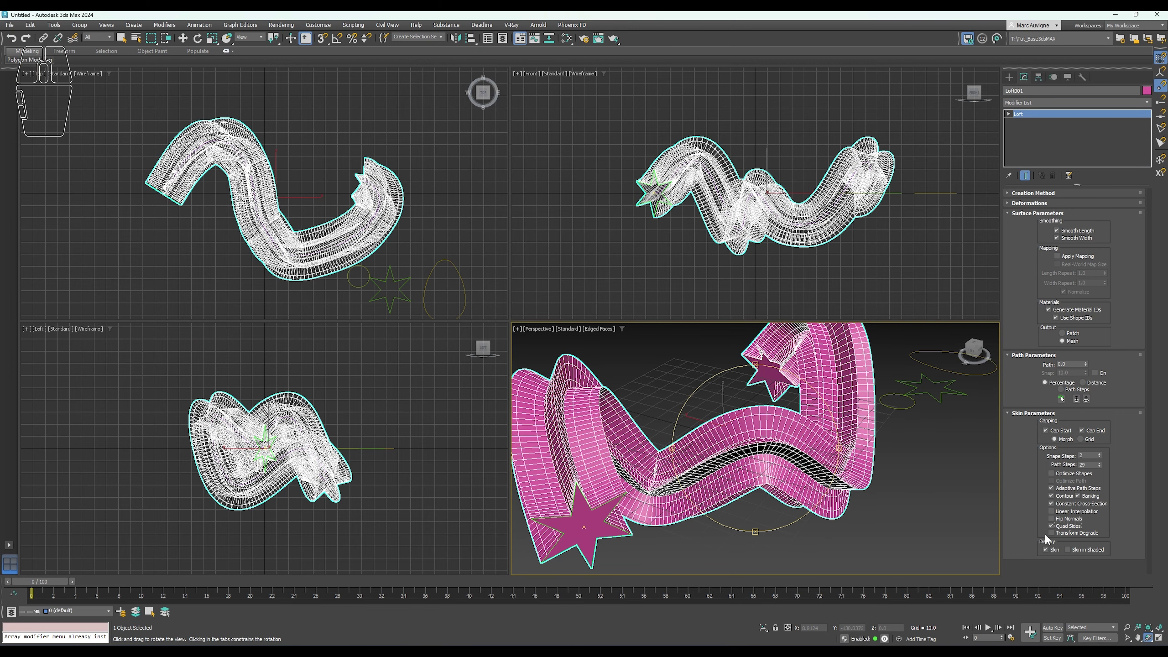
left_click(1061, 536)
left_click(1061, 536)
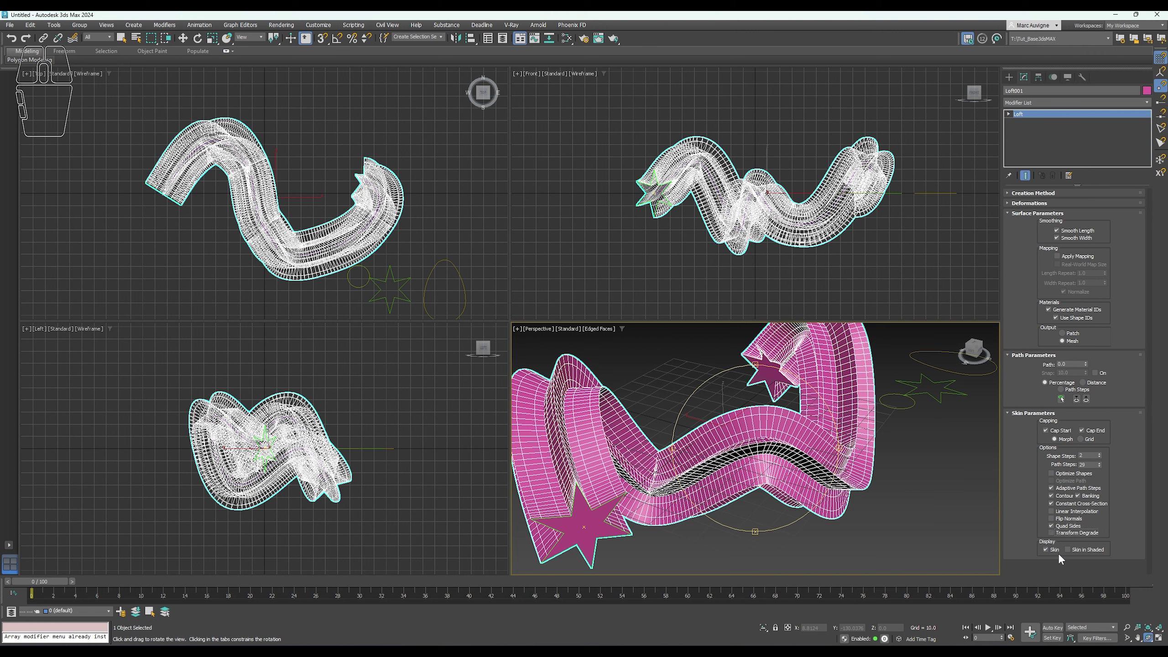
left_click(1083, 553)
left_click(1083, 553)
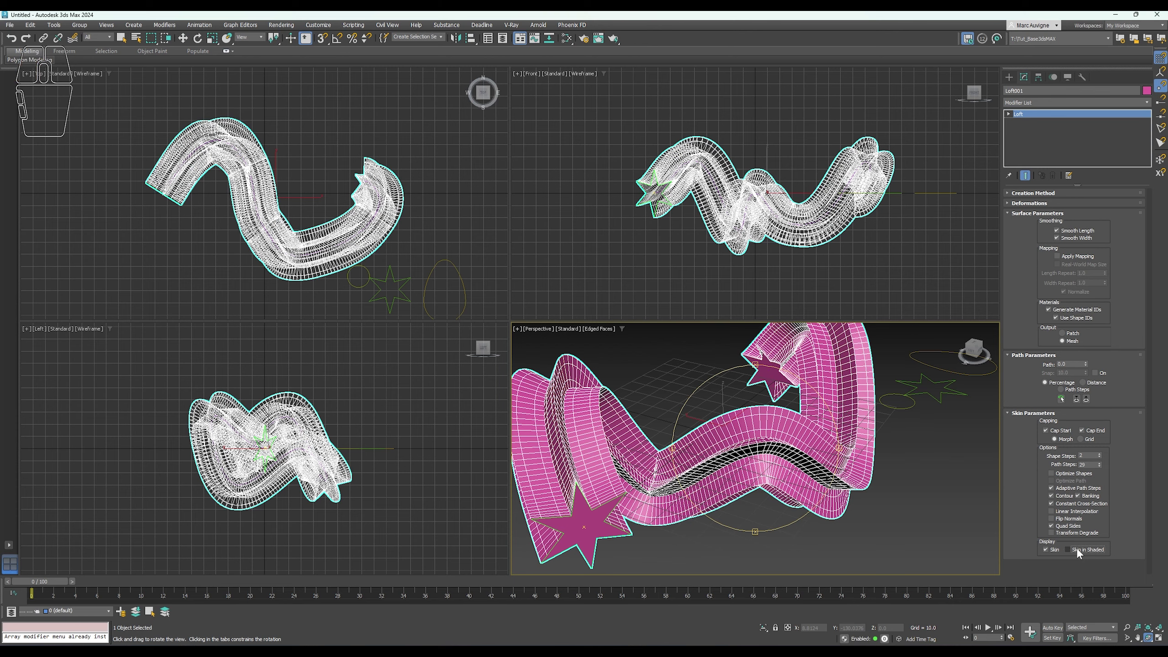
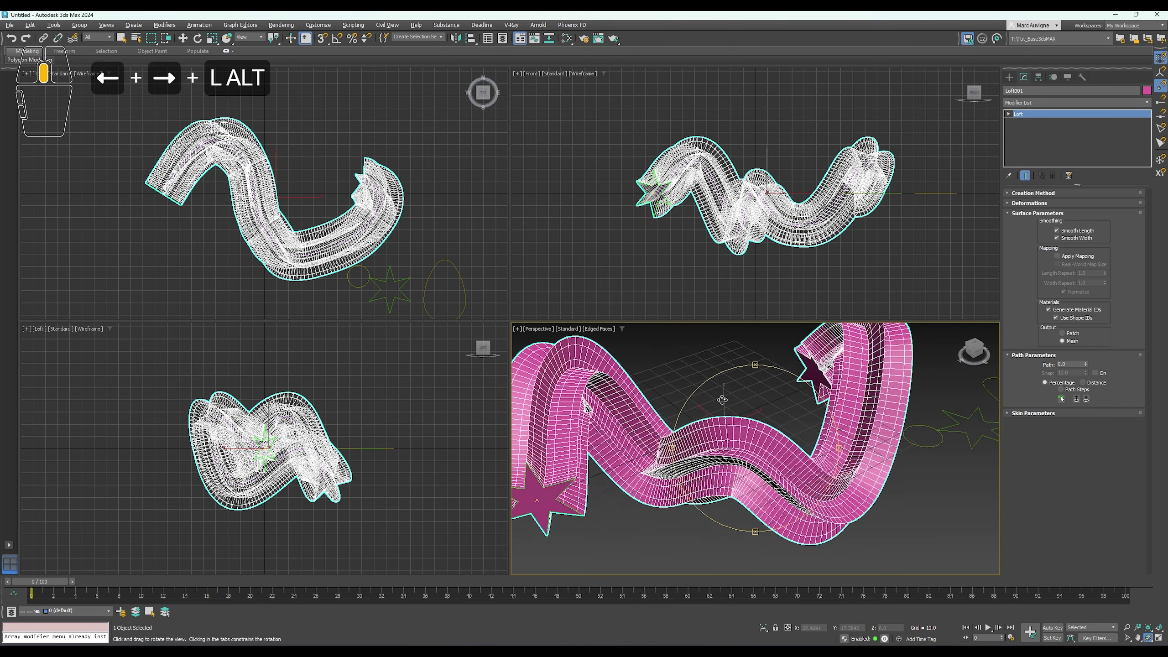
Show the loft smoothly shaded without edged faces in the Perspective viewport.
middle_click(743, 399)
key("F3")
key("F4")
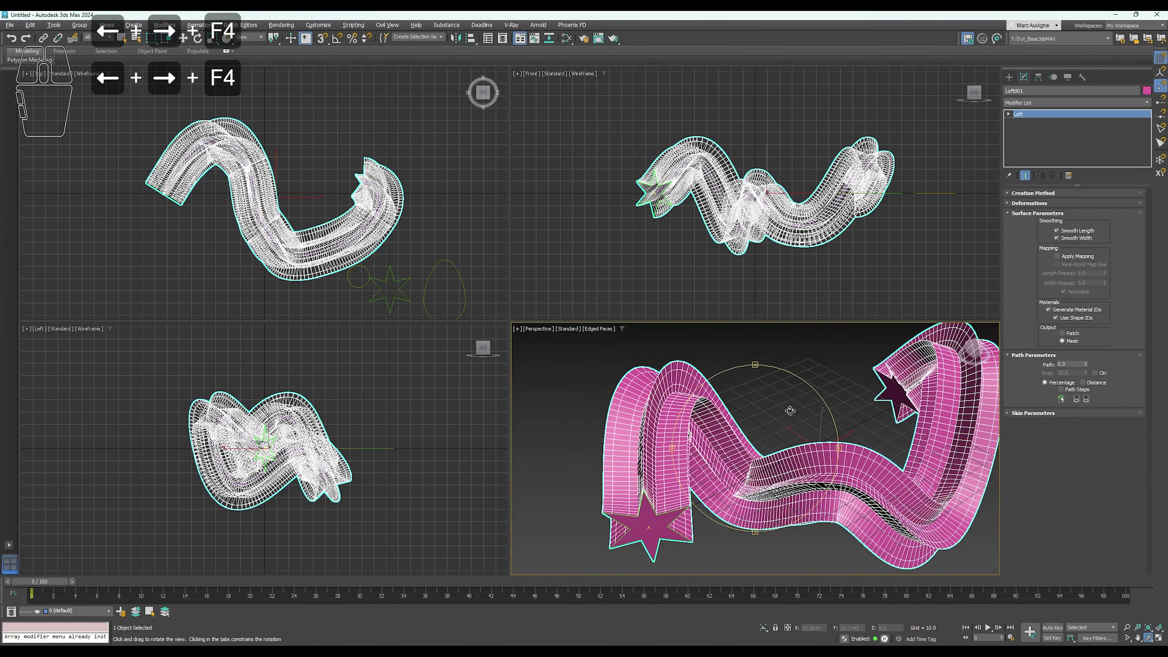
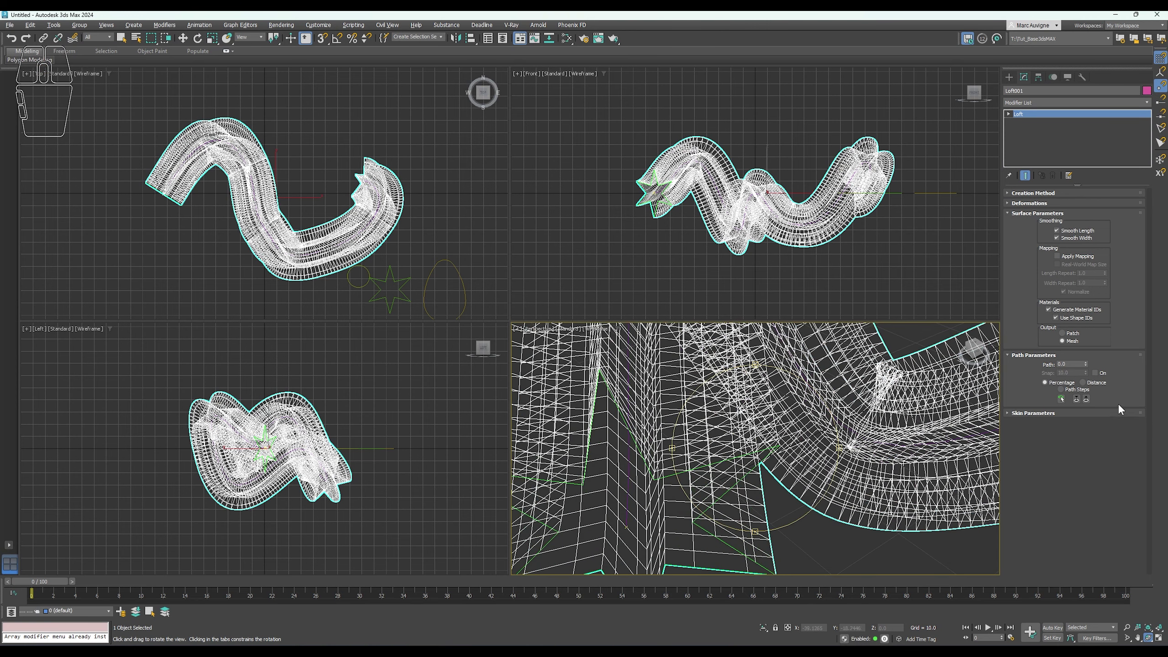
left_click_drag(1087, 363, 1062, 447)
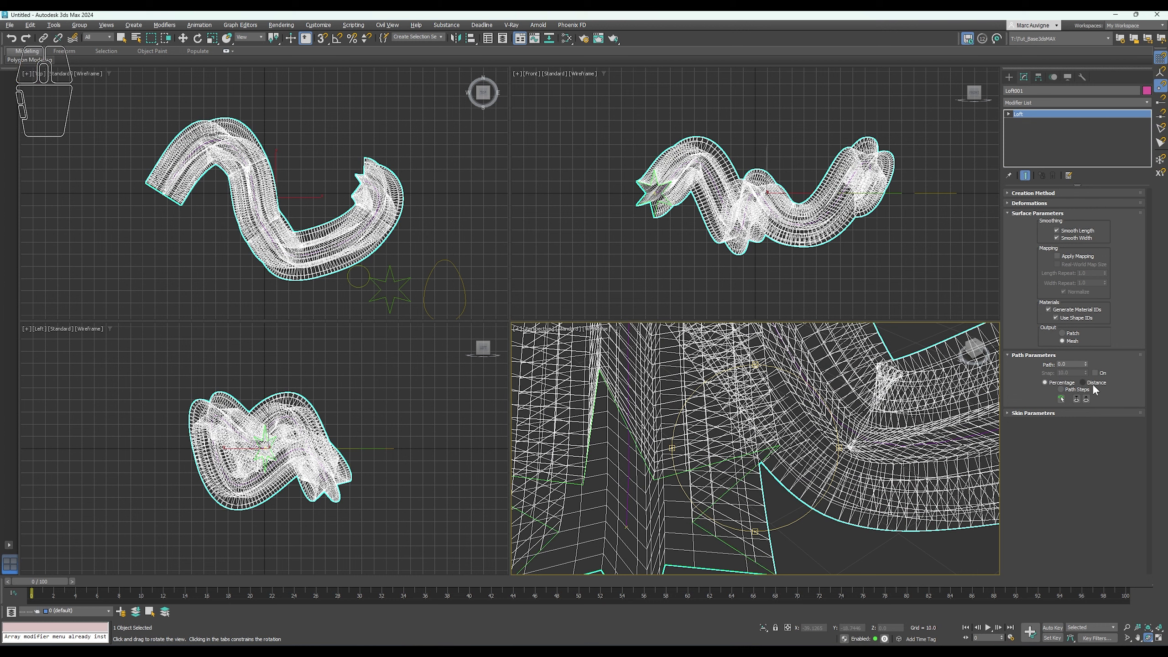
Switch path positioning to Path Steps and back to Percentage.
left_click(1075, 390)
left_click(606, 337)
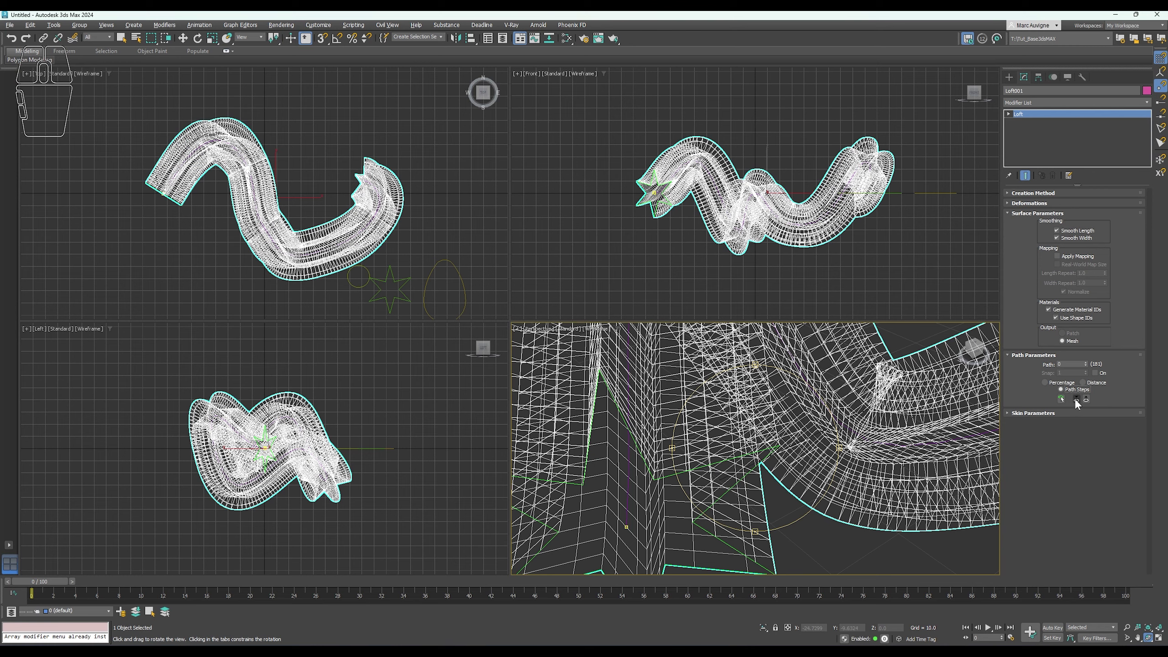
left_click(1071, 388)
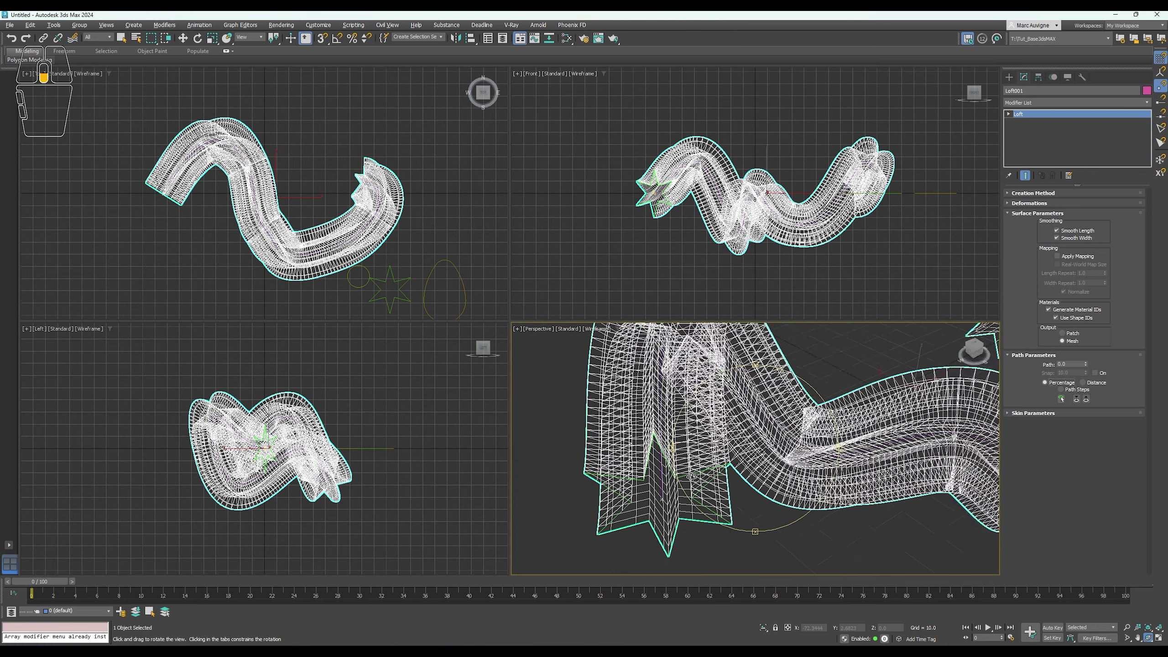
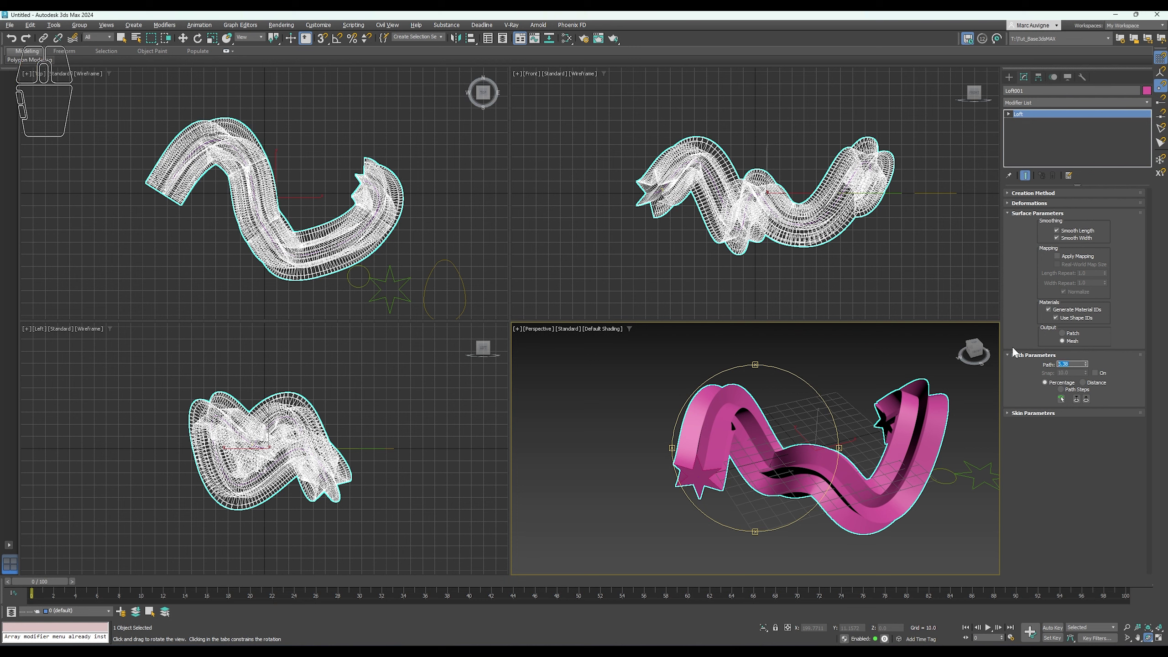
Set the path position to 25 percent and start Get Shape for a new cross-section.
key("KP_2")
key("KP_5")
key("KP_Enter")
left_click_drag(892, 405, 839, 407)
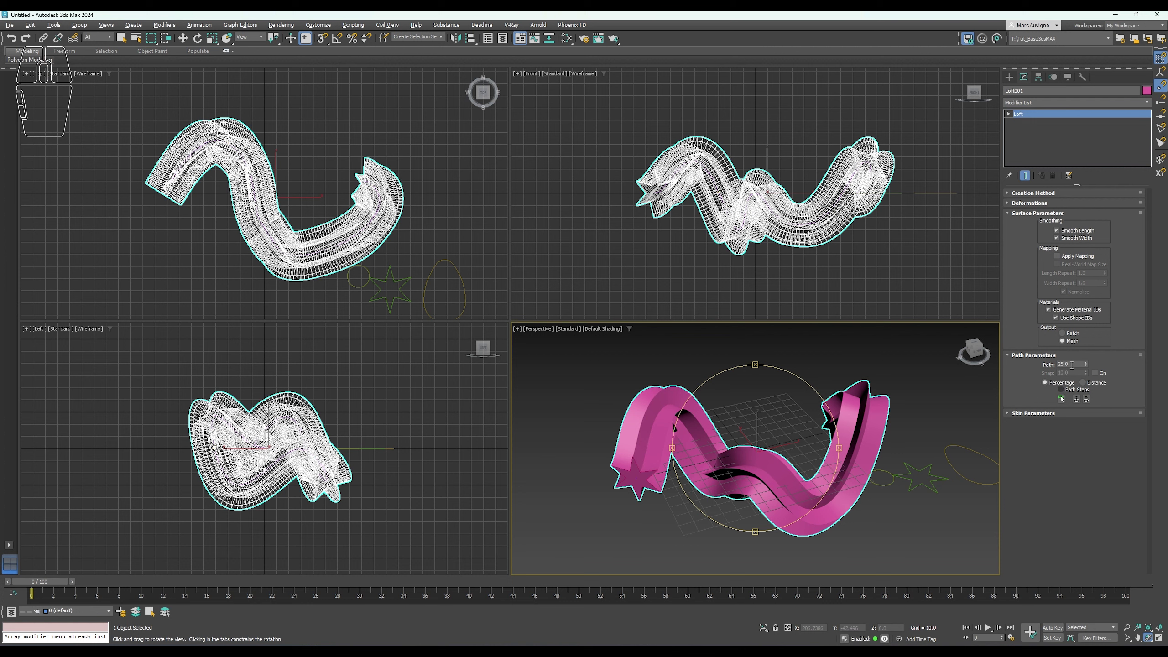
left_click(1041, 199)
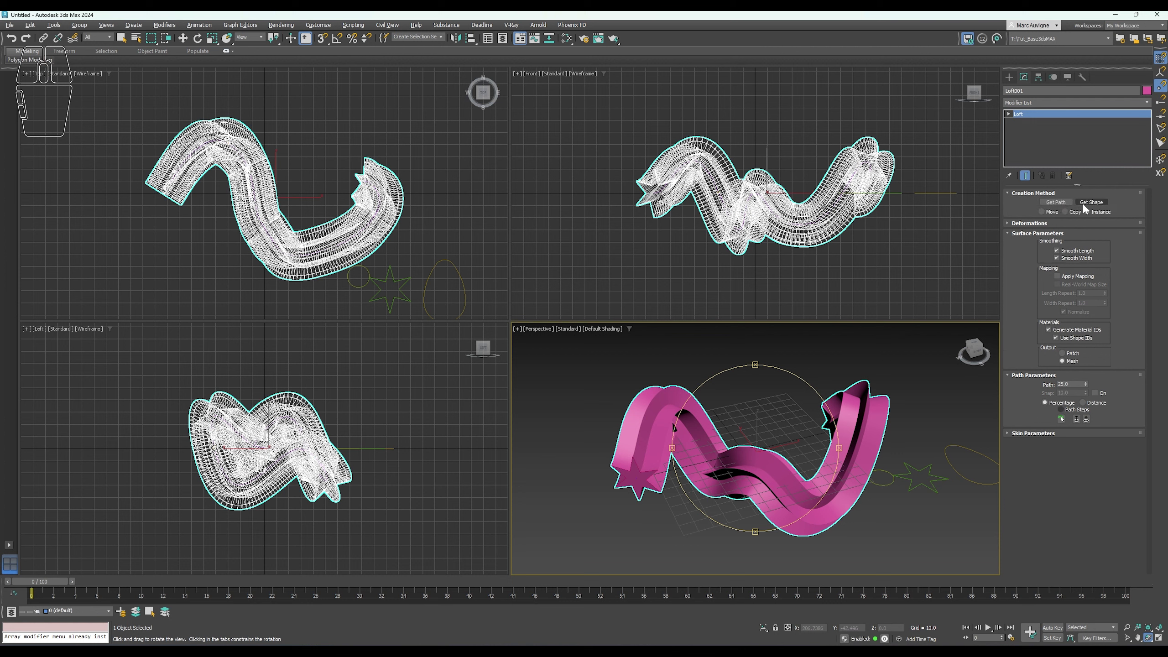
left_click(1087, 208)
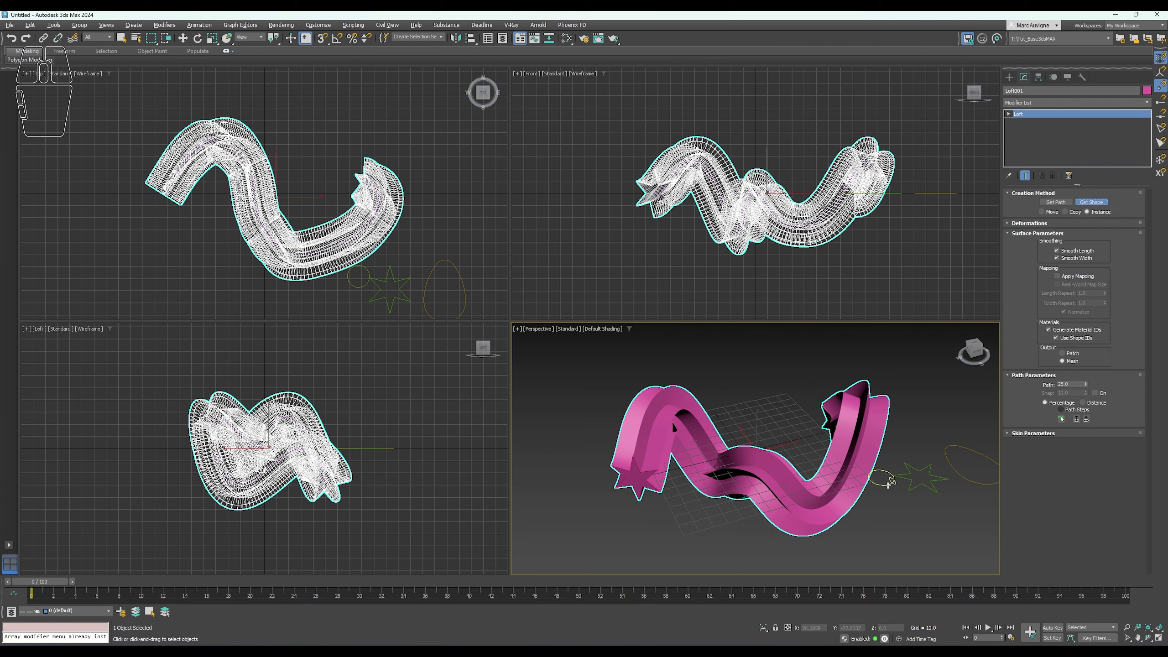
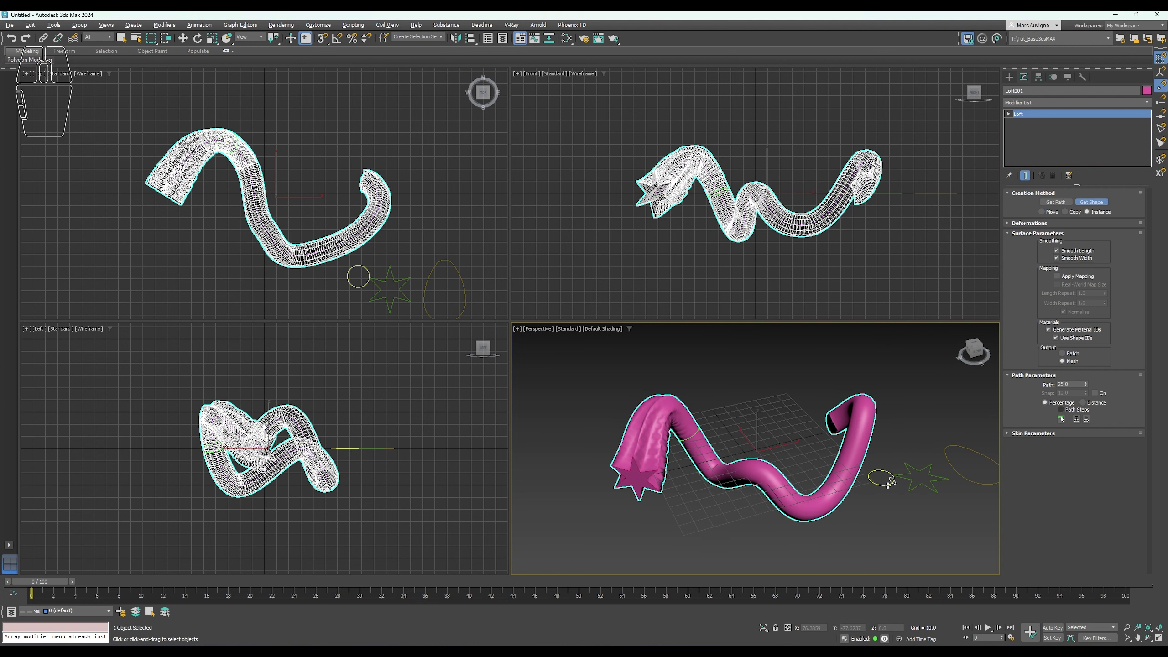
Place the circle spline at 25 percent and show the loft's skin settings.
left_click(1092, 430)
left_click(1056, 489)
left_click(1057, 489)
left_click(1056, 489)
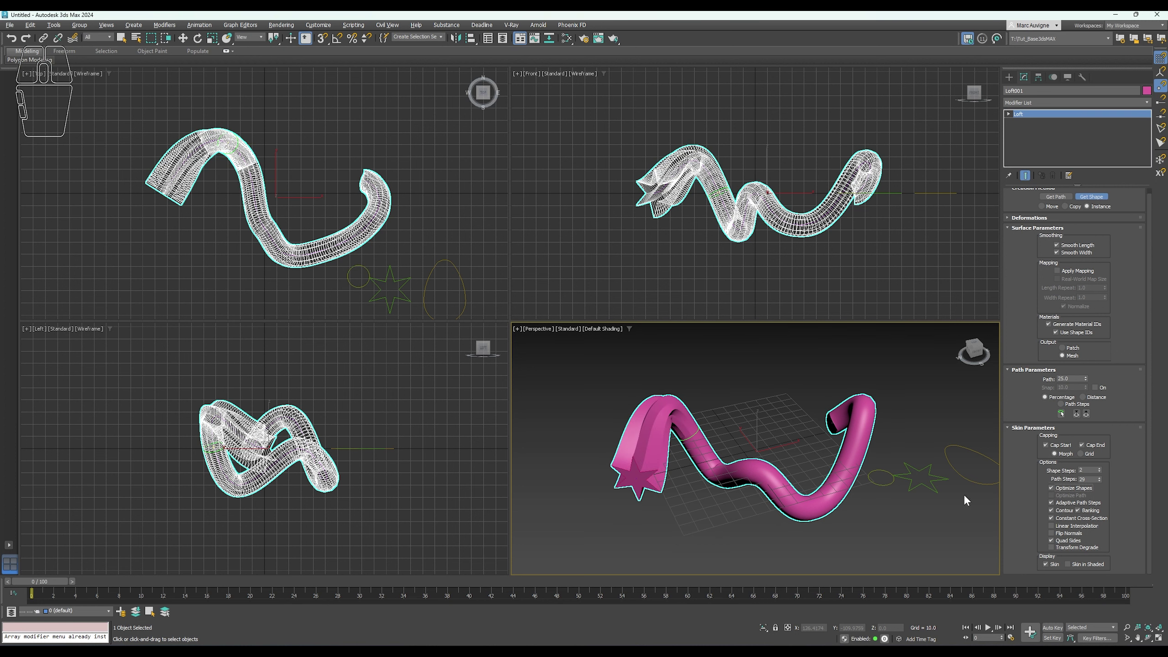
Place the egg shape at 50 percent and the star at 75 percent along the path.
middle_click(710, 473)
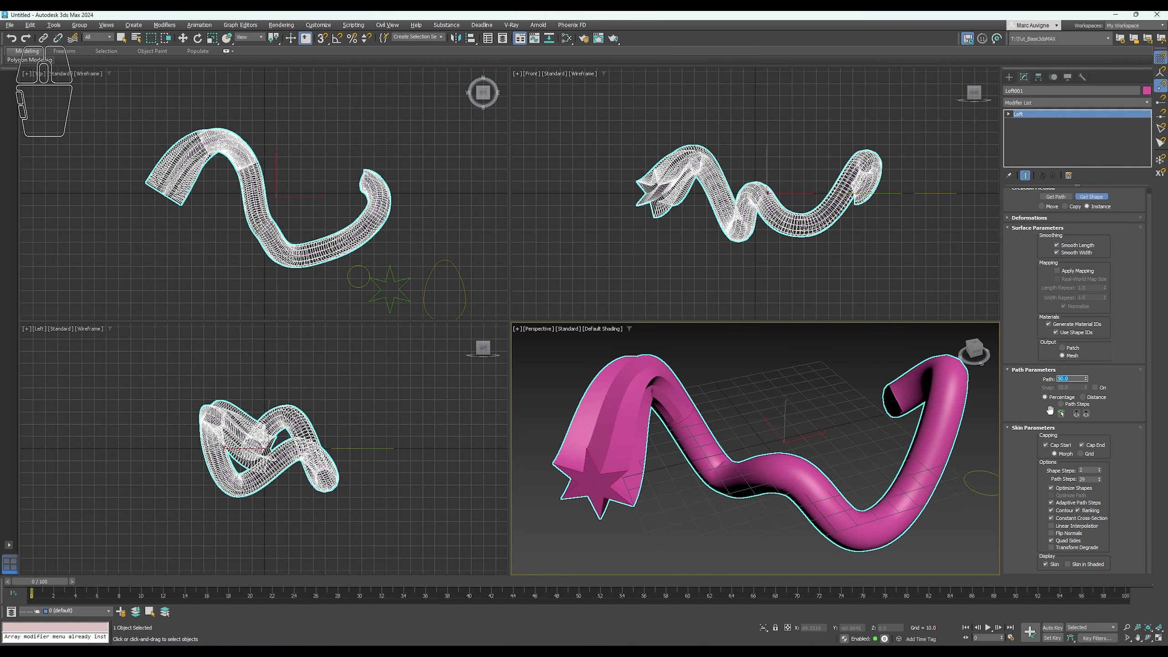
left_click(1063, 417)
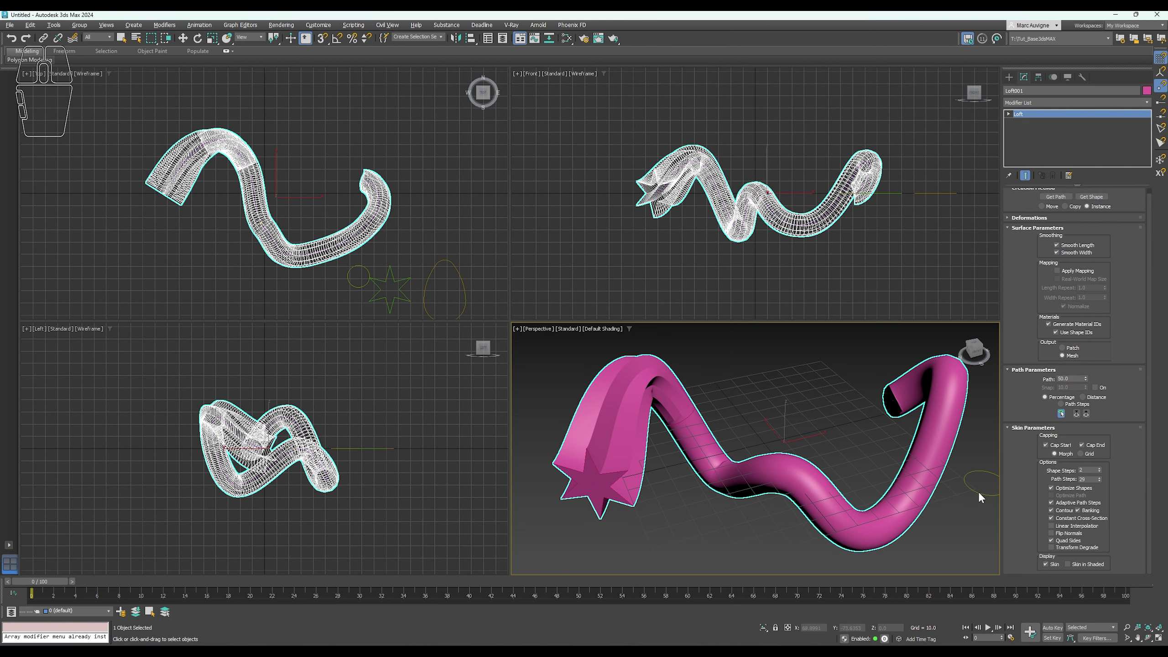
left_click_drag(976, 477, 868, 479)
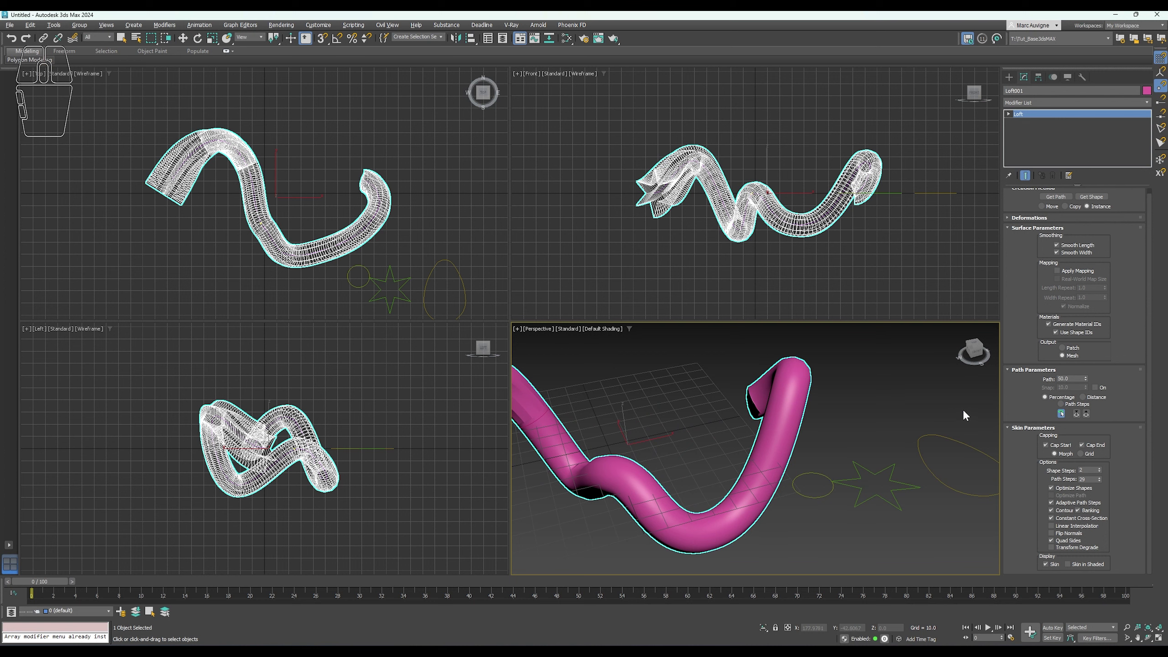
left_click(1060, 420)
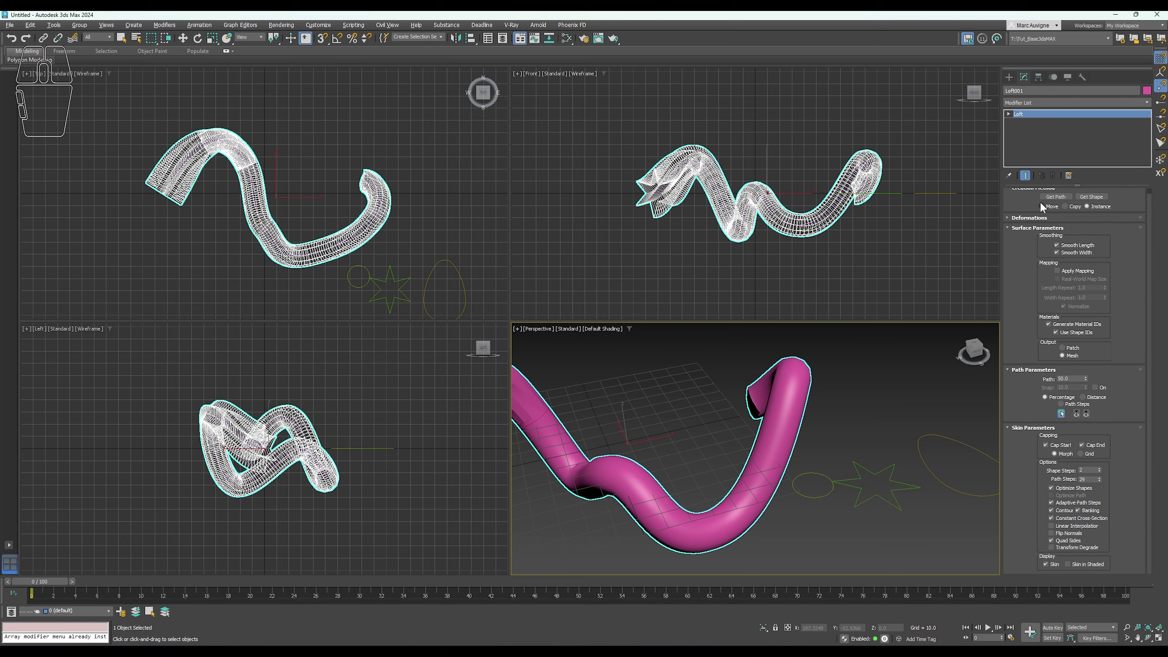
left_click(1105, 199)
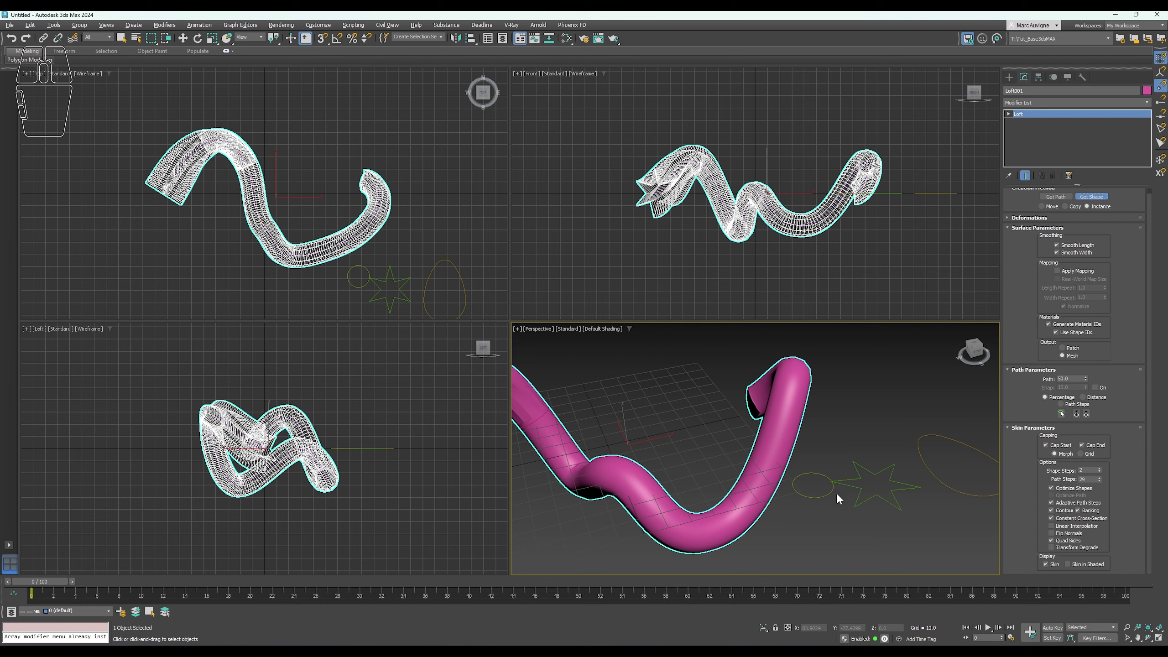
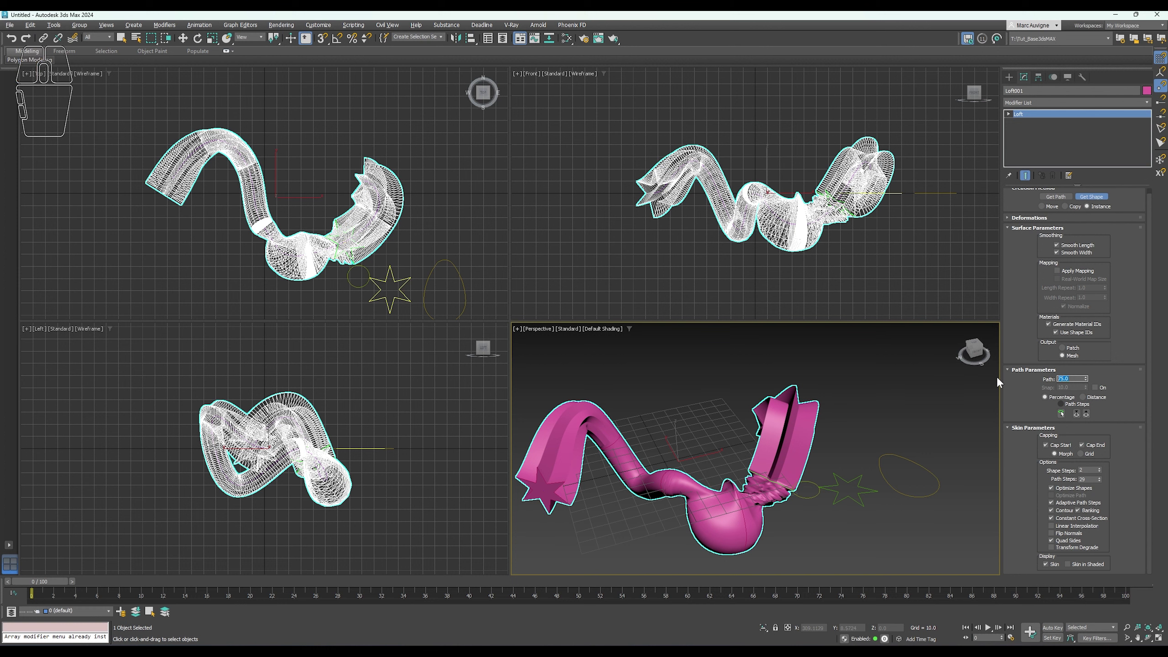
key("KP_0")
Put the star at path 100 and turn off Optimize Shapes in Skin Parameters.
key("KP_Enter")
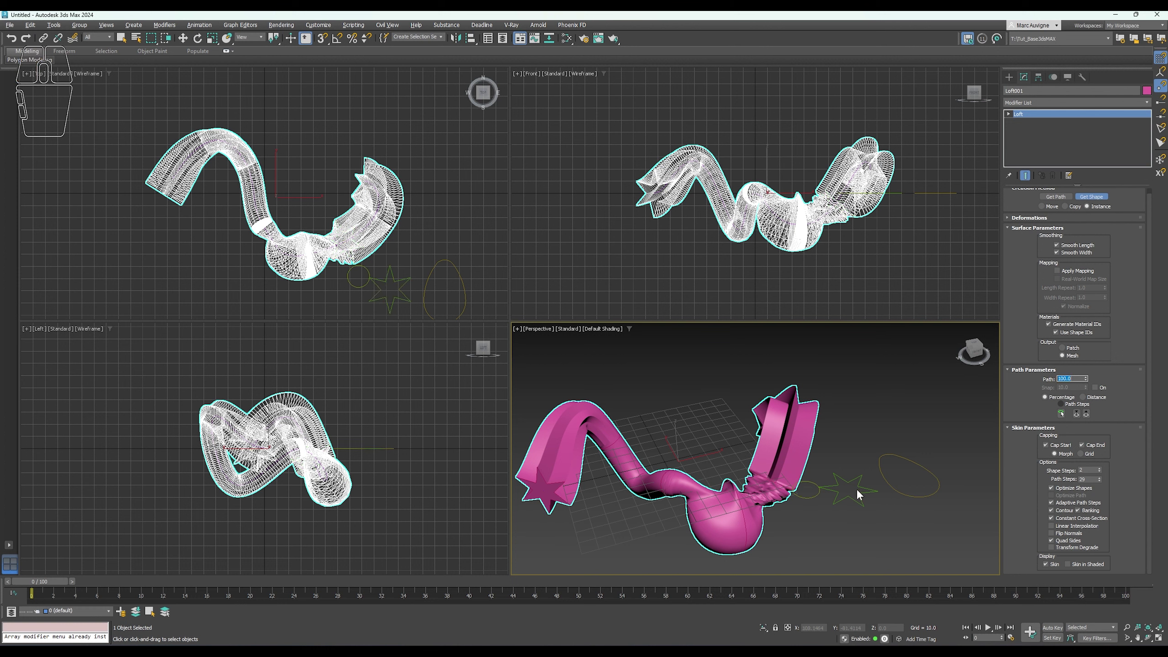
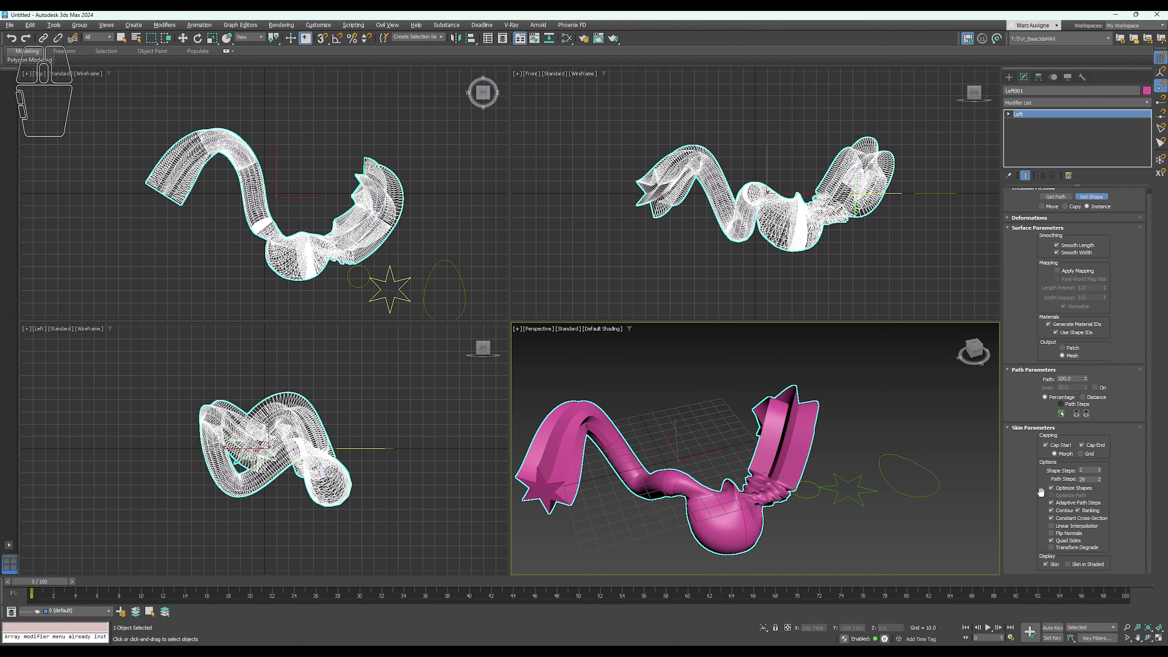
left_click(1055, 493)
left_click(1053, 492)
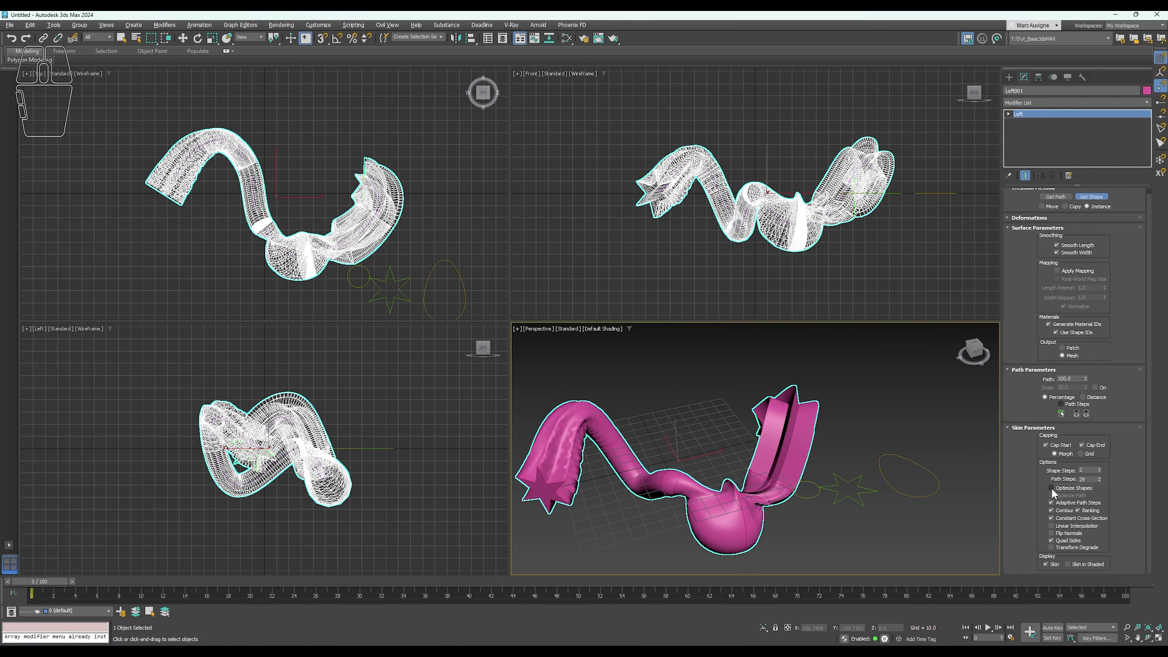
key("alt+Right")
left_click_drag(788, 497, 801, 482)
left_click(1063, 489)
left_click(1063, 489)
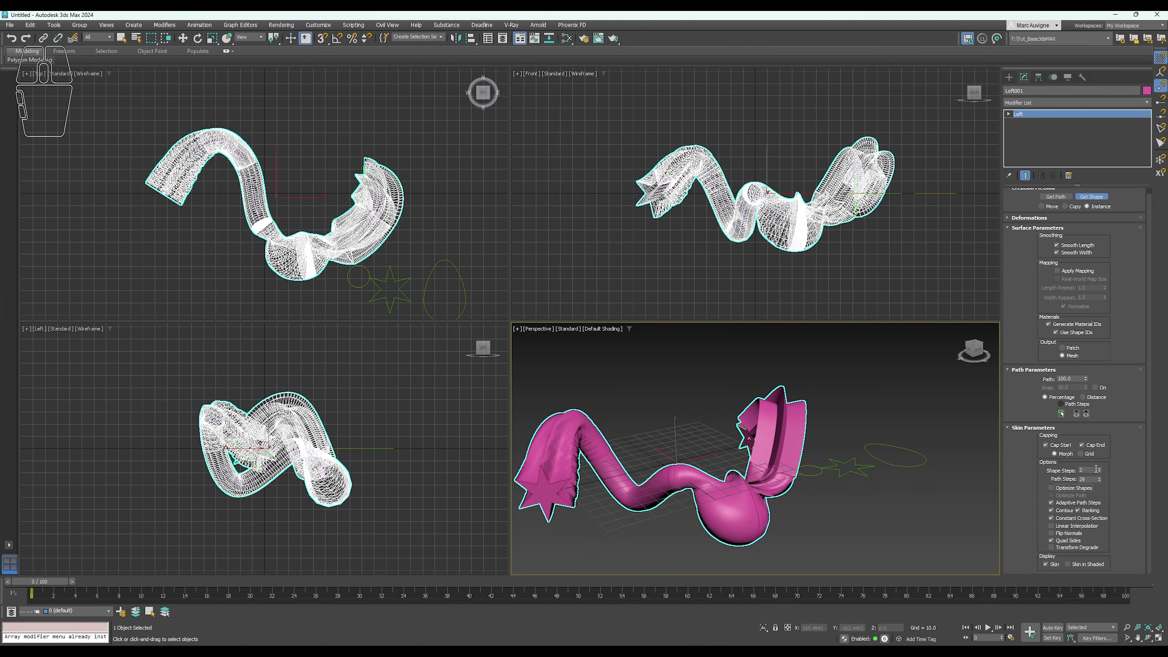
Adjust the Shape Steps and Path Steps spinners, finally resetting shape steps to 0.
left_click_drag(1102, 471, 1100, 470)
left_click_drag(841, 513, 822, 518)
key("alt+Right")
left_click(1072, 492)
left_click(1068, 492)
left_click(1068, 493)
left_click(1083, 493)
left_click_drag(1100, 472, 1104, 465)
left_click(1073, 490)
left_click(1103, 470)
right_click(1103, 470)
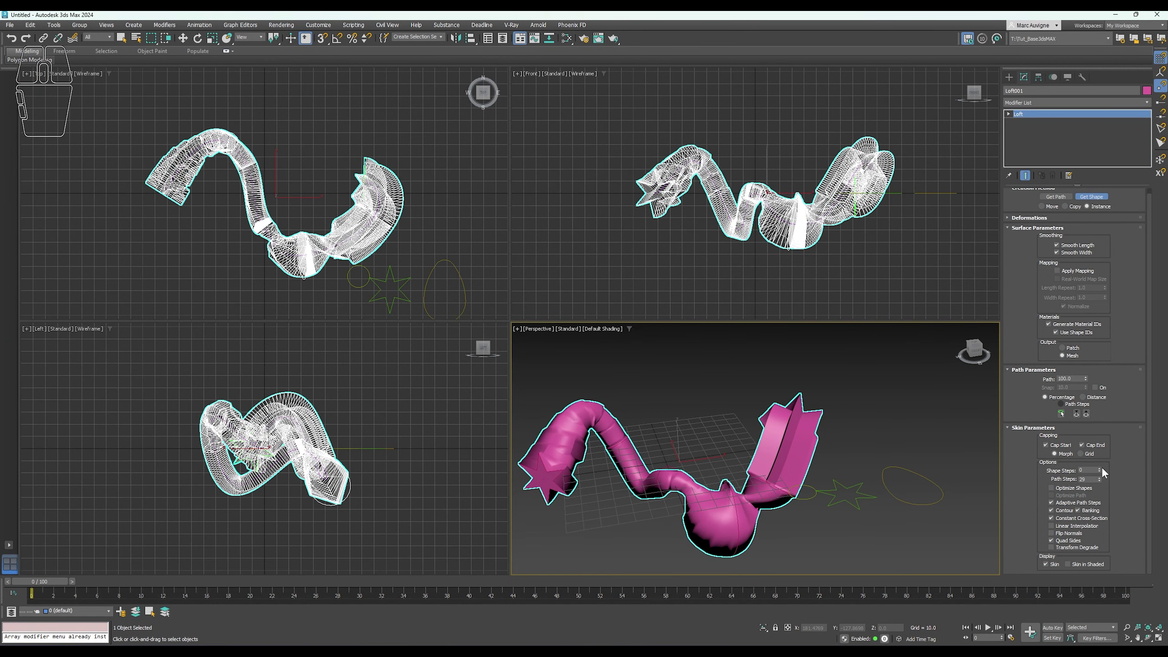
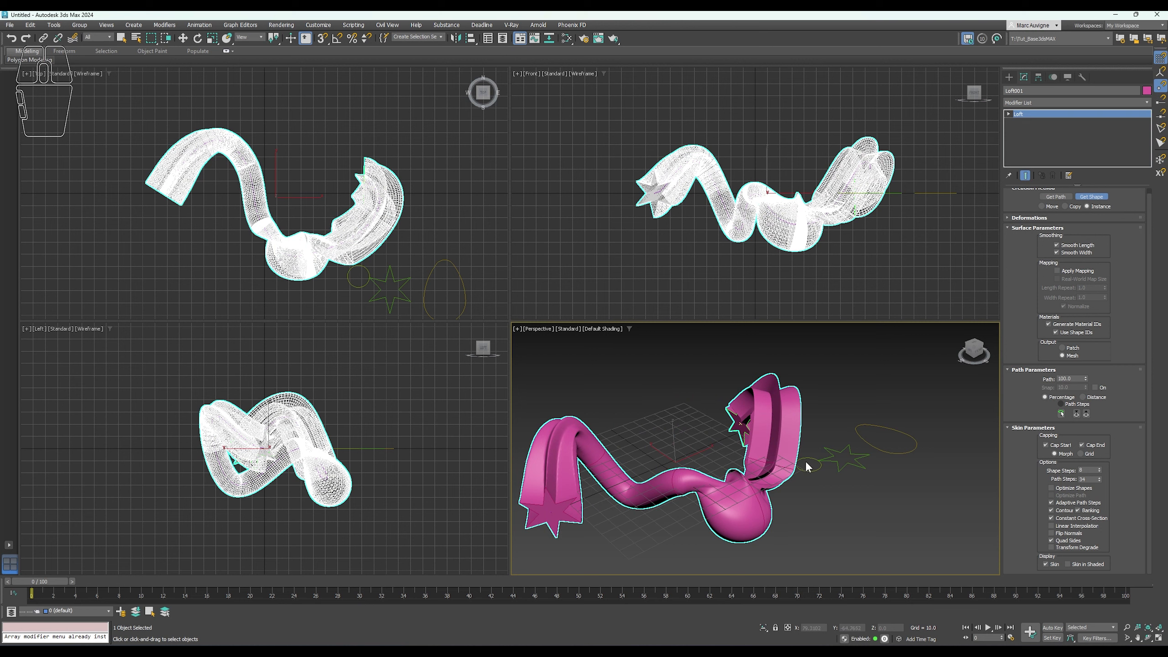
Toggle Get Shape and orbit the Perspective view to inspect the loft from above and the side.
left_click(1060, 418)
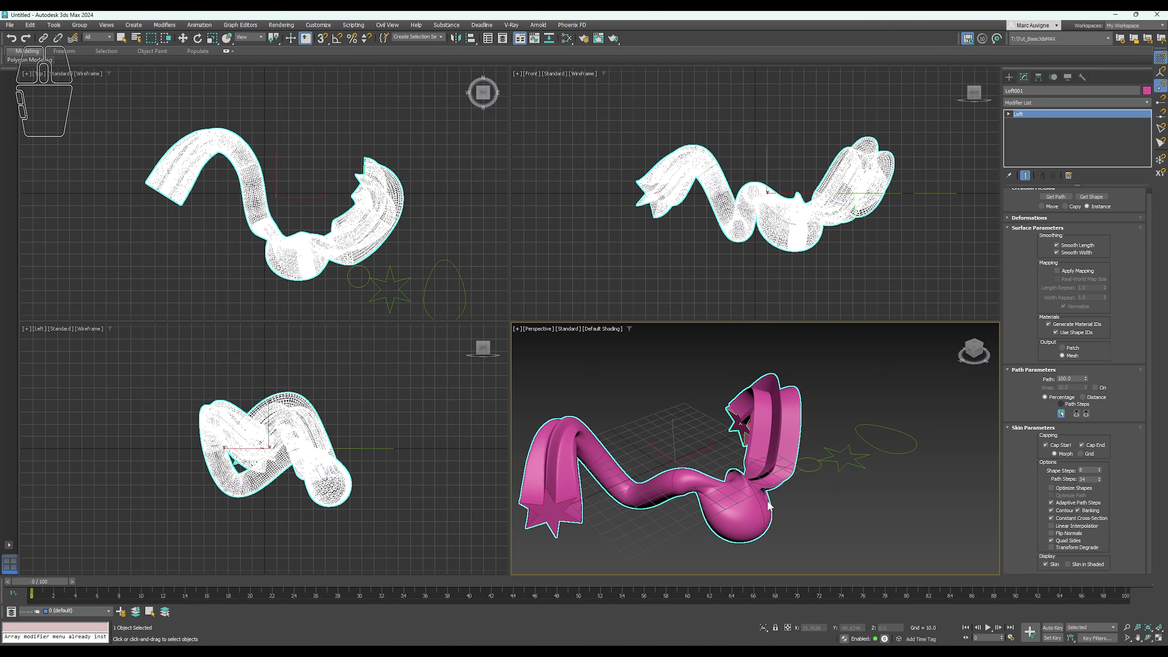
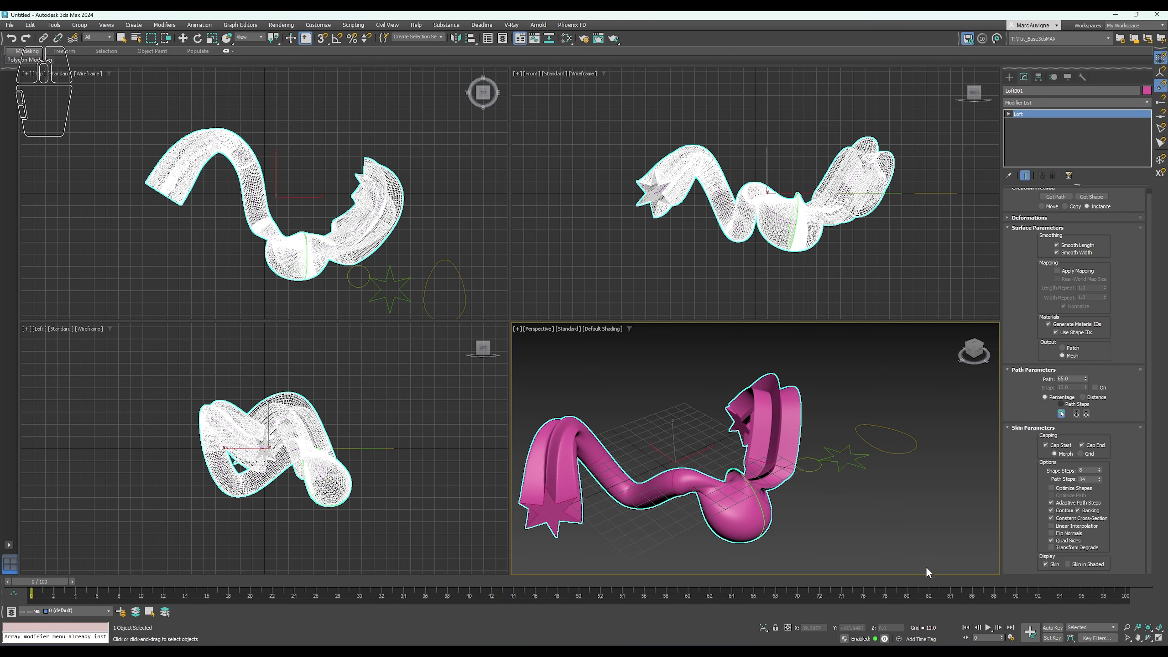
left_click(1103, 201)
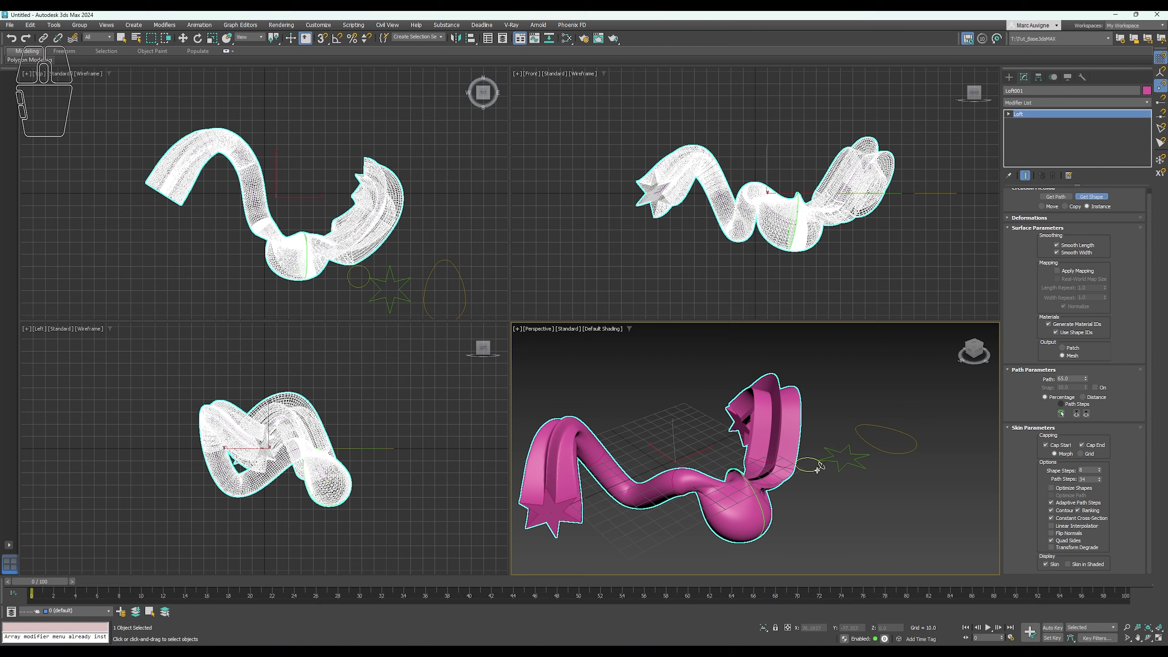
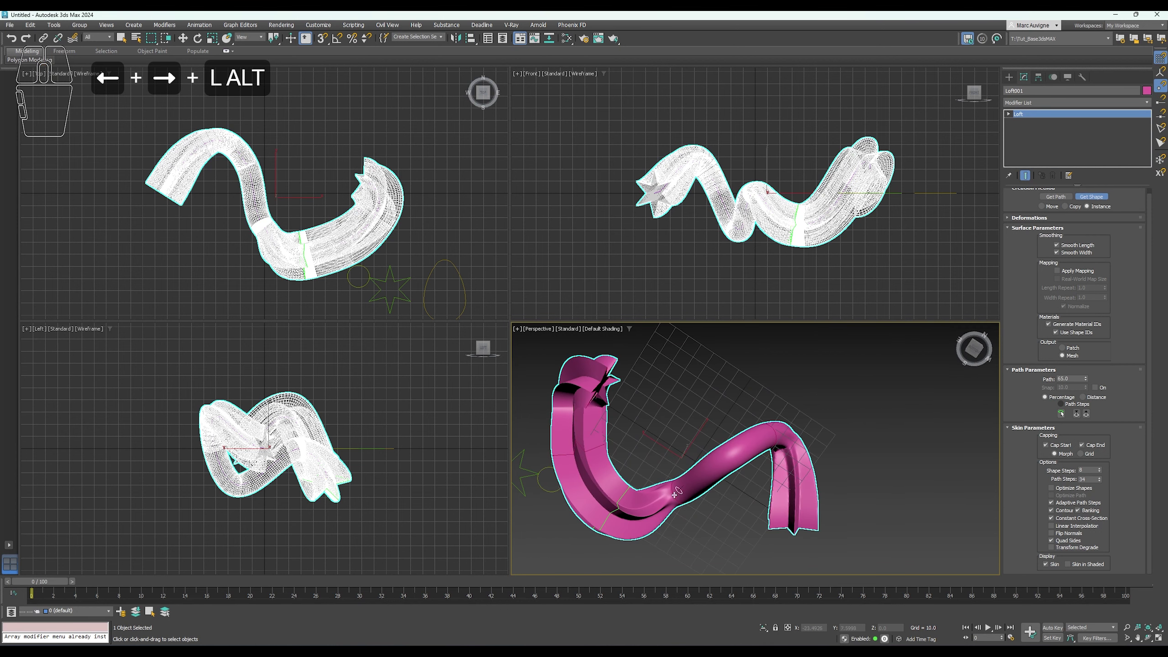
scroll("up", 3)
left_click_drag(697, 466, 705, 533)
scroll("down", 3)
left_click_drag(710, 495, 563, 522)
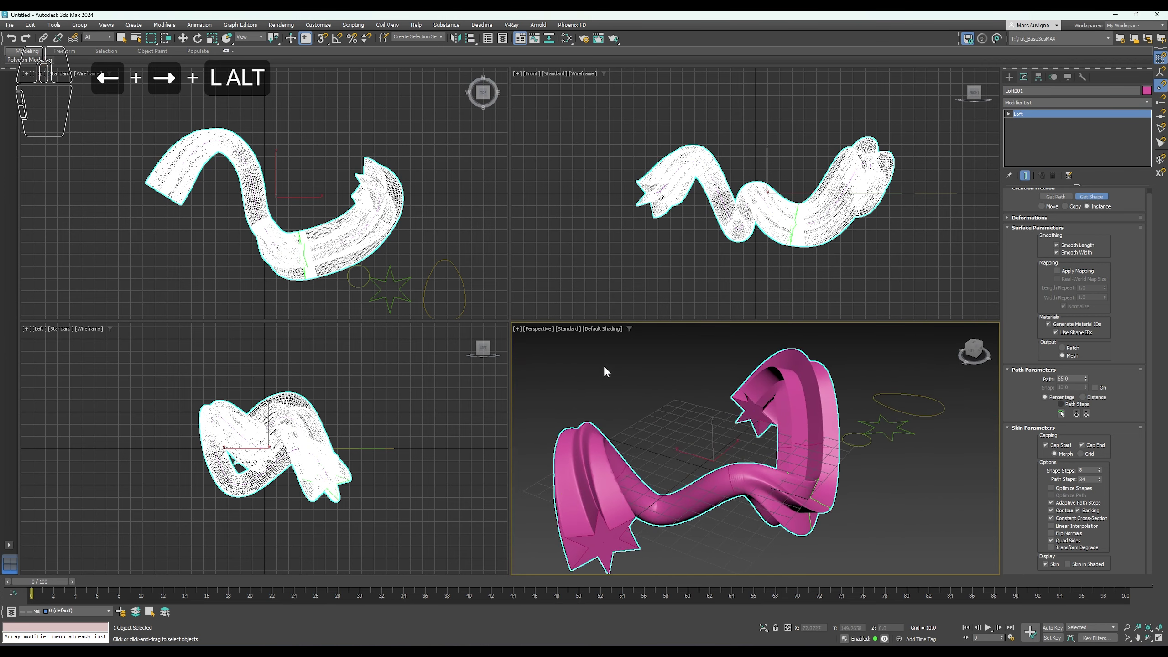
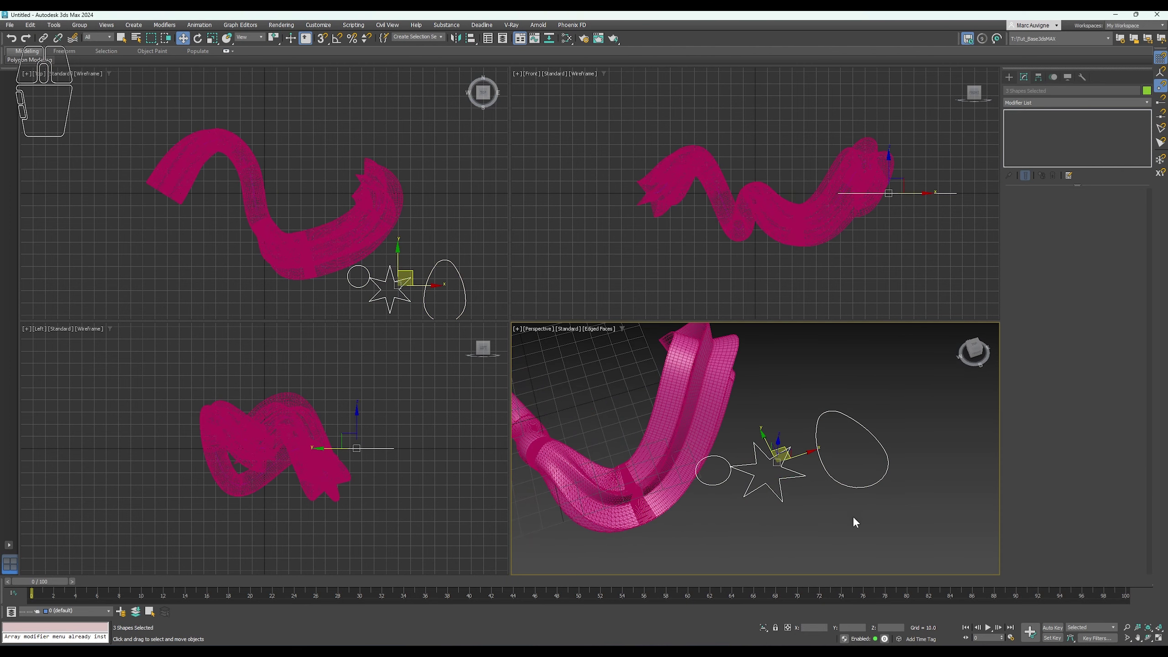
Add a Normalize Spline modifier to the star, circle and egg shapes.
left_click(1062, 103)
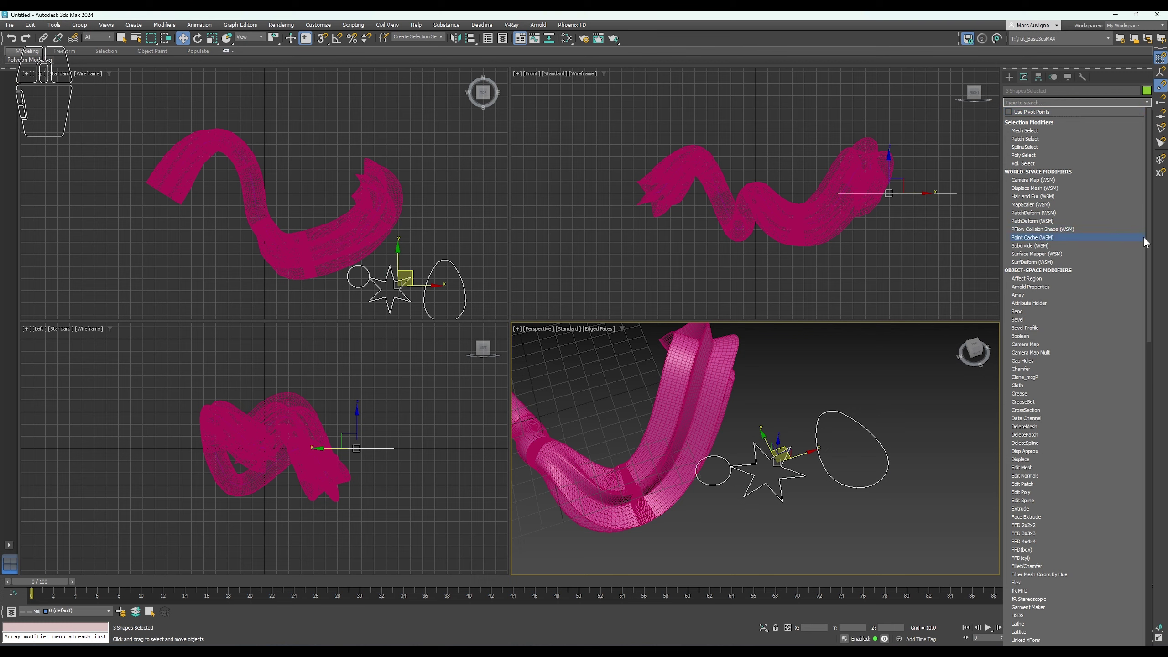
left_click_drag(1151, 248, 1142, 564)
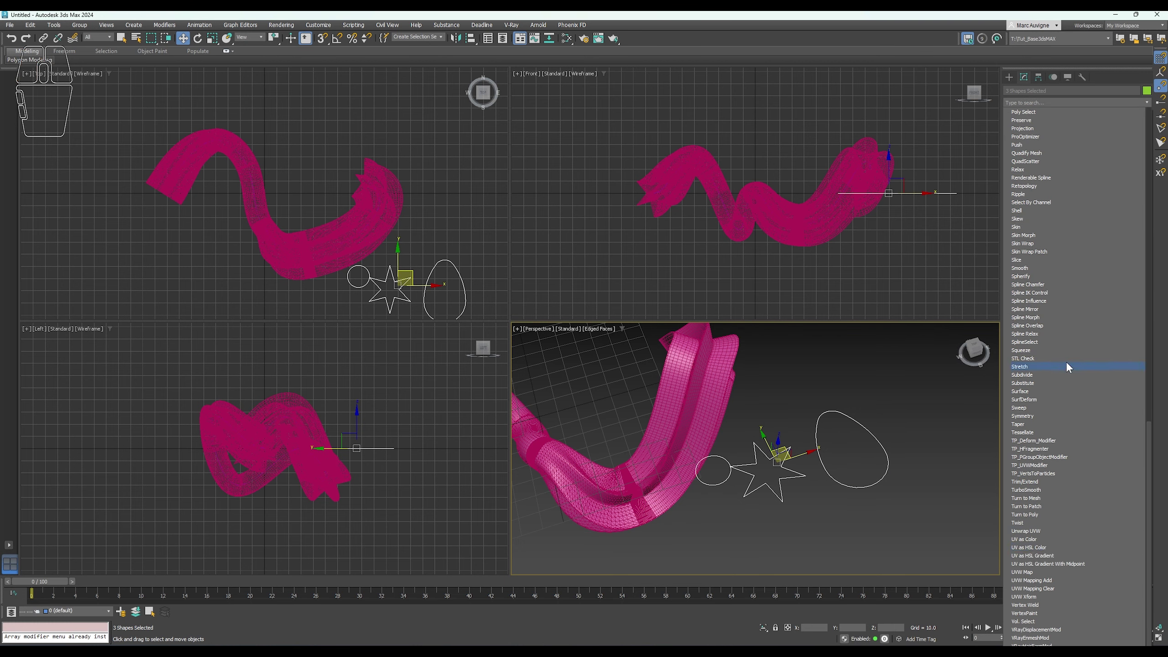
scroll("up", 3)
scroll("down", 3)
scroll("up", 3)
scroll("up", 3)
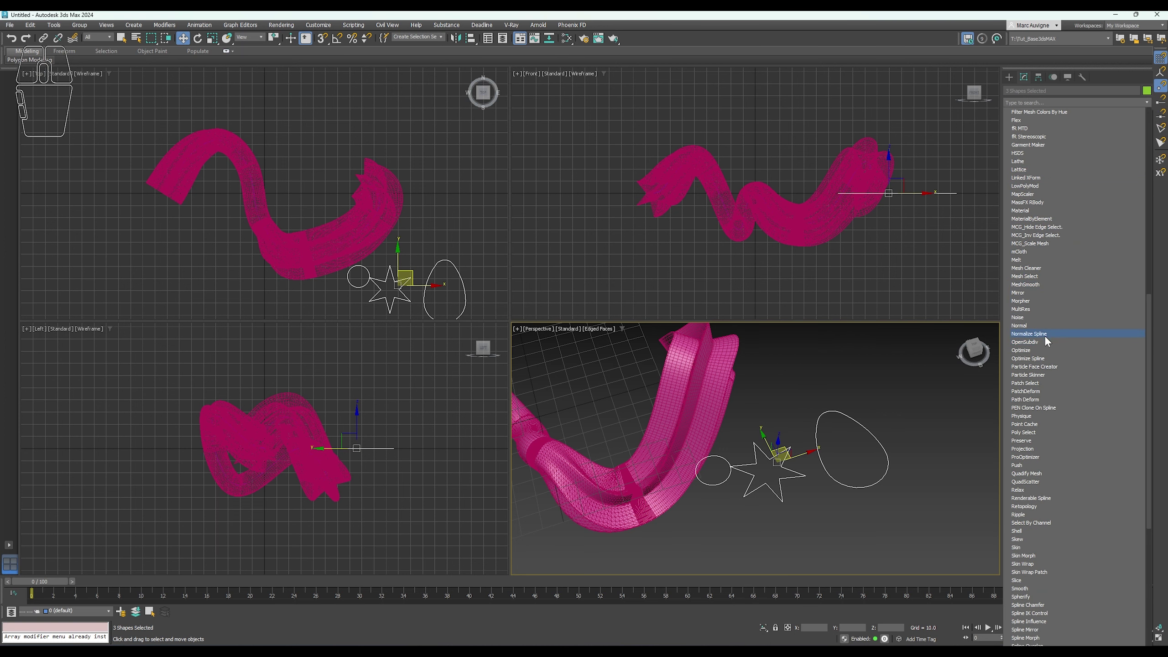
left_click(1047, 335)
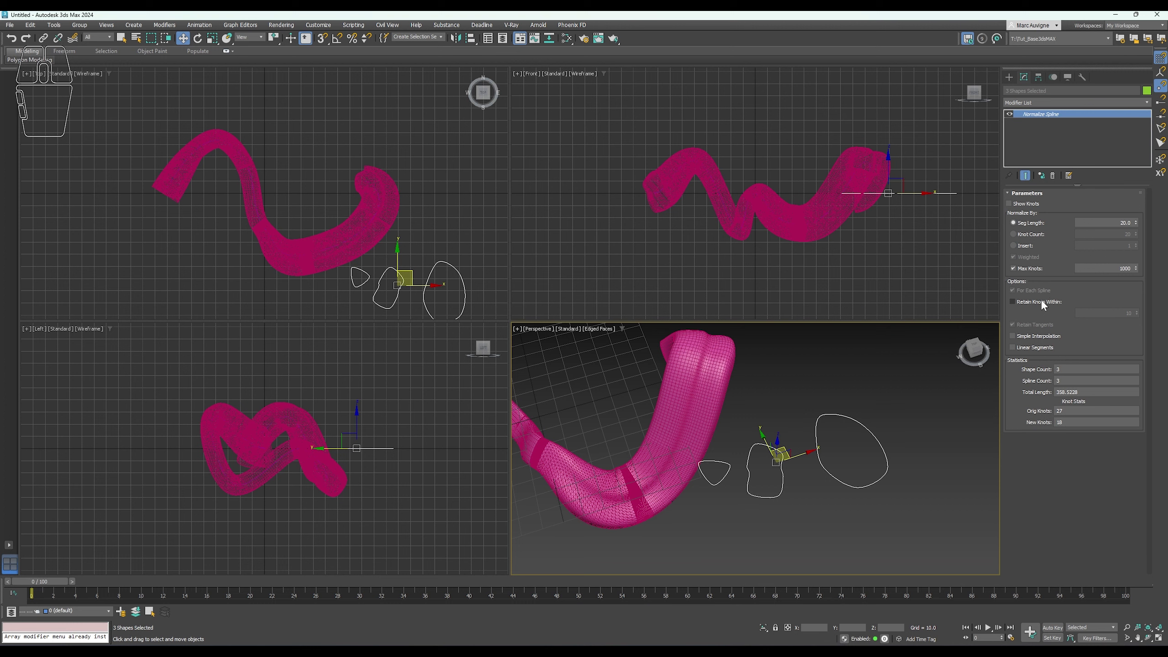
Normalize by Knot Count 25 with original knots retained, then hide the edge overlay.
left_click(1028, 238)
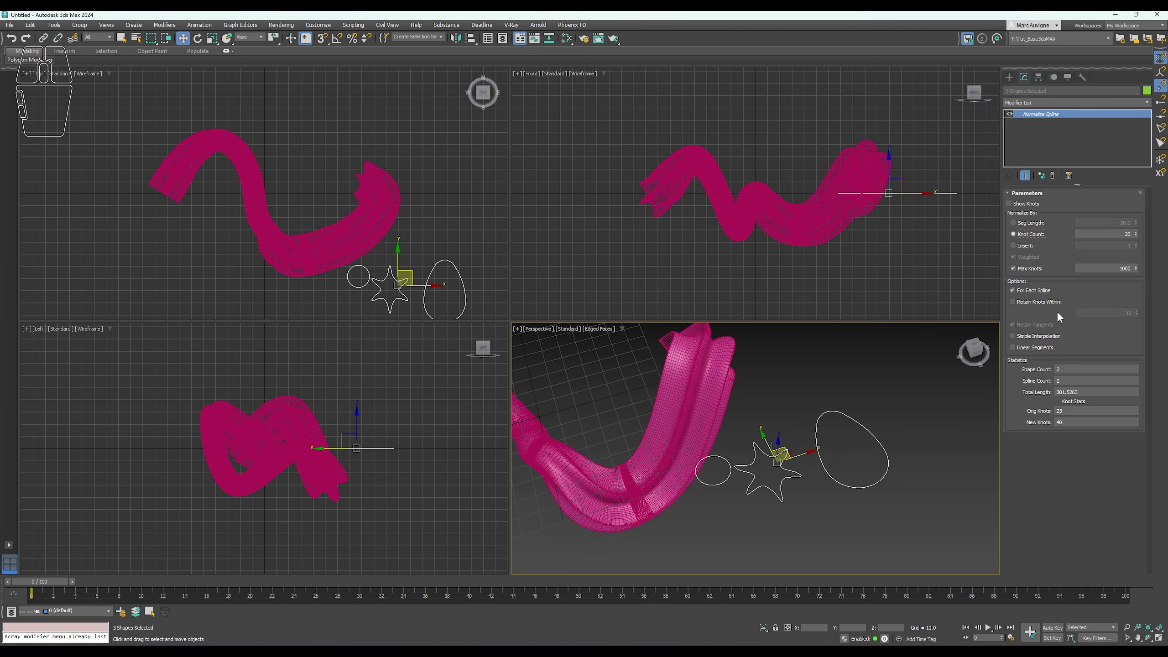
left_click(1026, 306)
left_click_drag(1140, 316, 1093, 529)
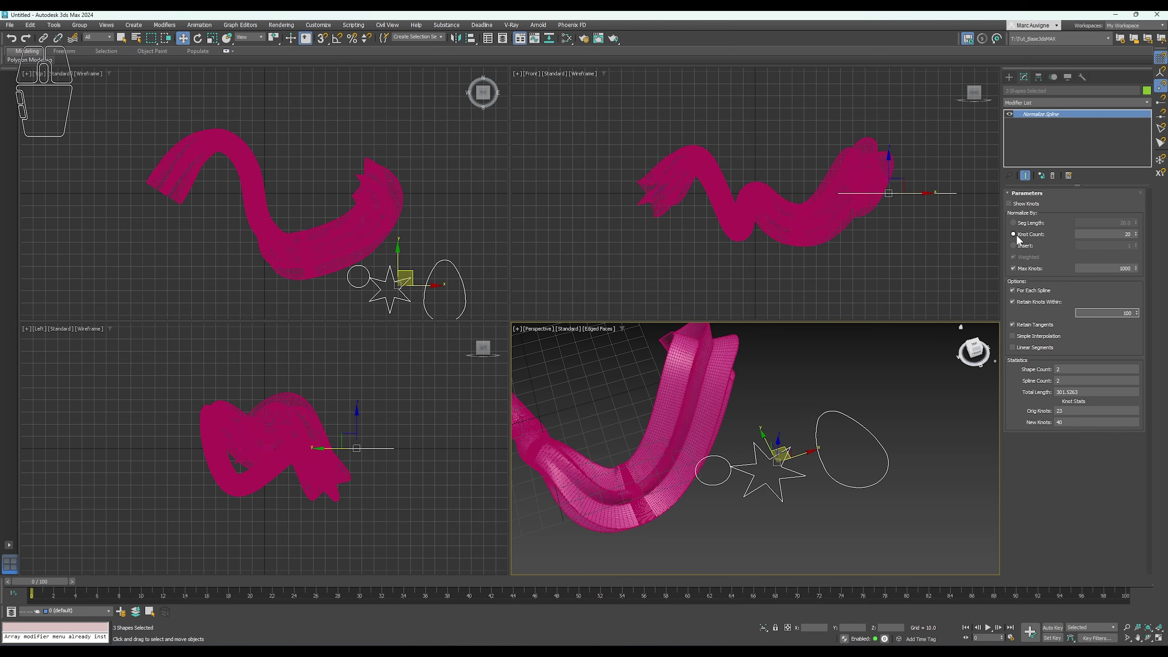
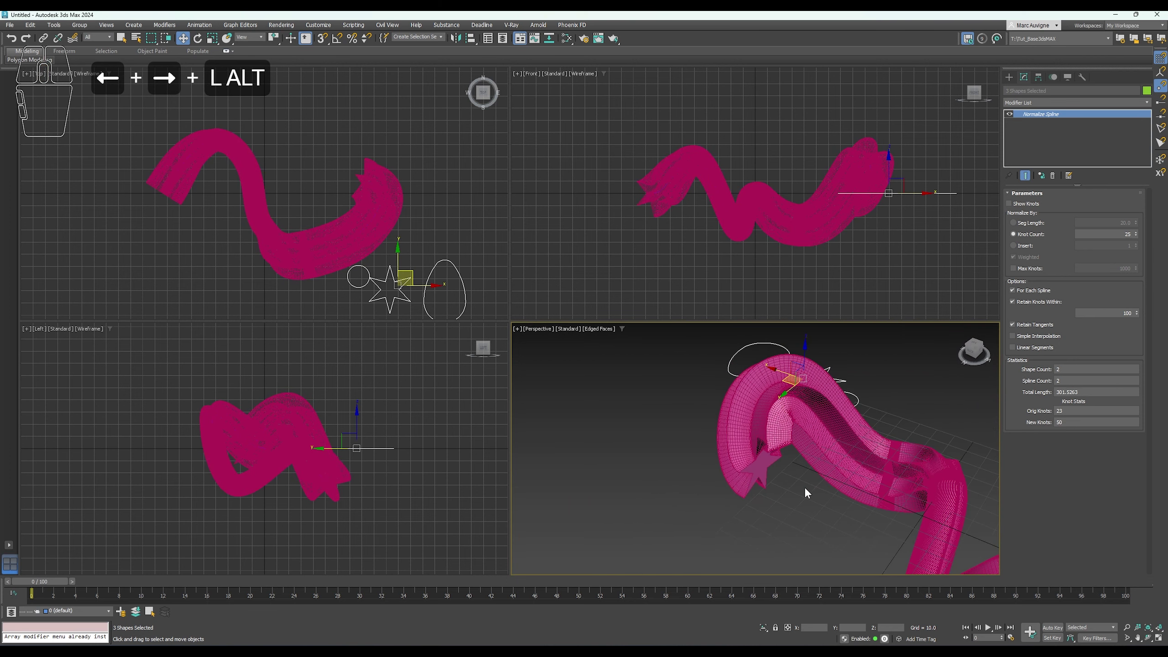
key("F4")
middle_click(844, 496)
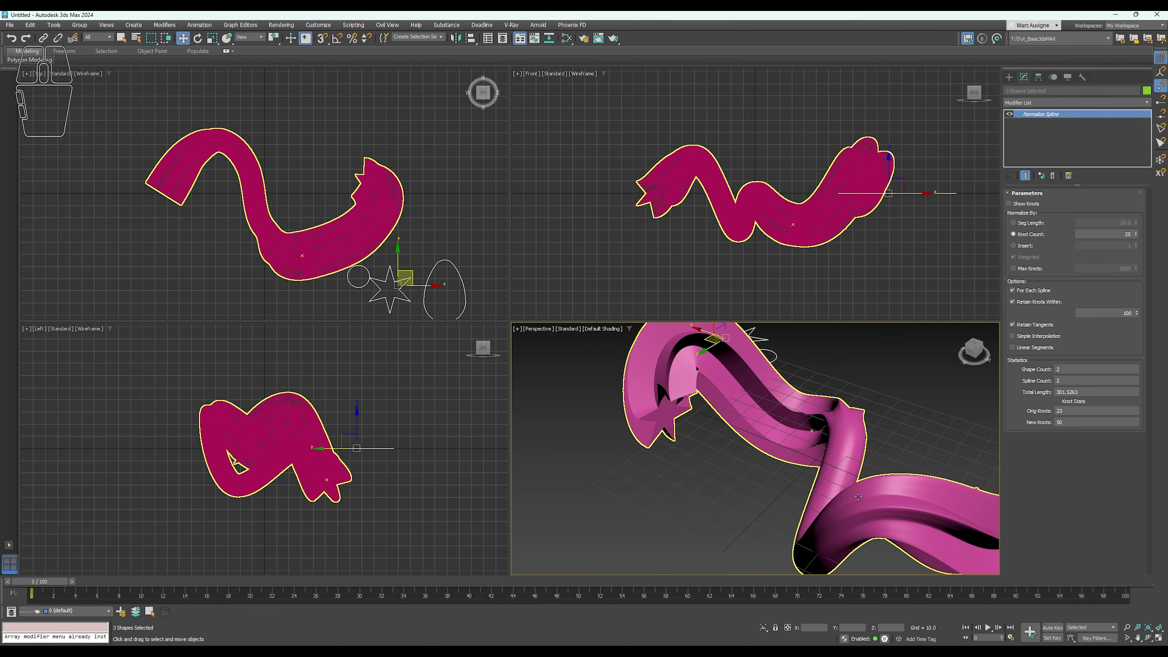
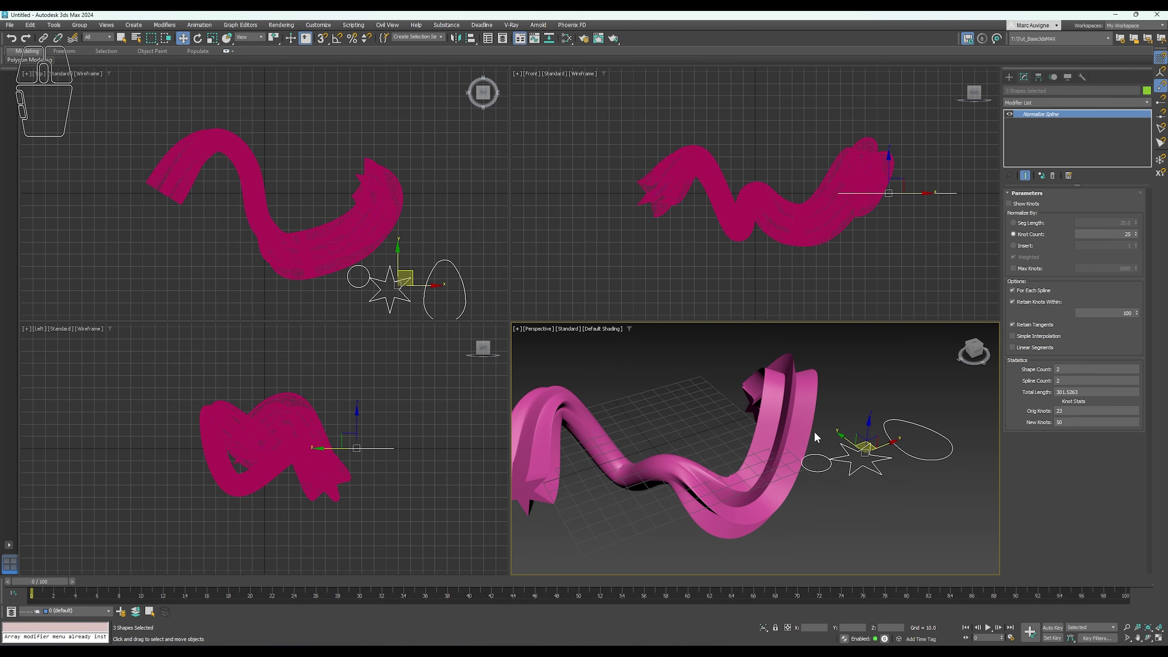
Zoom the Perspective view to check the normalized loft.
scroll("up", 3)
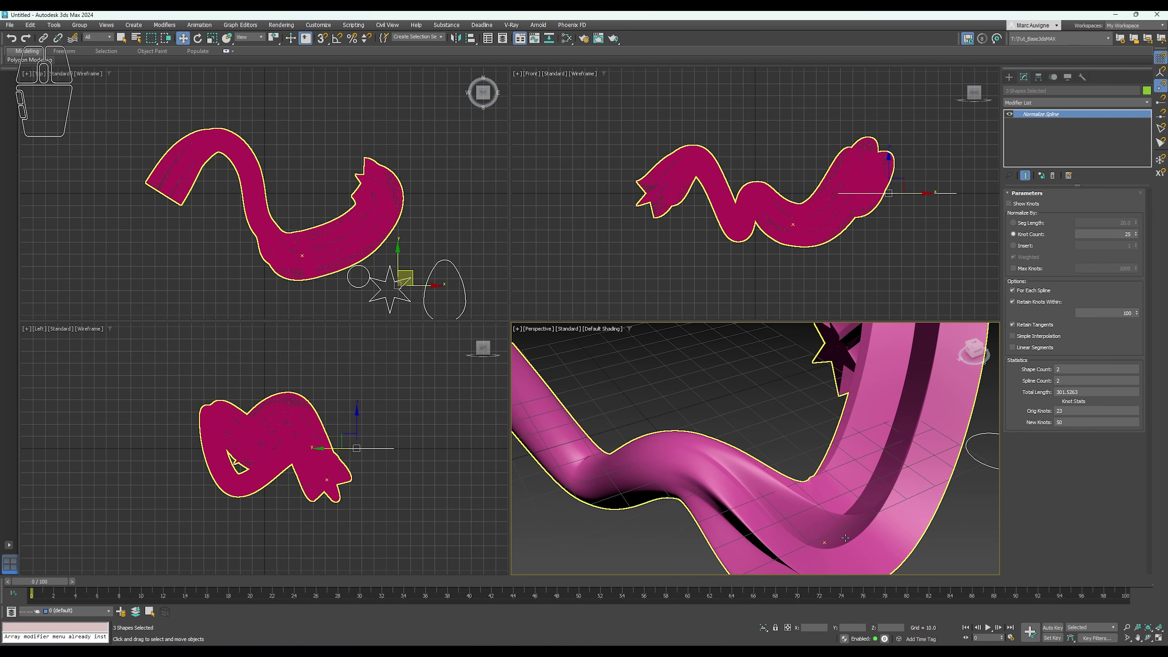
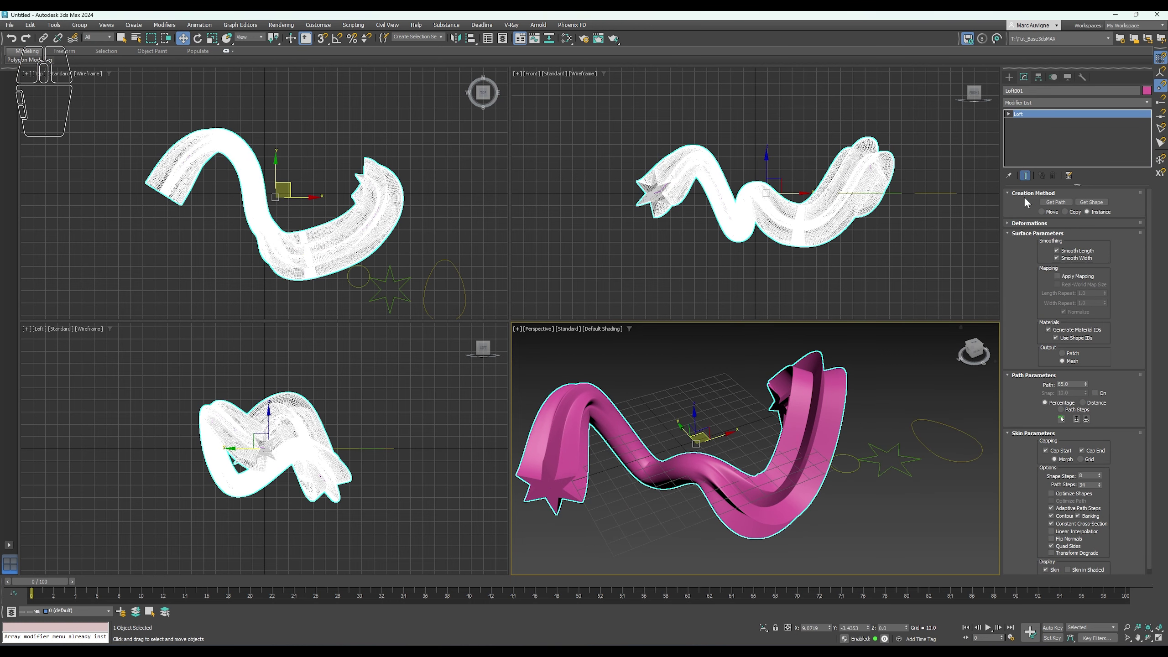
Collapse Surface Parameters and open the loft's Scale Deformation curve window.
left_click_drag(1032, 267, 1042, 362)
left_click(1031, 223)
left_click(1019, 297)
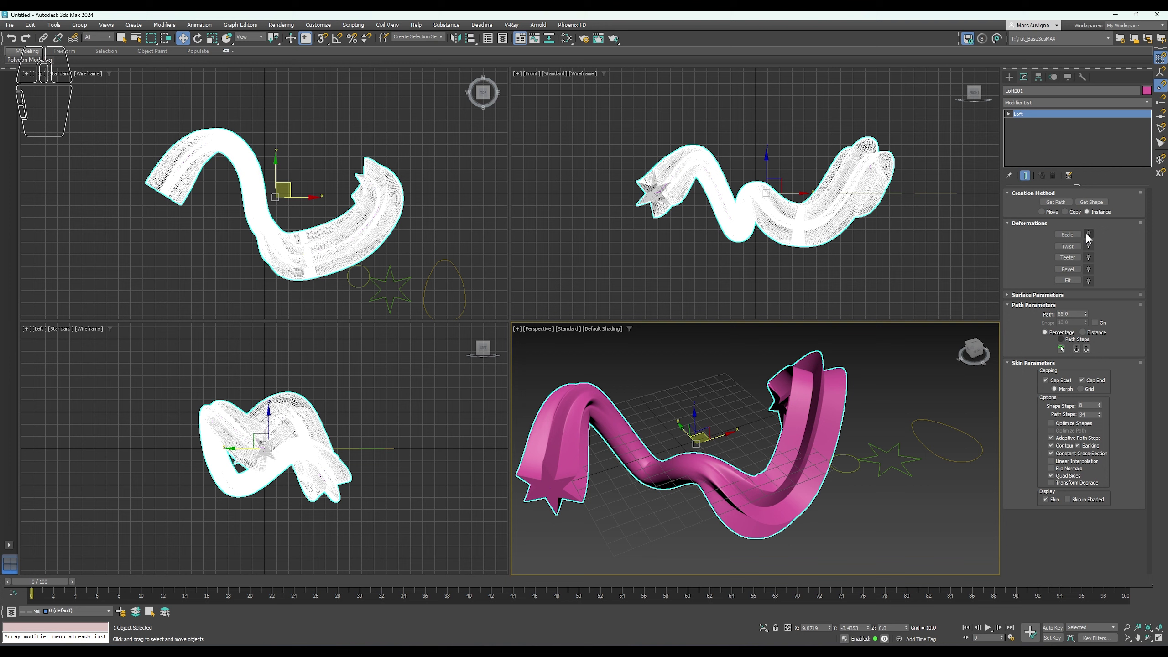
left_click(1074, 234)
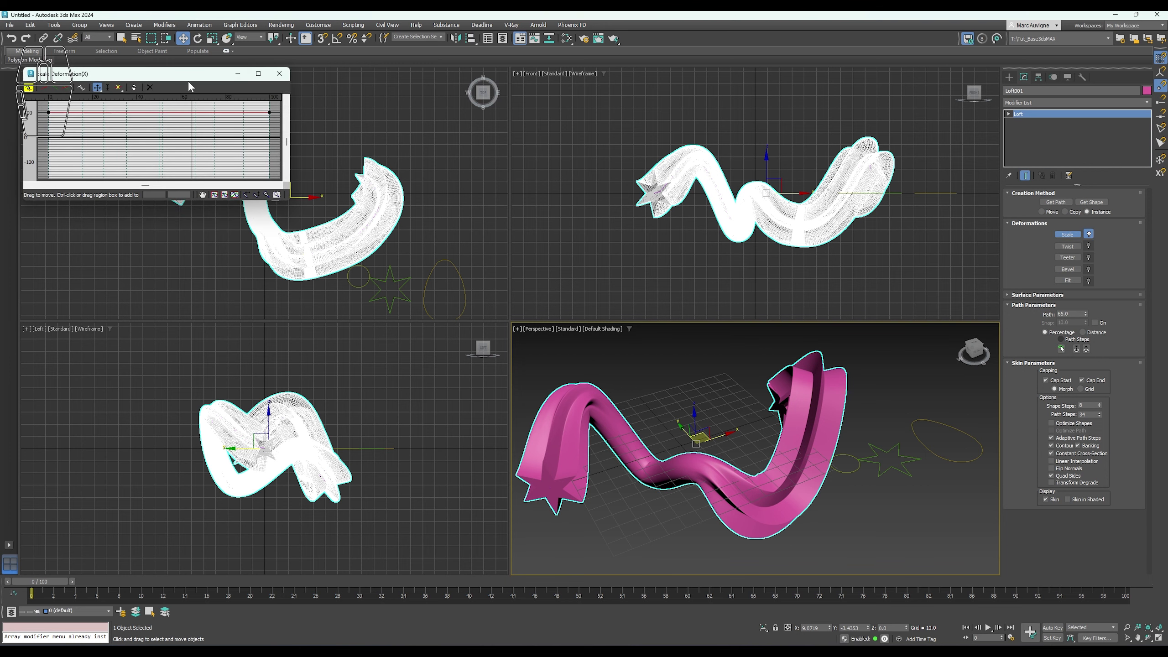
left_click(194, 86)
left_click(195, 81)
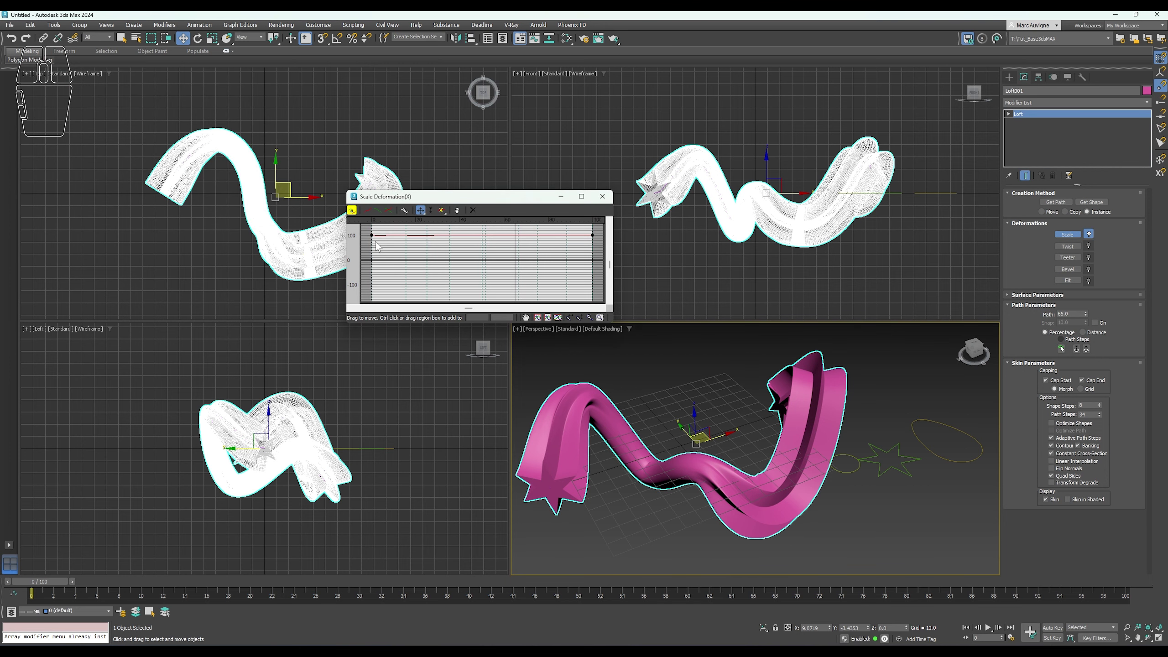
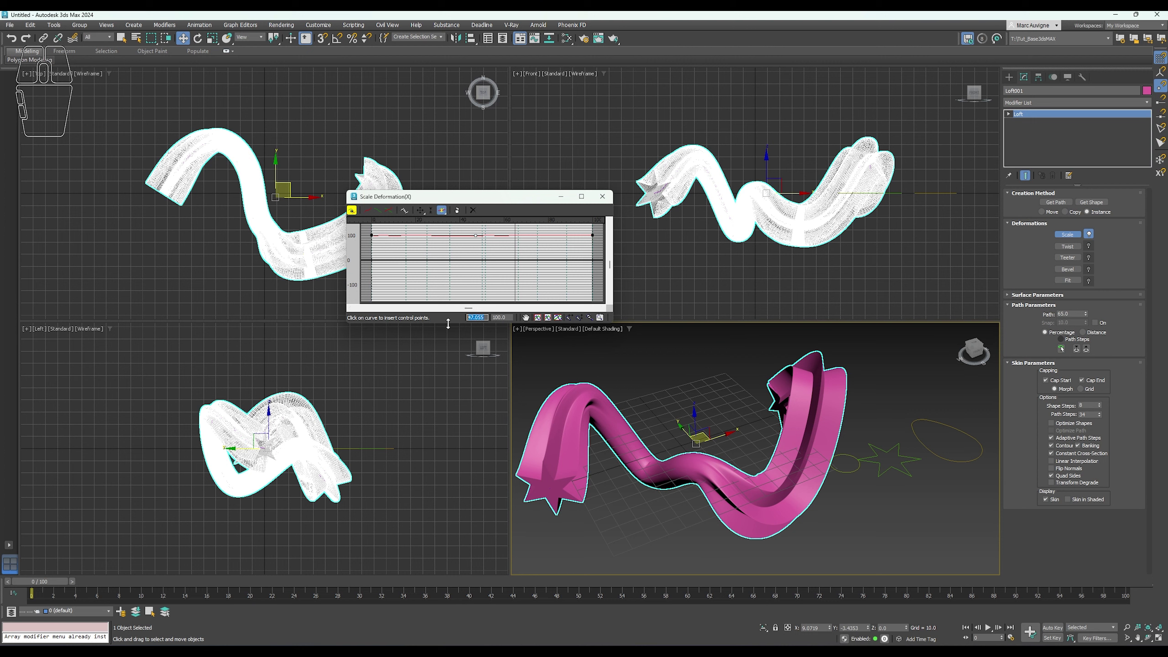
Insert a middle control point on the scale curve and pinch it down sharply.
key("KP_5")
key("KP_Enter")
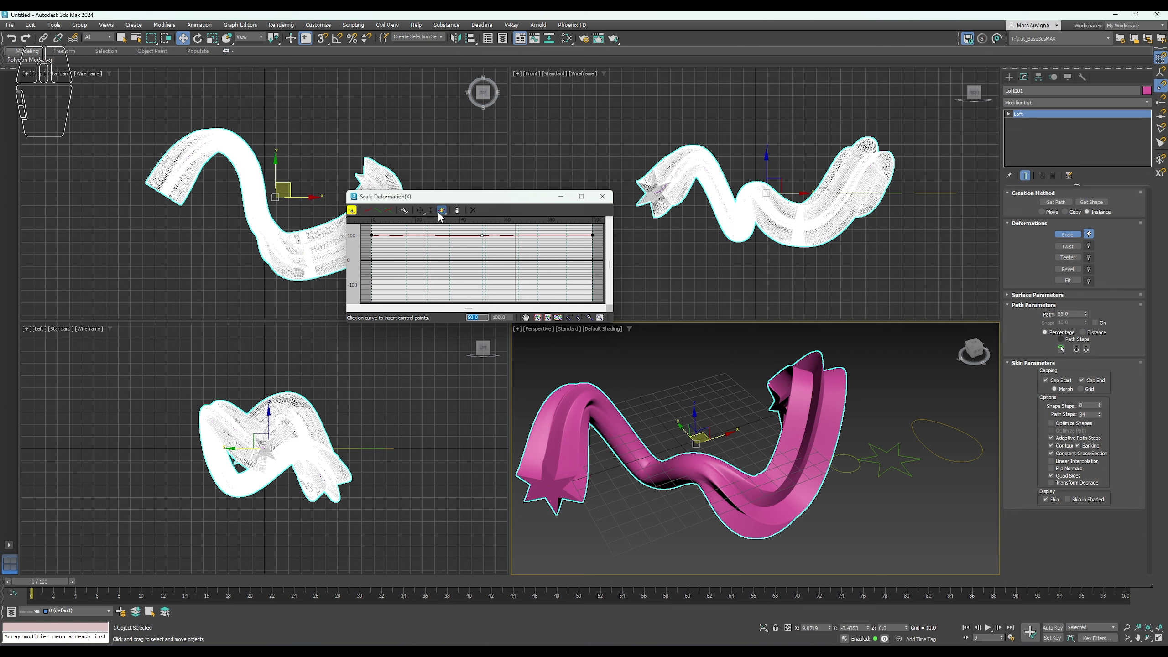
left_click(441, 214)
left_click(422, 213)
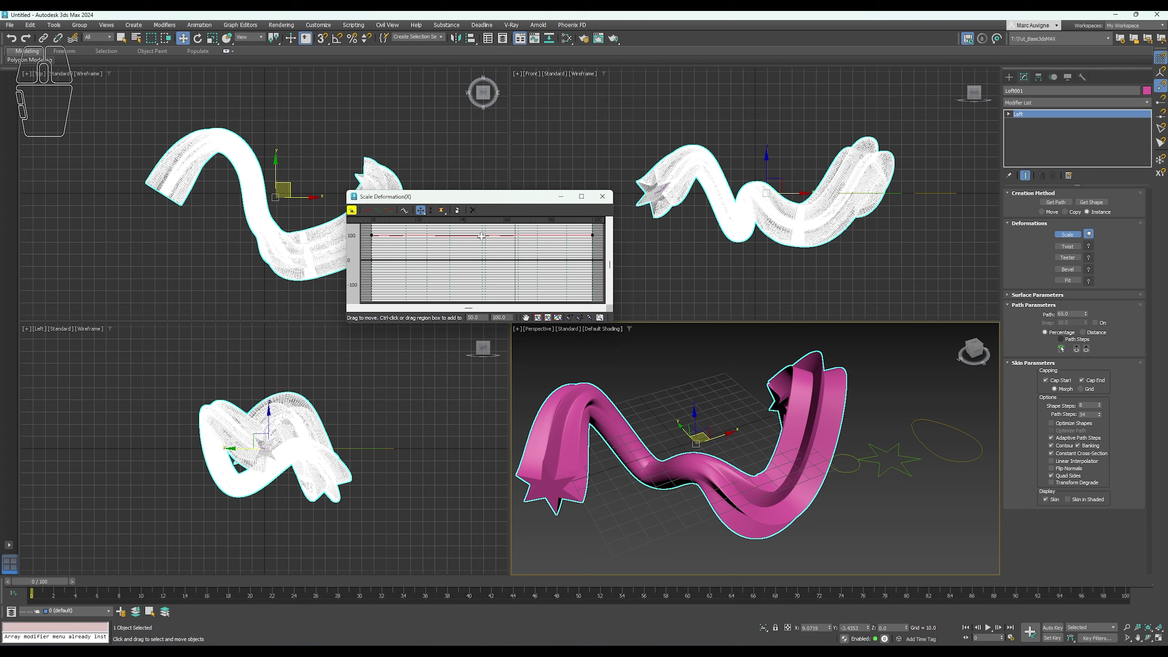
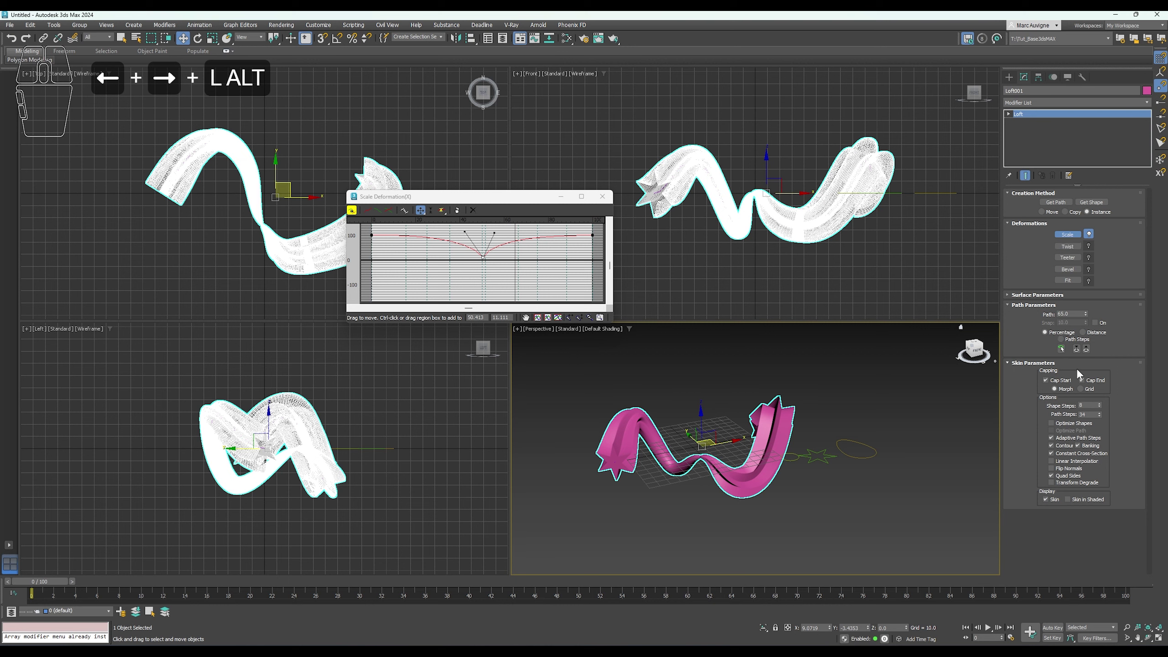
right_click(1101, 406)
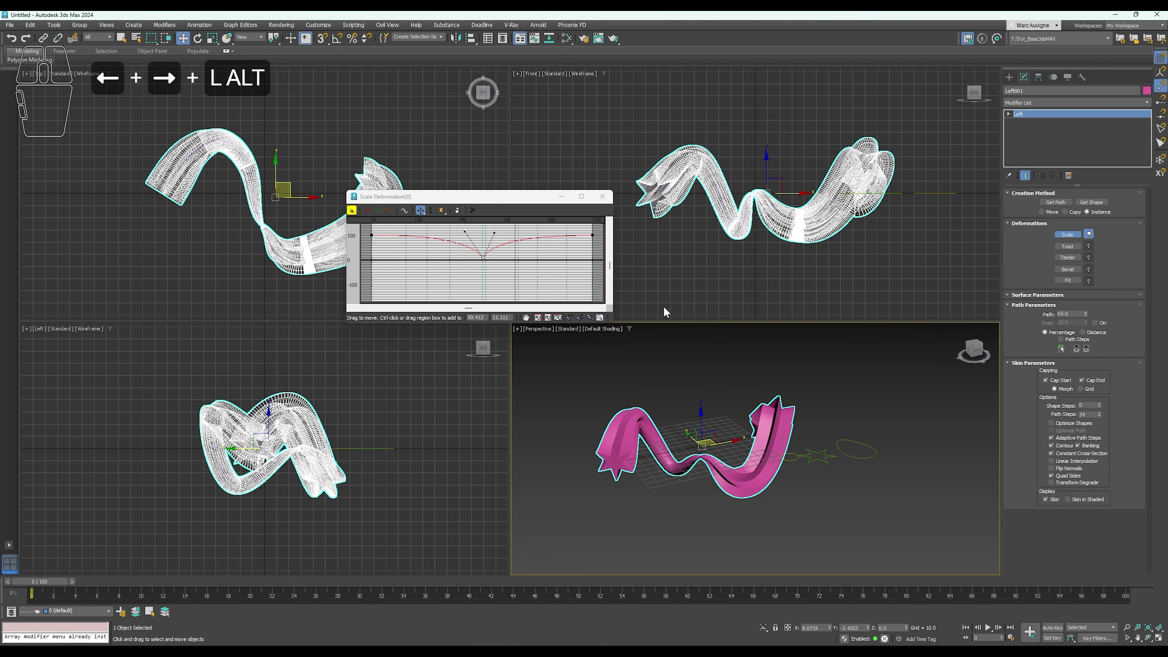
Turn Optimize Shapes back on for the loft.
middle_click(656, 395)
left_click(1059, 425)
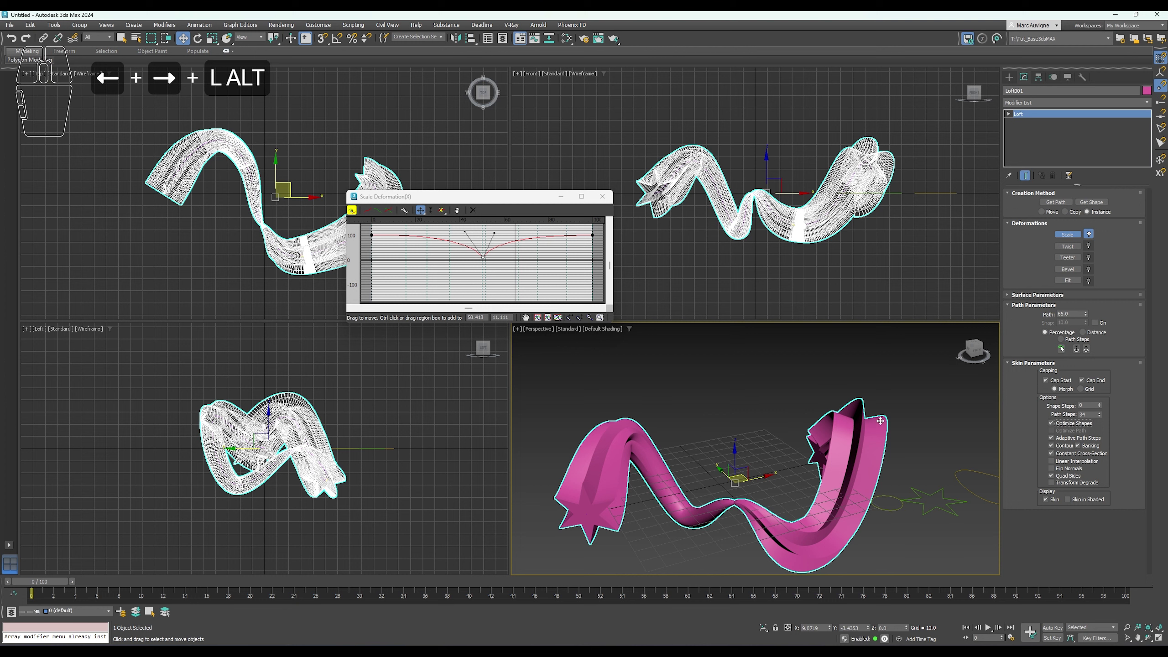